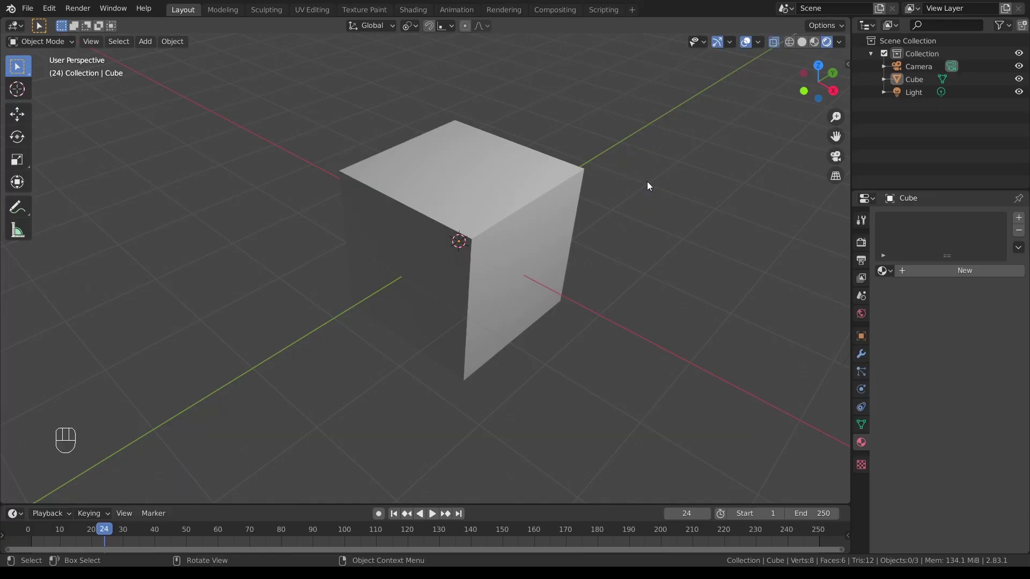
# Step: Orbit and zoom around the default cube to inspect it from several angles, including from above
pyautogui.moveTo(664, 178); pyautogui.dragTo(660, 186)
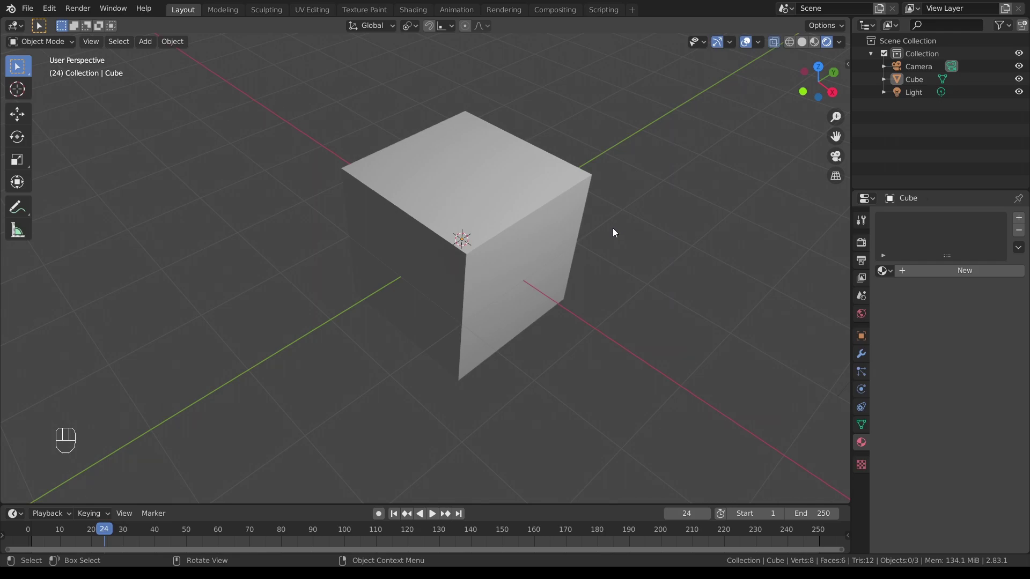
pyautogui.moveTo(611, 226); pyautogui.dragTo(655, 237)
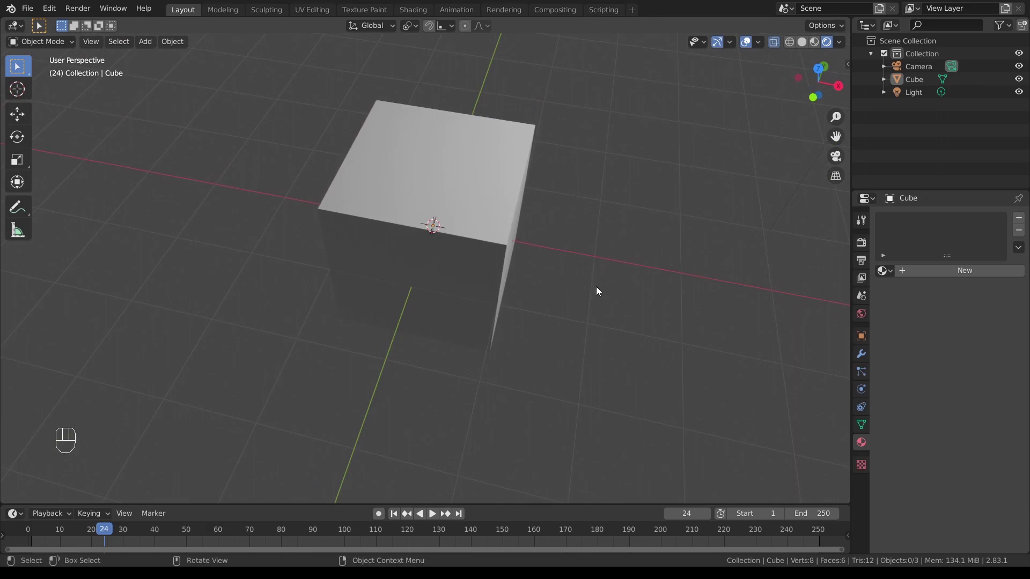
pyautogui.moveTo(594, 294); pyautogui.dragTo(624, 279)
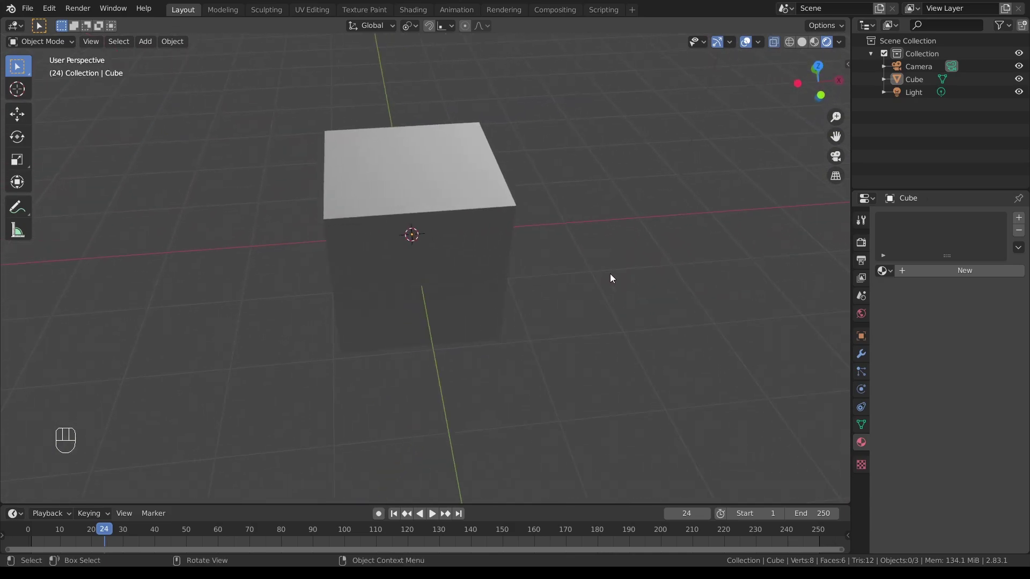
pyautogui.moveTo(667, 264); pyautogui.dragTo(544, 269)
pyautogui.moveTo(292, 284); pyautogui.dragTo(568, 267)
pyautogui.scroll(-3)
pyautogui.scroll(3)
pyautogui.moveTo(678, 258); pyautogui.dragTo(630, 257)
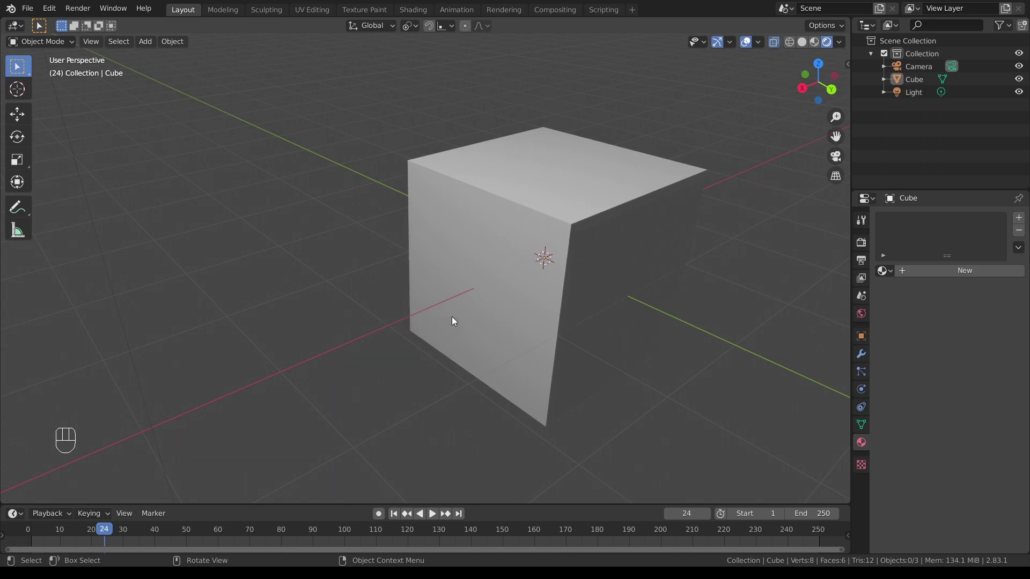
pyautogui.moveTo(626, 257); pyautogui.dragTo(582, 258)
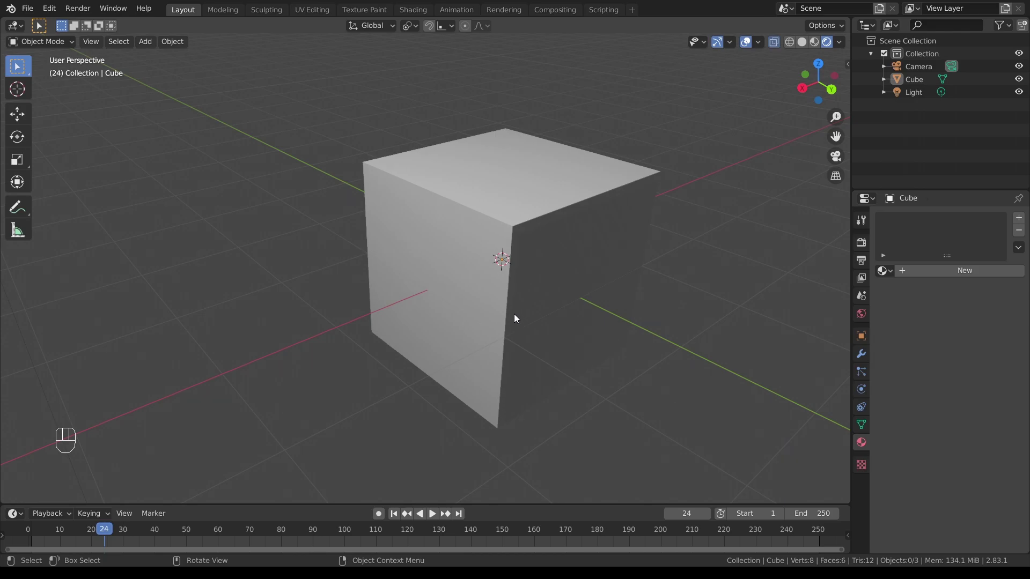
pyautogui.moveTo(380, 237); pyautogui.dragTo(408, 266)
pyautogui.moveTo(650, 226); pyautogui.dragTo(602, 239)
pyautogui.moveTo(620, 282); pyautogui.dragTo(592, 252)
pyautogui.moveTo(642, 225); pyautogui.dragTo(615, 238)
pyautogui.scroll(-3)
pyautogui.scroll(3)
pyautogui.moveTo(584, 151); pyautogui.dragTo(633, 156)
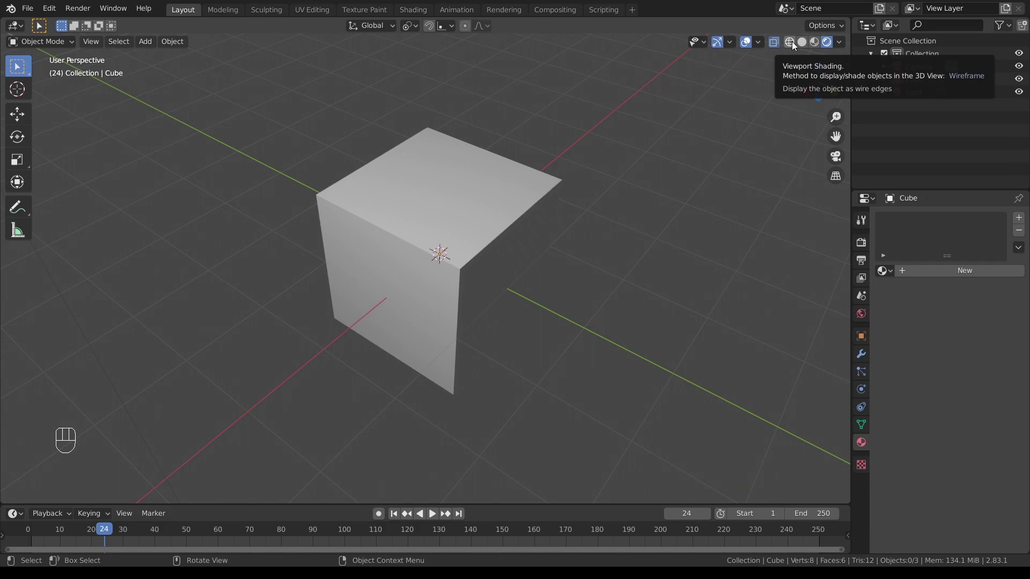
# Step: Show the cube as wire edges only, select it and look at it from a few angles
pyautogui.click(796, 44)
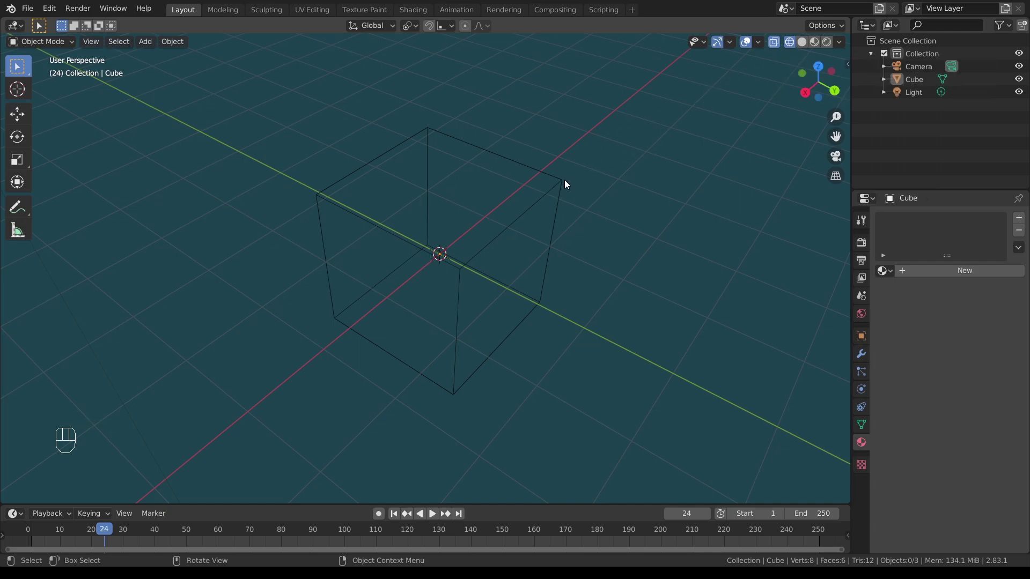
pyautogui.click(567, 182)
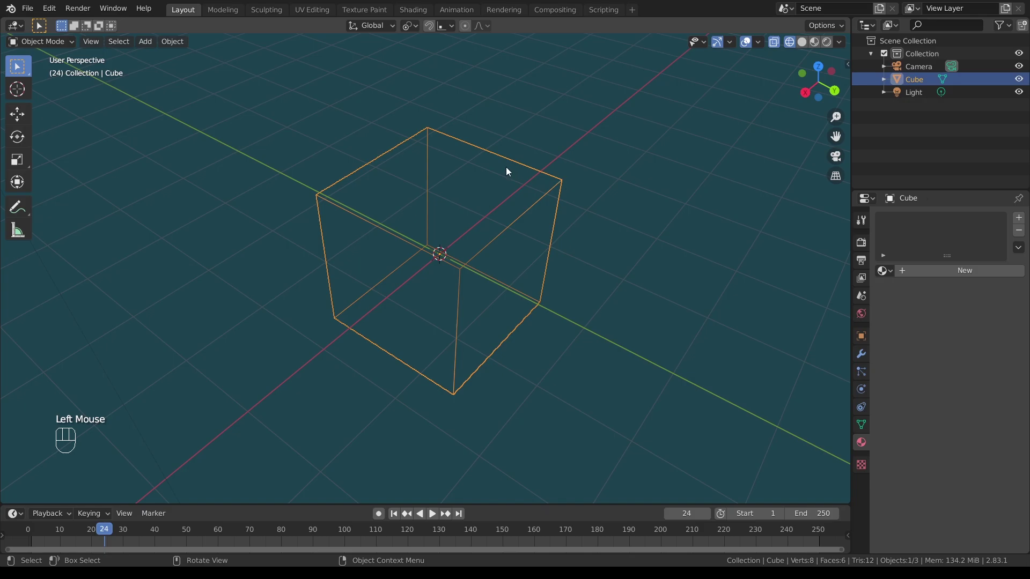
pyautogui.moveTo(500, 143); pyautogui.dragTo(498, 156)
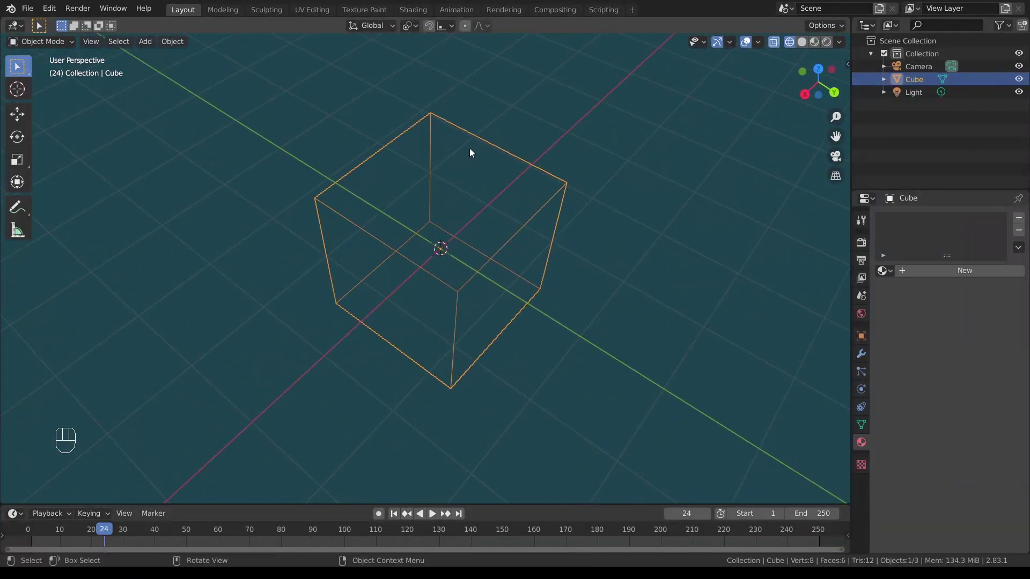
pyautogui.moveTo(604, 179); pyautogui.dragTo(606, 165)
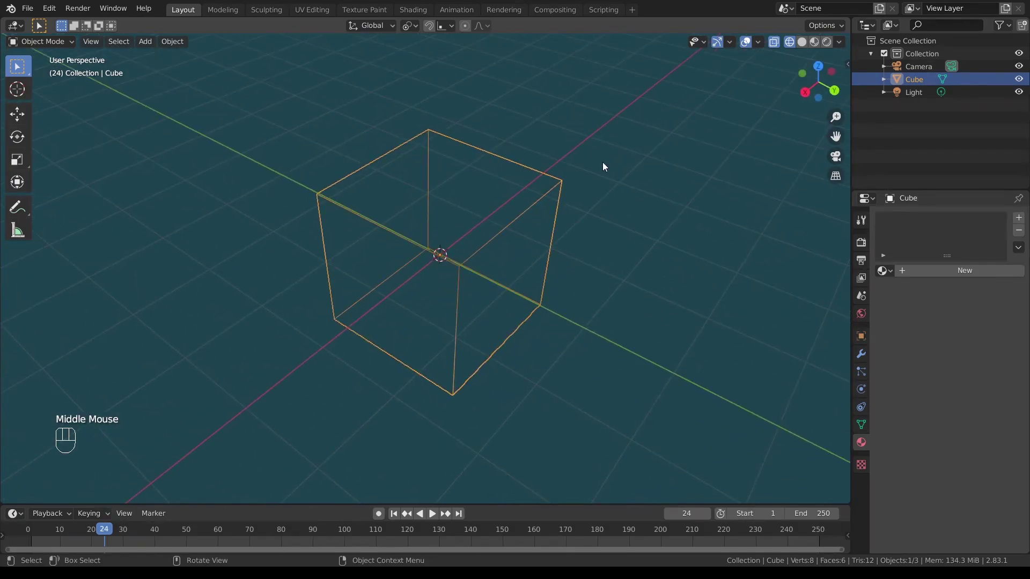
pyautogui.moveTo(619, 182); pyautogui.dragTo(628, 192)
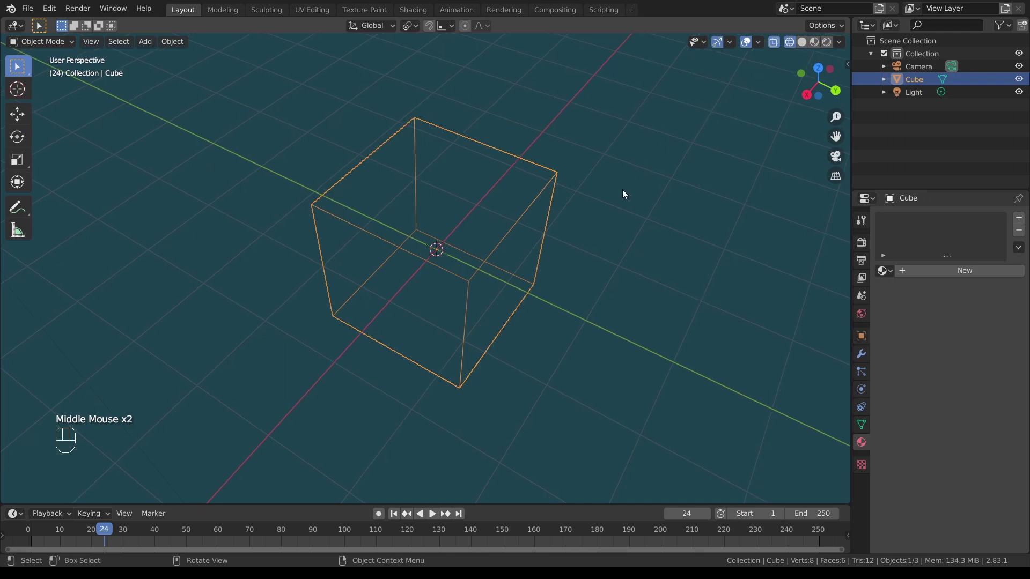
# Step: Click around the viewport and deselect the cube
pyautogui.click(600, 187)
pyautogui.moveTo(599, 204); pyautogui.dragTo(589, 181)
pyautogui.click(522, 176)
pyautogui.moveTo(619, 195); pyautogui.dragTo(627, 216)
pyautogui.click(516, 112)
pyautogui.click(488, 151)
pyautogui.click(511, 107)
pyautogui.click(474, 143)
pyautogui.click(598, 141)
# Step: Switch the cube to Solid shading with X-Ray still on so it appears see-through
pyautogui.moveTo(502, 116); pyautogui.dragTo(509, 123)
pyautogui.scroll(3)
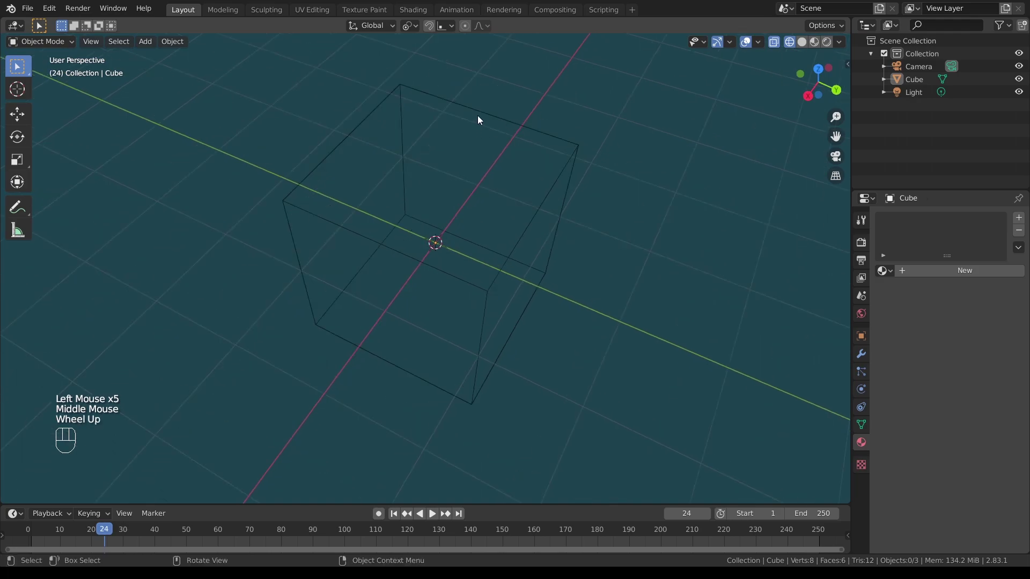
pyautogui.click(479, 111)
pyautogui.click(515, 85)
pyautogui.moveTo(615, 130); pyautogui.dragTo(605, 124)
pyautogui.moveTo(663, 127); pyautogui.dragTo(682, 119)
pyautogui.click(804, 46)
# Step: Turn off X-Ray so the cube displays as a fully opaque solid
pyautogui.moveTo(704, 141); pyautogui.dragTo(692, 130)
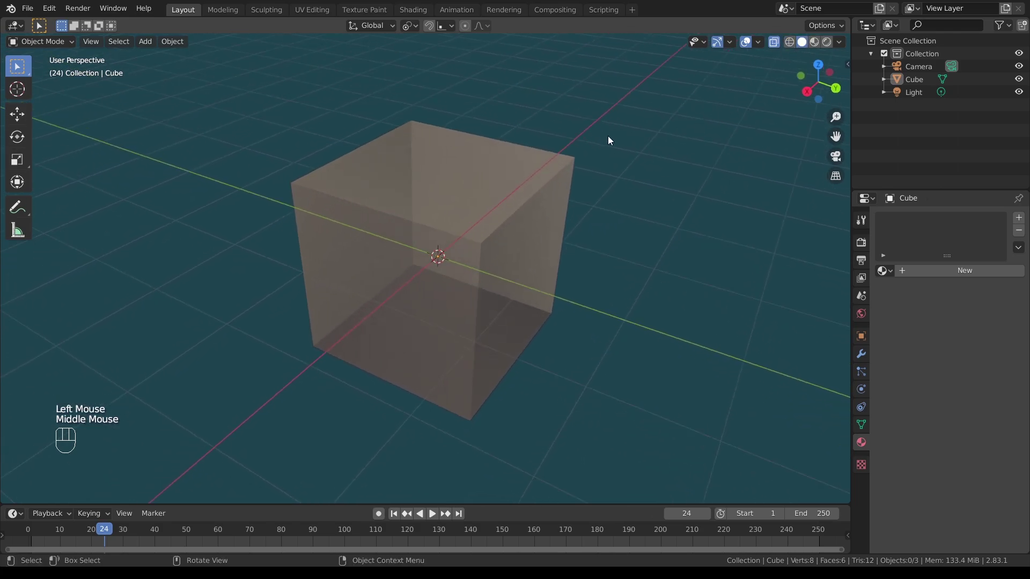
pyautogui.moveTo(636, 151); pyautogui.dragTo(632, 136)
pyautogui.moveTo(622, 132); pyautogui.dragTo(630, 133)
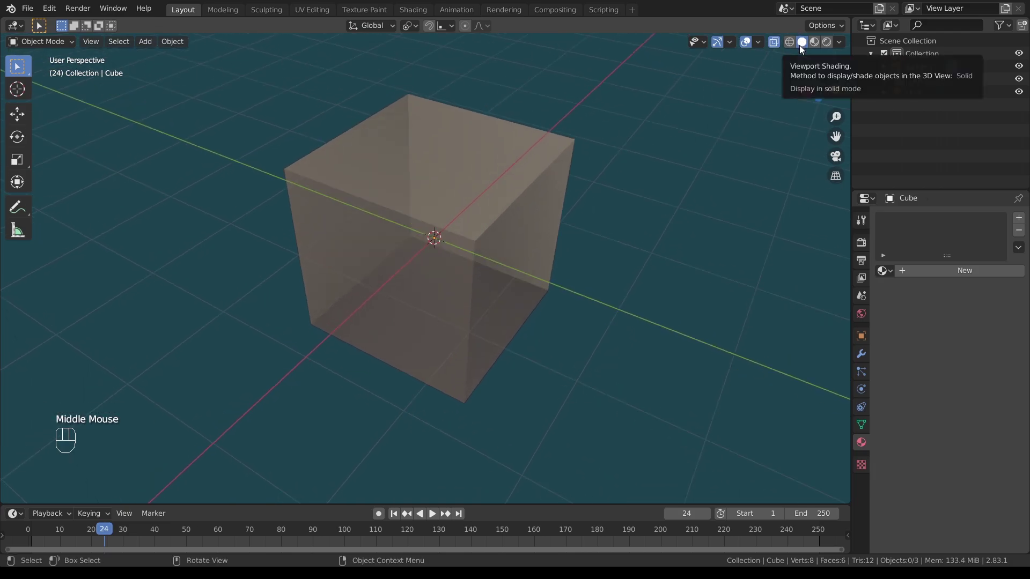
pyautogui.moveTo(626, 167); pyautogui.dragTo(626, 172)
pyautogui.scroll(-3)
pyautogui.scroll(3)
pyautogui.moveTo(444, 165); pyautogui.dragTo(408, 155)
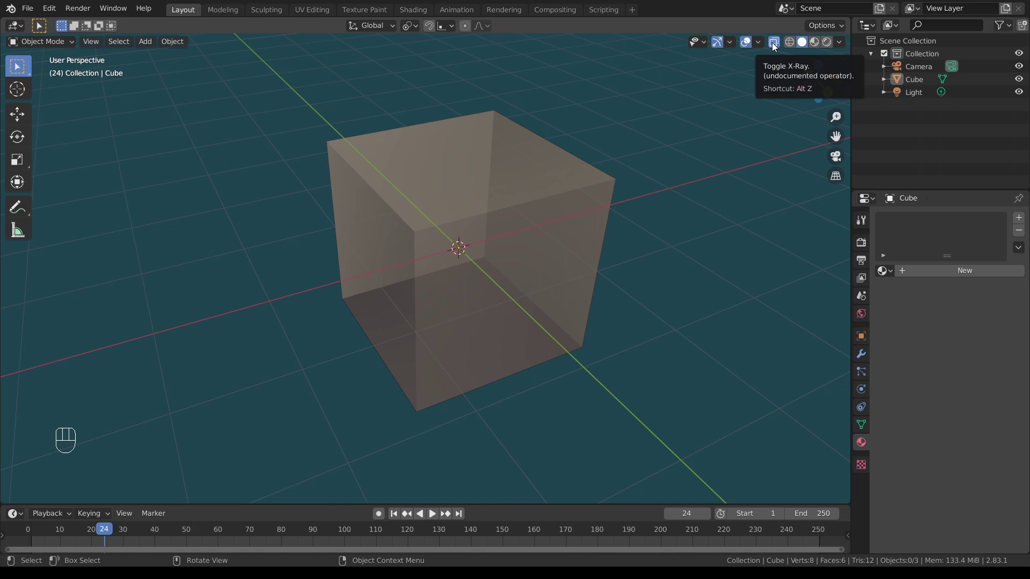
pyautogui.click(775, 46)
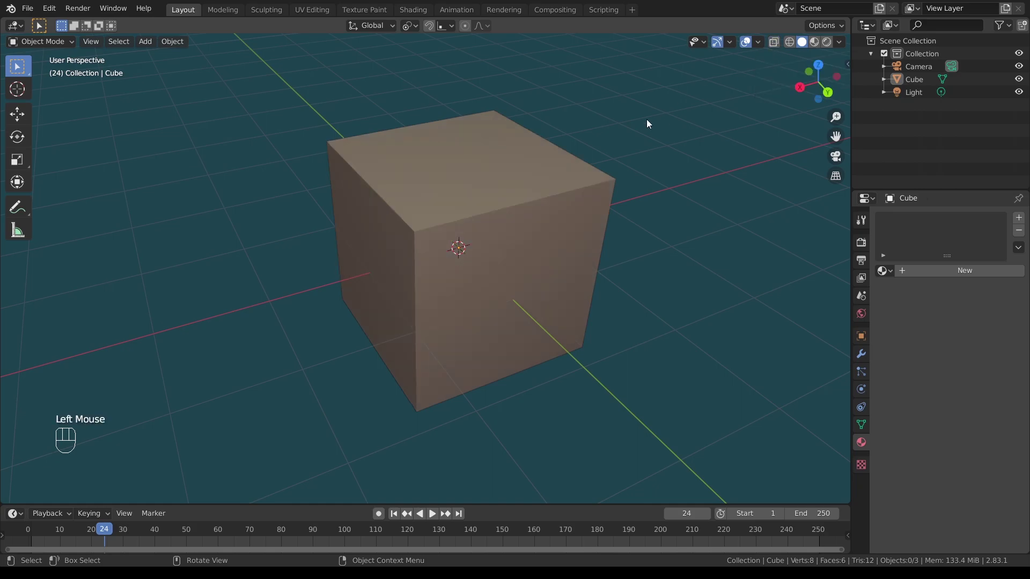
pyautogui.moveTo(591, 142); pyautogui.dragTo(599, 165)
# Step: Select the cube and show it as bare wire edges
pyautogui.click(548, 186)
pyautogui.moveTo(643, 223); pyautogui.dragTo(591, 196)
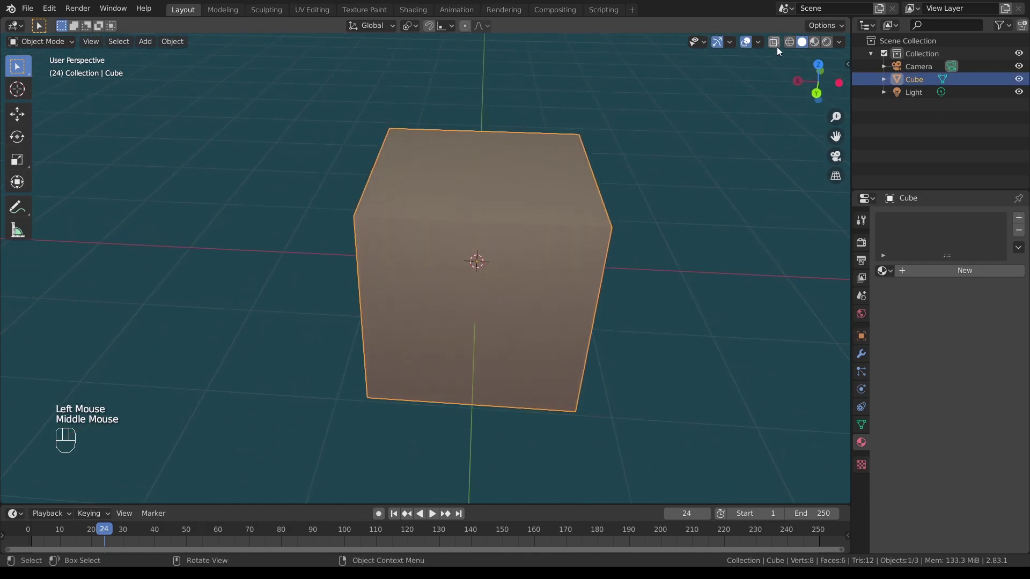
pyautogui.click(790, 44)
pyautogui.moveTo(684, 185); pyautogui.dragTo(705, 177)
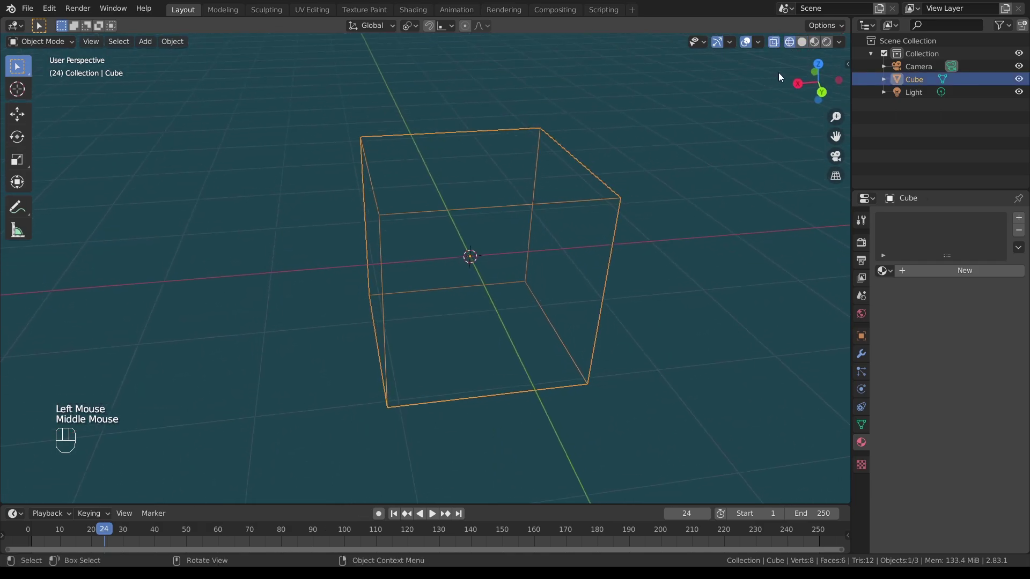
# Step: Compare the viewport shading options and settle on Solid shading with X-Ray see-through
pyautogui.click(778, 46)
pyautogui.click(791, 44)
pyautogui.click(778, 44)
pyautogui.click(807, 46)
pyautogui.click(778, 45)
pyautogui.moveTo(618, 134); pyautogui.dragTo(656, 143)
pyautogui.scroll(3)
pyautogui.moveTo(540, 215); pyautogui.dragTo(536, 205)
pyautogui.moveTo(581, 131); pyautogui.dragTo(585, 155)
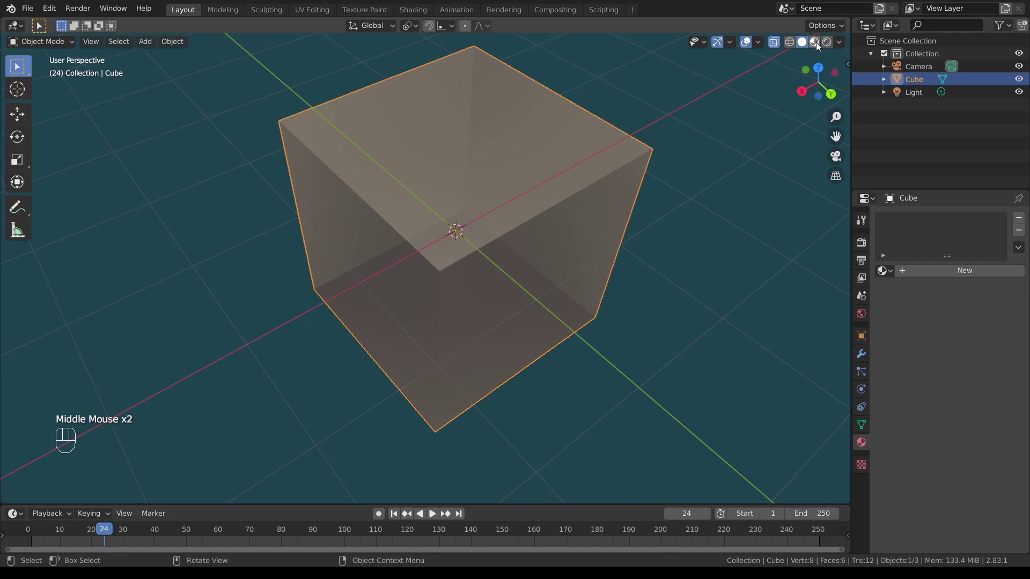
# Step: Show the cube in Material Preview shading and examine it from various angles and distances
pyautogui.click(819, 45)
pyautogui.moveTo(682, 168); pyautogui.dragTo(655, 138)
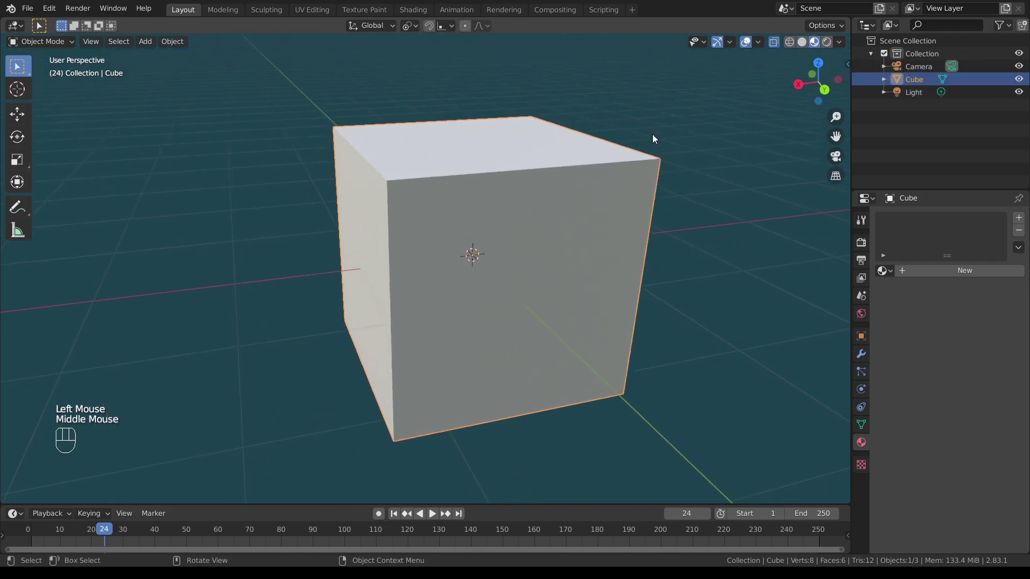
pyautogui.scroll(-3)
pyautogui.scroll(-3)
pyautogui.moveTo(588, 152); pyautogui.dragTo(594, 174)
pyautogui.scroll(3)
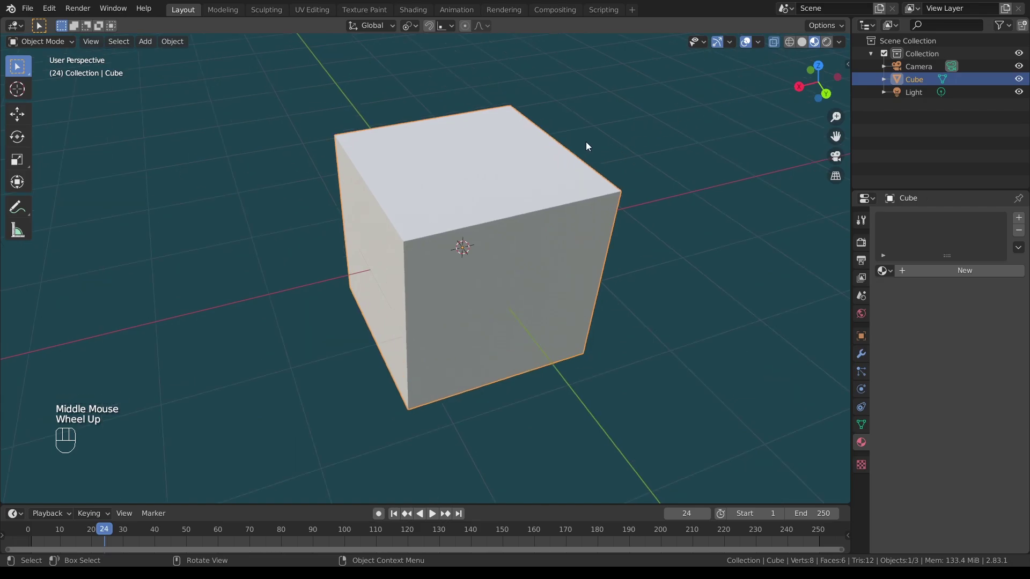
pyautogui.moveTo(495, 154); pyautogui.dragTo(493, 144)
pyautogui.moveTo(585, 126); pyautogui.dragTo(596, 147)
pyautogui.moveTo(321, 137); pyautogui.dragTo(347, 135)
pyautogui.scroll(-3)
pyautogui.scroll(3)
pyautogui.scroll(3)
pyautogui.scroll(3)
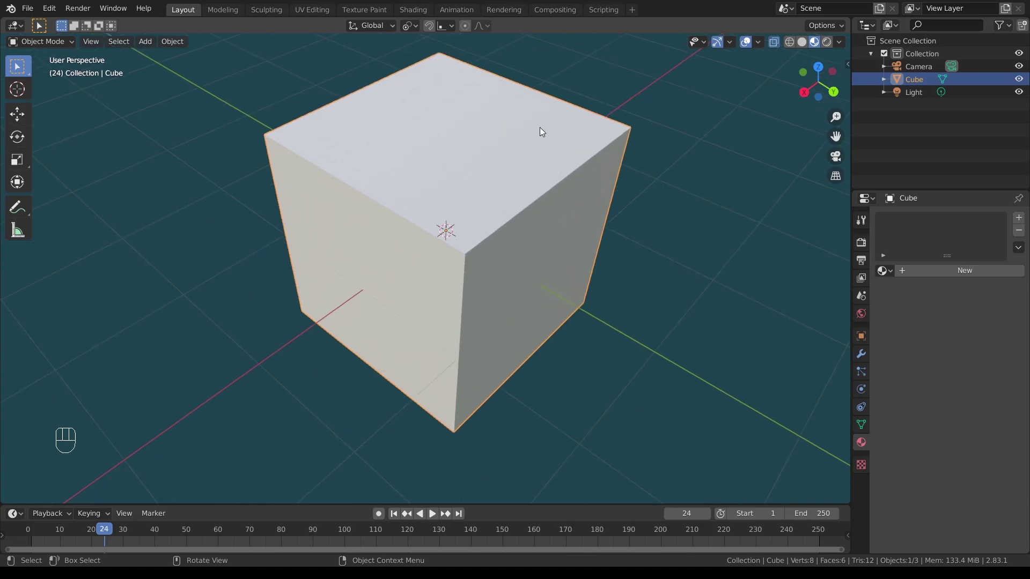
# Step: Switch the cube to Rendered shading, lit against the grey world background
pyautogui.moveTo(574, 172); pyautogui.dragTo(567, 154)
pyautogui.scroll(3)
pyautogui.moveTo(555, 134); pyautogui.dragTo(558, 182)
pyautogui.scroll(-3)
pyautogui.moveTo(535, 161); pyautogui.dragTo(533, 198)
pyautogui.moveTo(553, 232); pyautogui.dragTo(565, 182)
pyautogui.moveTo(556, 223); pyautogui.dragTo(557, 179)
pyautogui.moveTo(521, 151); pyautogui.dragTo(544, 181)
pyautogui.moveTo(581, 136); pyautogui.dragTo(578, 155)
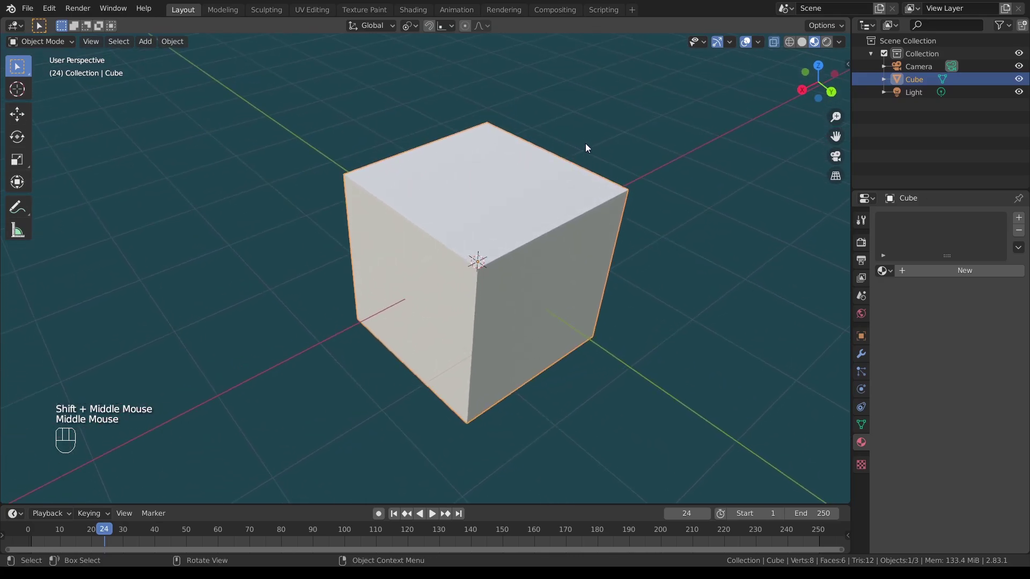
pyautogui.click(828, 46)
# Step: Zoom out and orbit to see the camera and light around the cube
pyautogui.moveTo(611, 145); pyautogui.dragTo(695, 155)
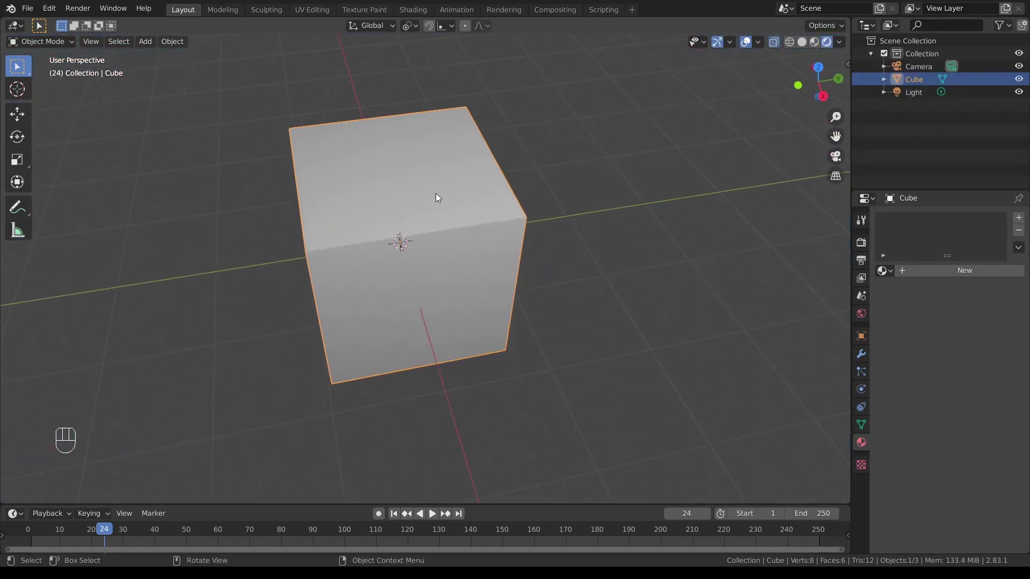
pyautogui.moveTo(408, 192); pyautogui.dragTo(441, 193)
pyautogui.moveTo(416, 211); pyautogui.dragTo(554, 154)
pyautogui.moveTo(558, 171); pyautogui.dragTo(555, 159)
pyautogui.scroll(-3)
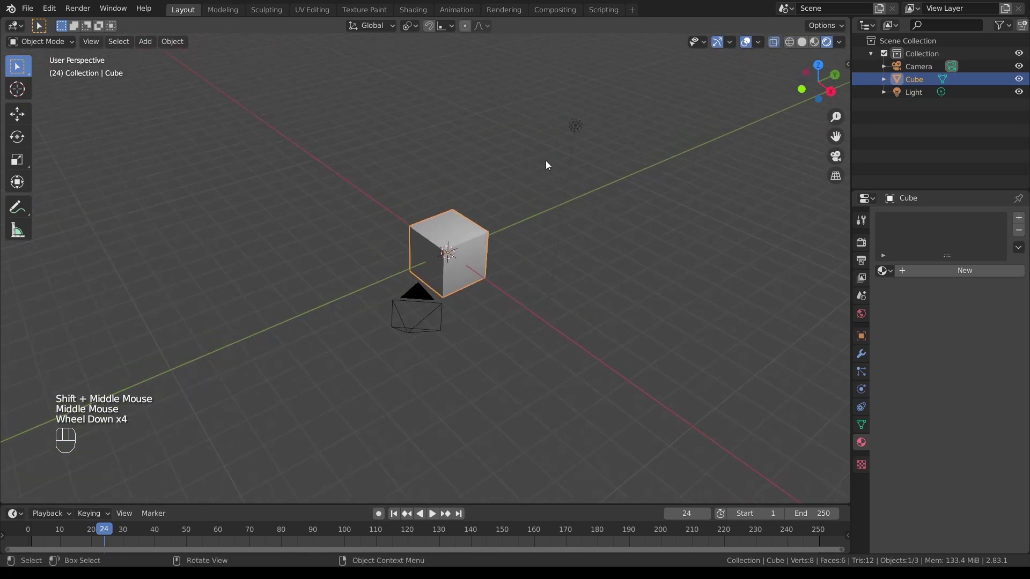
pyautogui.scroll(-3)
pyautogui.scroll(3)
pyautogui.middleClick(575, 182)
pyautogui.moveTo(654, 157); pyautogui.dragTo(639, 151)
# Step: Return the cube to plain Solid shading
pyautogui.click(598, 150)
pyautogui.click(705, 134)
pyautogui.click(615, 161)
pyautogui.scroll(-3)
pyautogui.moveTo(668, 141); pyautogui.dragTo(669, 148)
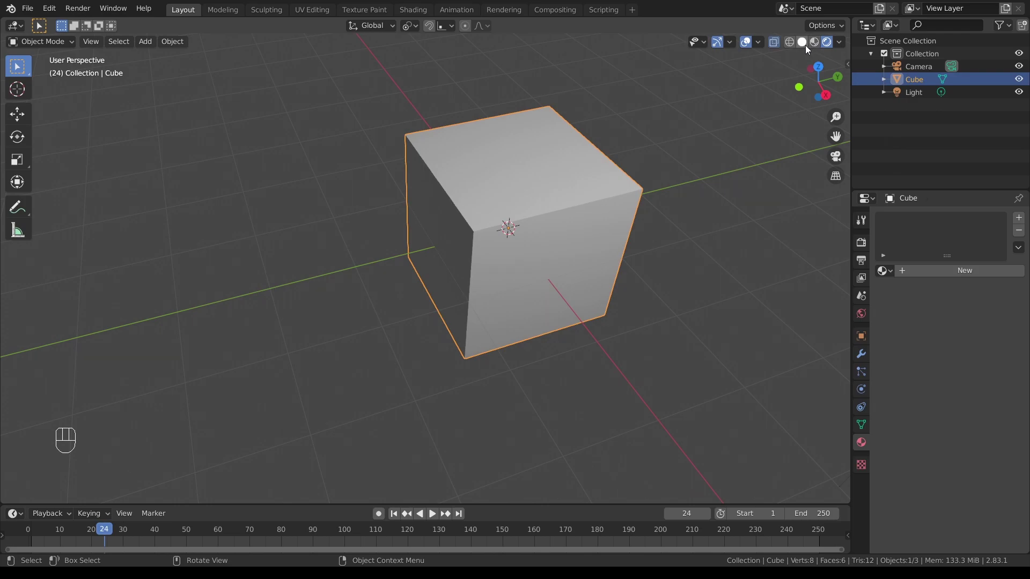
# Step: Deselect the cube and view the scene from a new angle
pyautogui.click(749, 81)
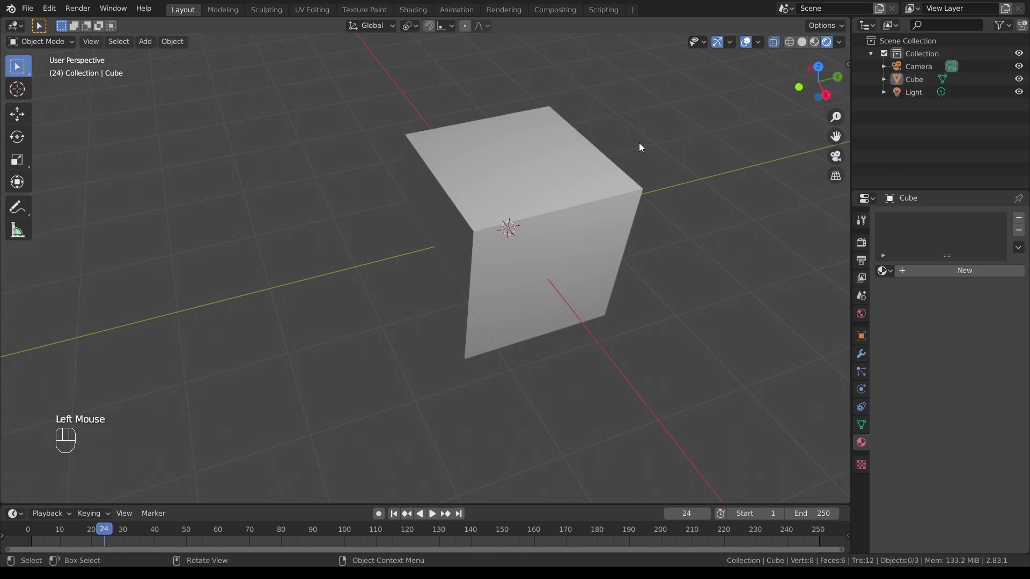
pyautogui.moveTo(700, 122); pyautogui.dragTo(645, 117)
pyautogui.moveTo(647, 158); pyautogui.dragTo(633, 168)
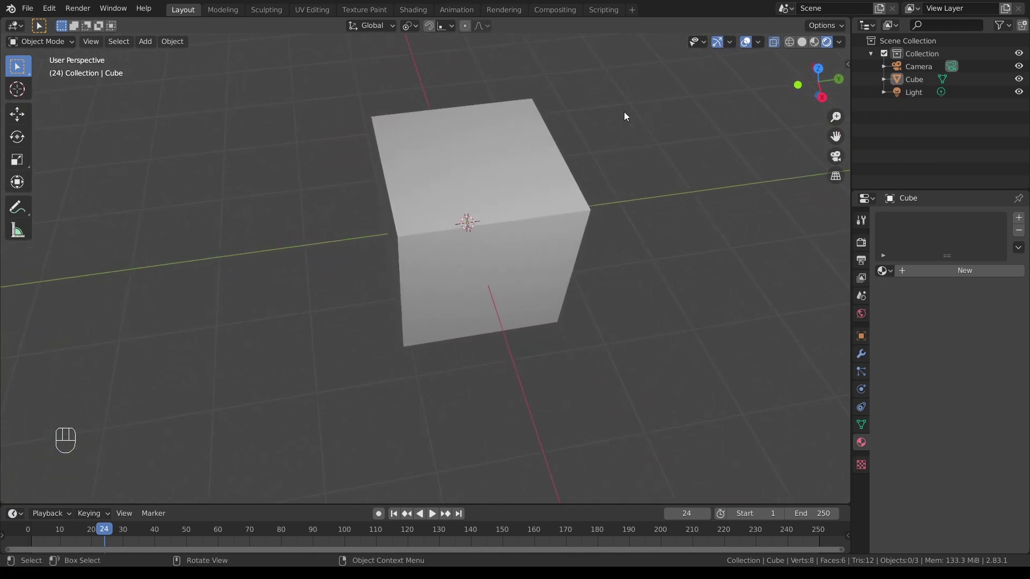
pyautogui.scroll(3)
pyautogui.moveTo(618, 147); pyautogui.dragTo(610, 119)
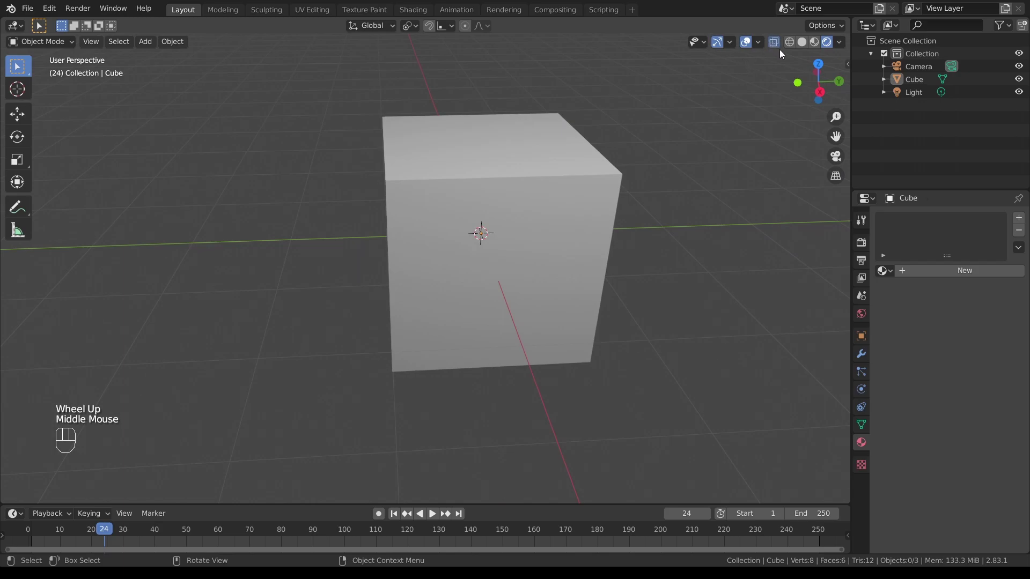
pyautogui.moveTo(654, 119); pyautogui.dragTo(653, 143)
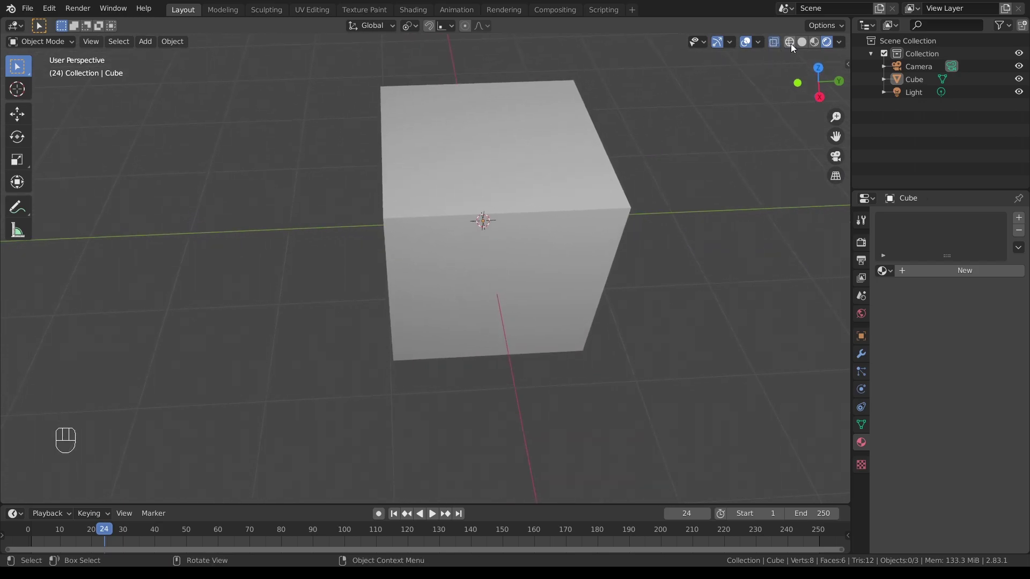
# Step: Show the cube as wire edges and select it again
pyautogui.click(794, 46)
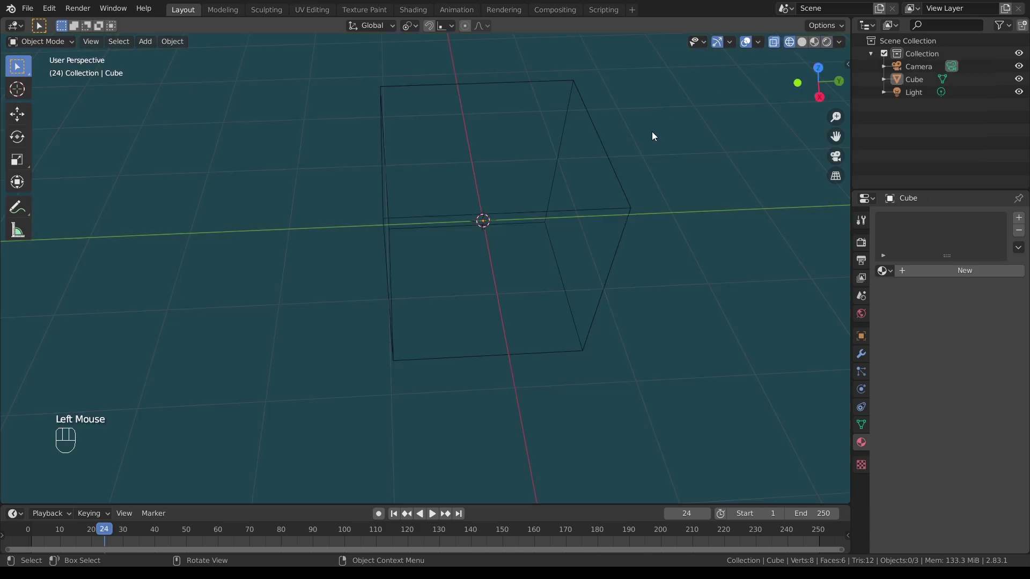
pyautogui.click(553, 183)
pyautogui.moveTo(640, 263); pyautogui.dragTo(639, 246)
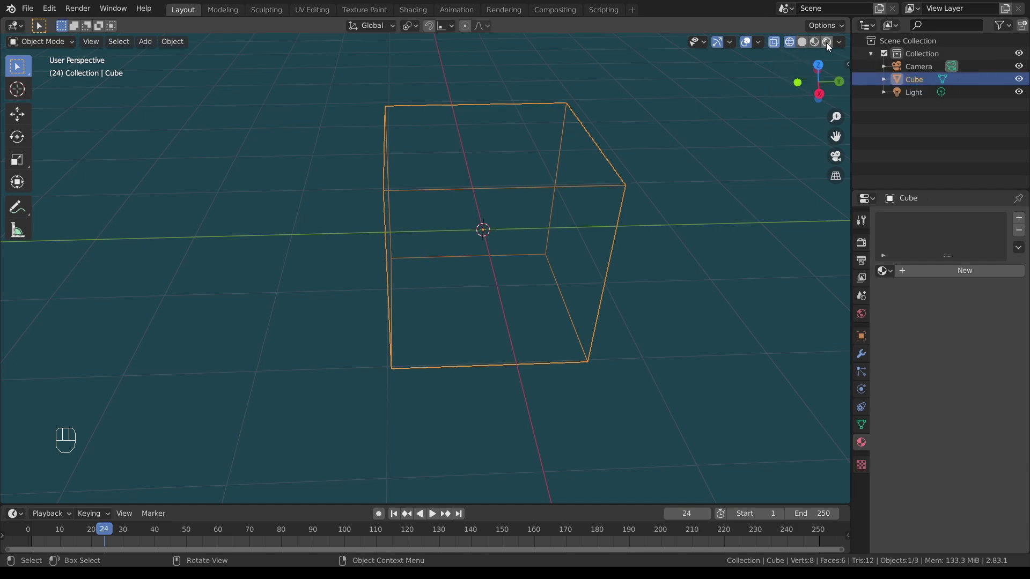
# Step: Switch the cube back from wireframe to shaded display and look it over
pyautogui.click(829, 45)
pyautogui.moveTo(589, 146); pyautogui.dragTo(584, 161)
pyautogui.scroll(3)
pyautogui.scroll(-3)
pyautogui.moveTo(602, 175); pyautogui.dragTo(586, 151)
pyautogui.scroll(3)
pyautogui.moveTo(538, 137); pyautogui.dragTo(556, 167)
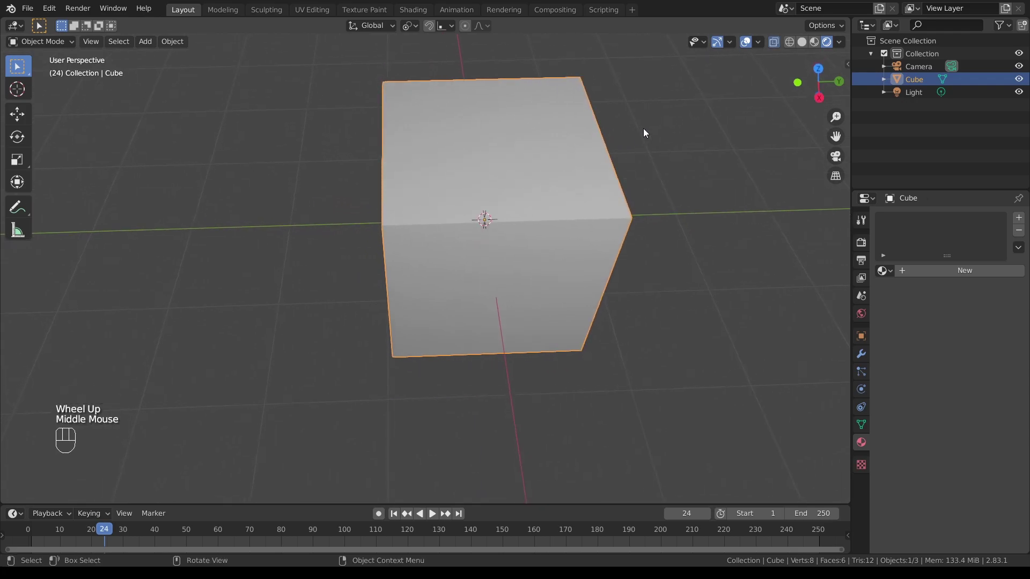
pyautogui.moveTo(609, 162); pyautogui.dragTo(601, 139)
pyautogui.scroll(-3)
pyautogui.moveTo(507, 160); pyautogui.dragTo(541, 178)
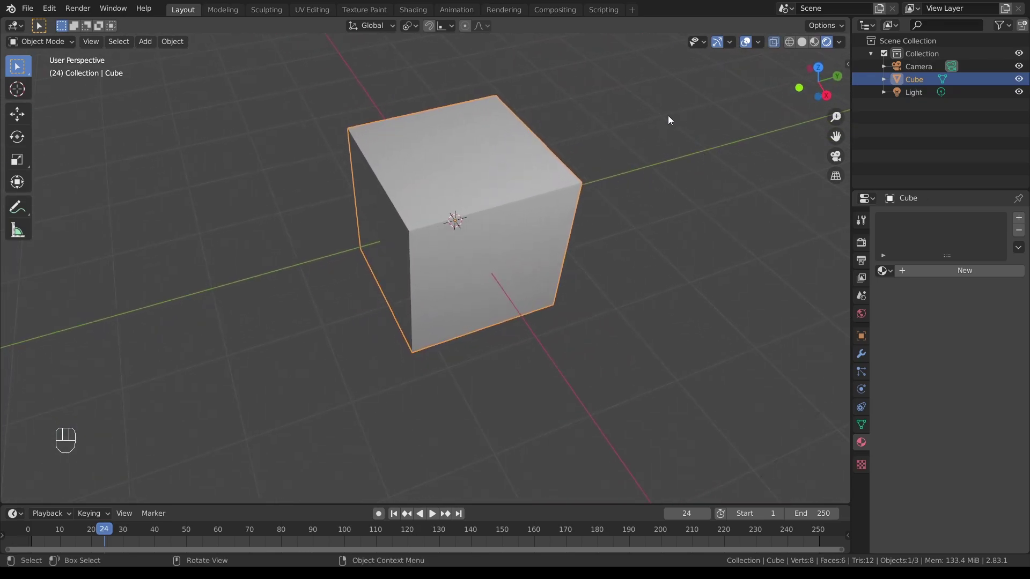
pyautogui.middleClick(673, 118)
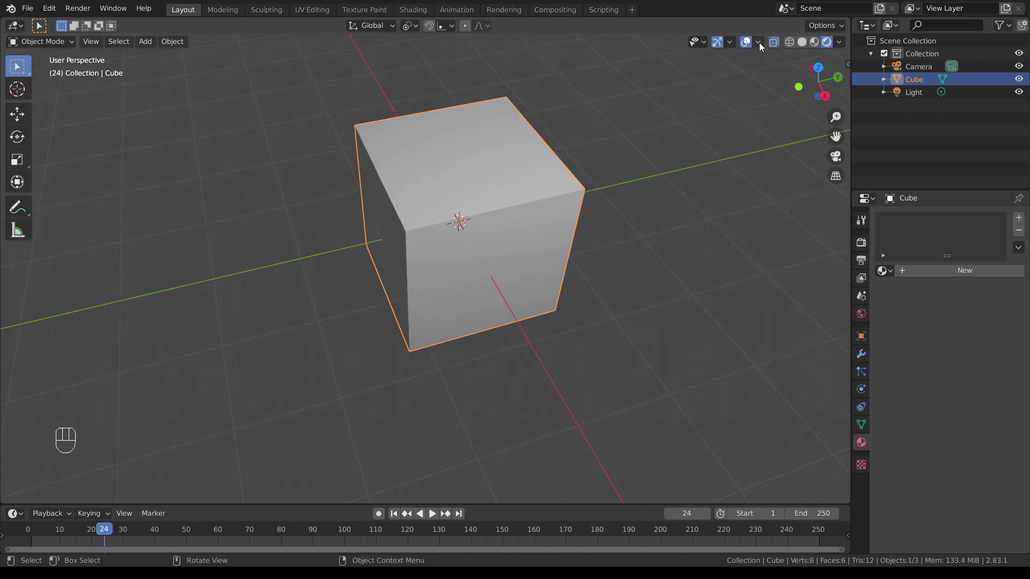
pyautogui.click(762, 45)
pyautogui.click(748, 45)
pyautogui.click(748, 45)
pyautogui.click(748, 44)
pyautogui.click(749, 45)
pyautogui.moveTo(573, 94); pyautogui.dragTo(578, 87)
pyautogui.moveTo(614, 84); pyautogui.dragTo(610, 172)
pyautogui.scroll(-3)
pyautogui.moveTo(583, 163); pyautogui.dragTo(586, 176)
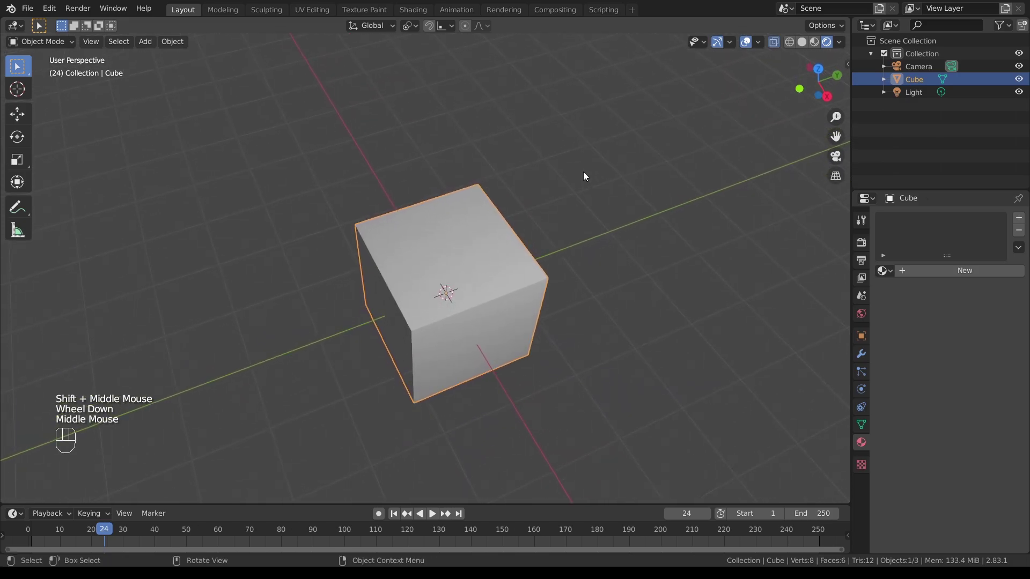
pyautogui.click(747, 44)
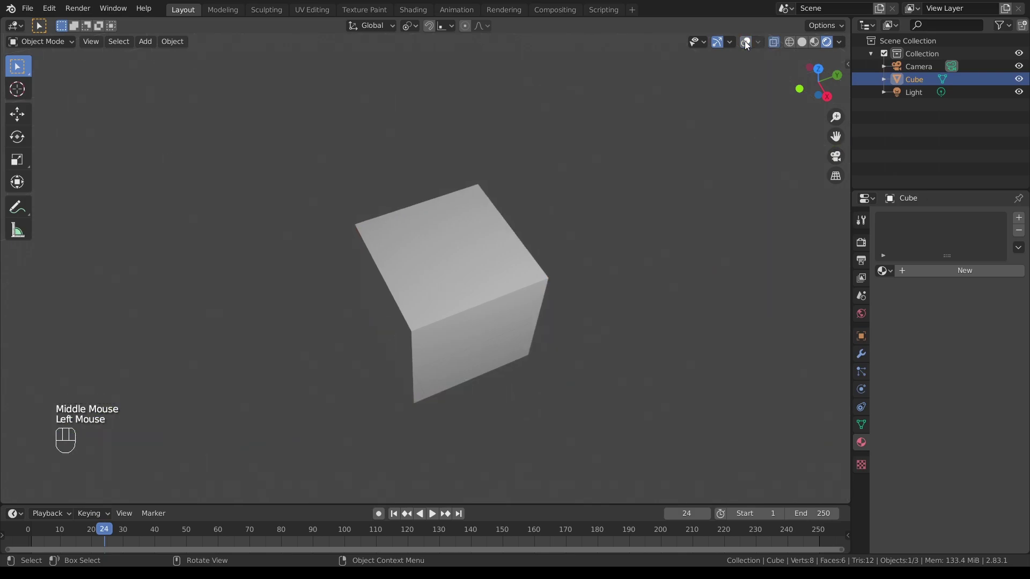
pyautogui.moveTo(607, 169); pyautogui.dragTo(608, 156)
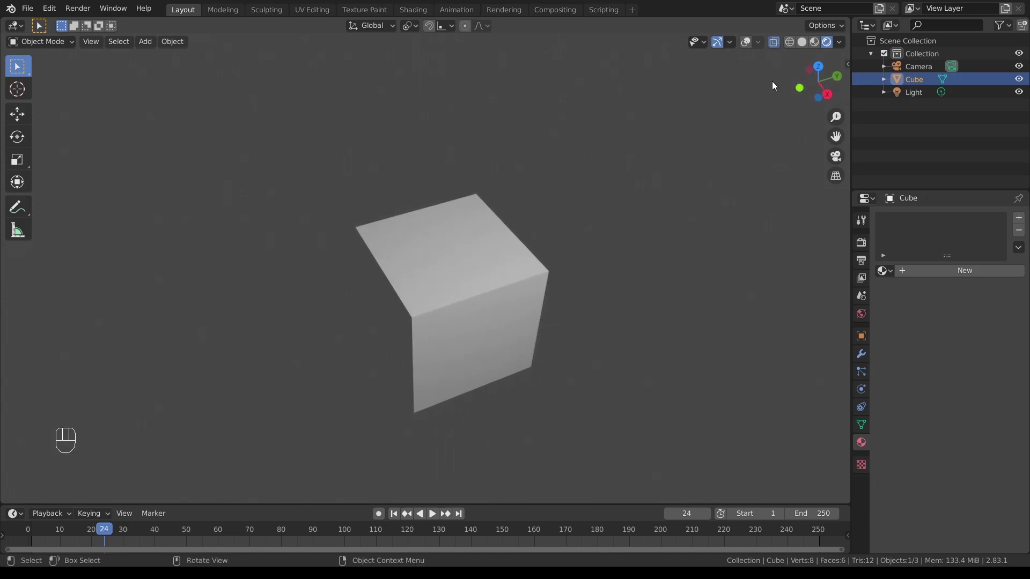
pyautogui.click(747, 44)
pyautogui.moveTo(540, 190); pyautogui.dragTo(569, 184)
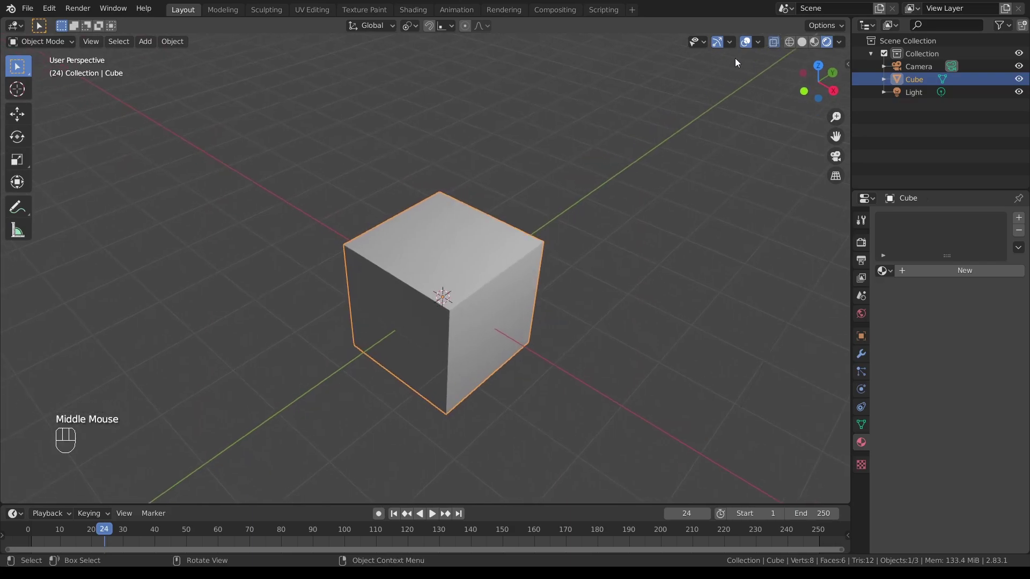
pyautogui.click(721, 44)
pyautogui.click(722, 44)
pyautogui.click(720, 44)
pyautogui.click(721, 44)
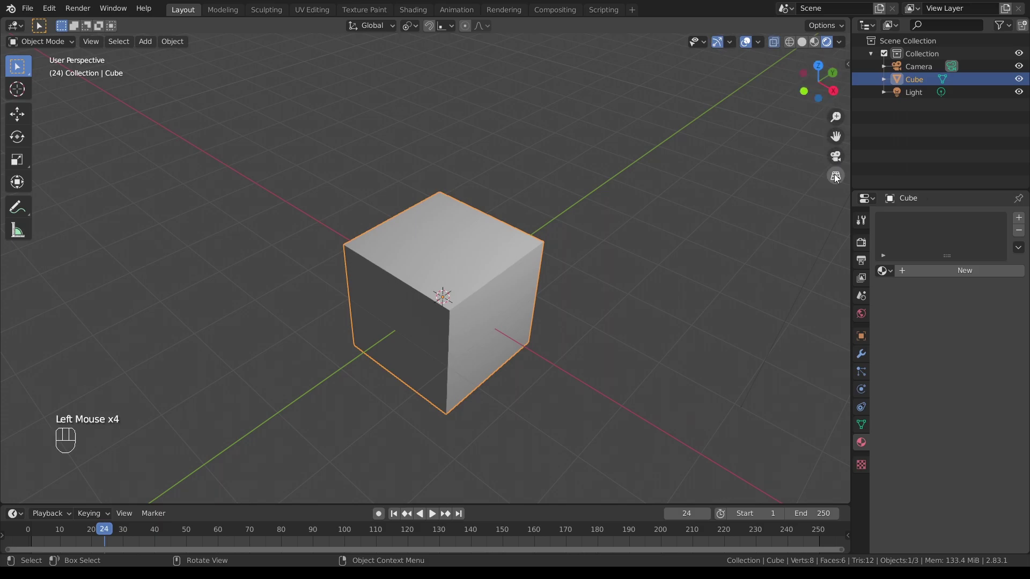
pyautogui.click(721, 42)
pyautogui.click(721, 41)
pyautogui.click(730, 45)
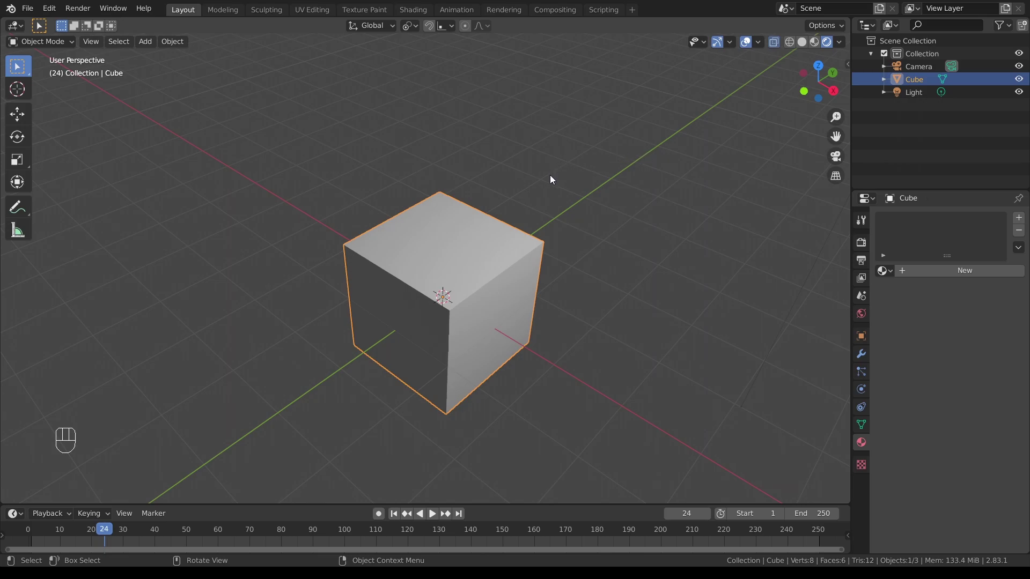
# Step: Adjust the view of the cube and start moving it with Grab (G)
pyautogui.moveTo(619, 225); pyautogui.dragTo(662, 182)
pyautogui.moveTo(571, 134); pyautogui.dragTo(568, 133)
pyautogui.click(525, 220)
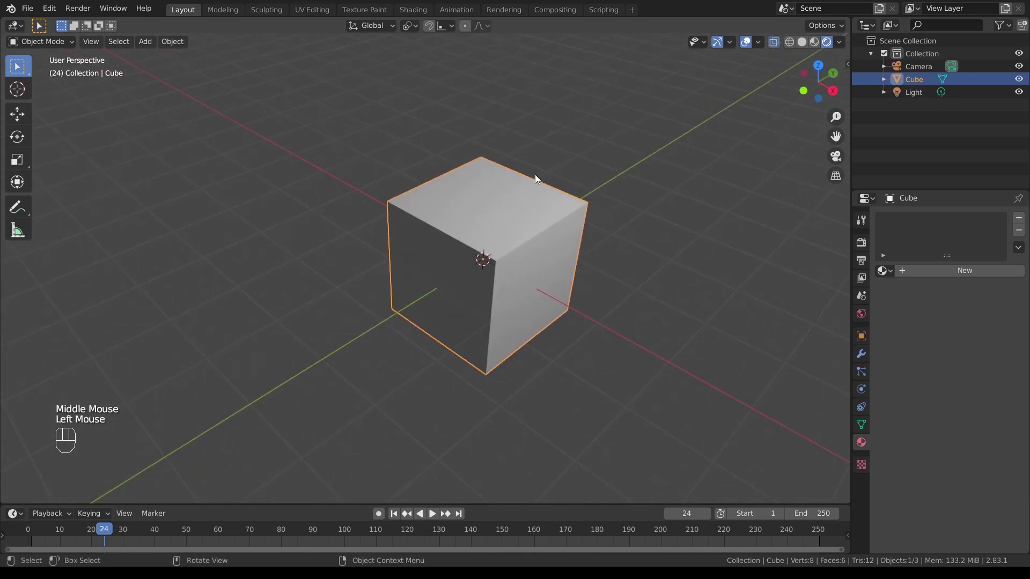
pyautogui.moveTo(623, 152); pyautogui.dragTo(606, 177)
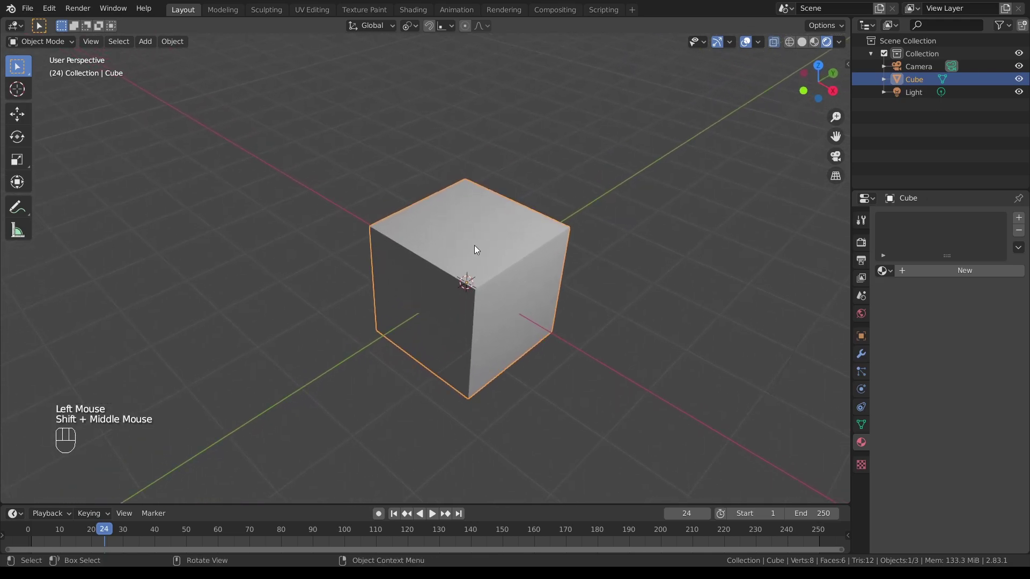
pyautogui.moveTo(508, 237); pyautogui.dragTo(523, 235)
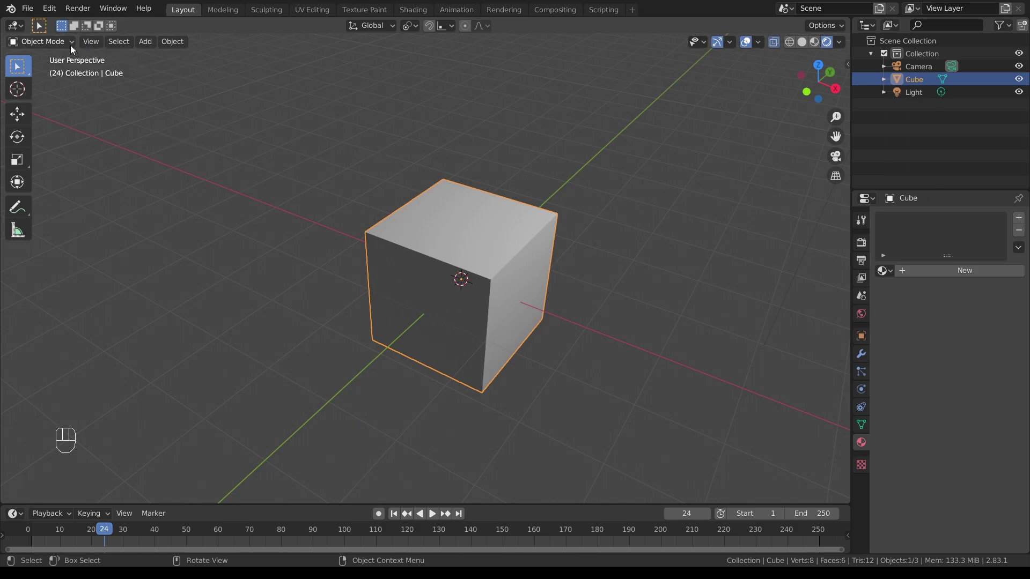
pyautogui.click(75, 44)
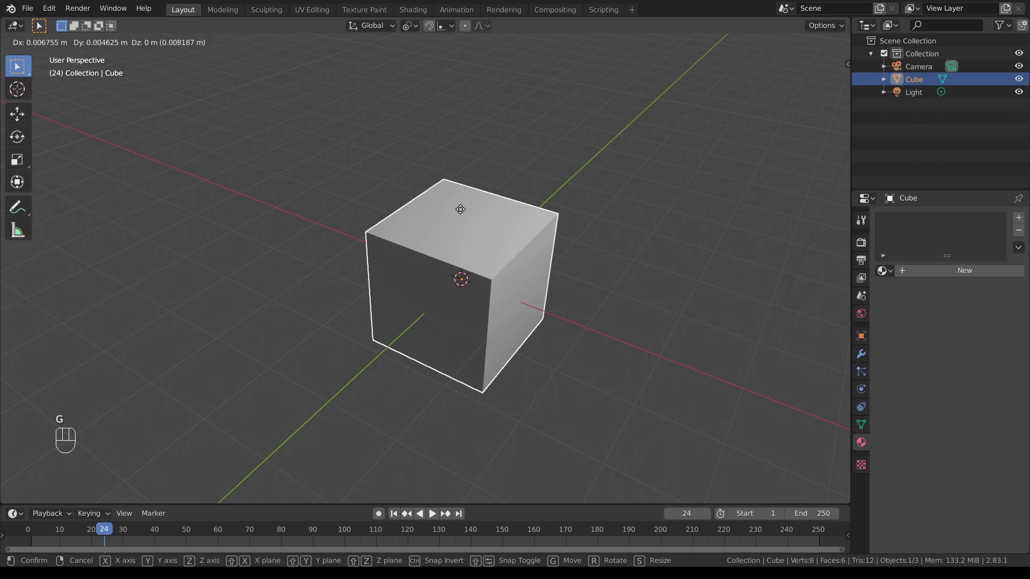
# Step: Try moving, scaling (S) and rotating (R) the cube, undoing each so it stays at its original placement
pyautogui.moveTo(467, 138); pyautogui.dragTo(495, 180)
pyautogui.press('ctrl+z')
pyautogui.press('s')
pyautogui.click(495, 204)
pyautogui.press('ctrl+z')
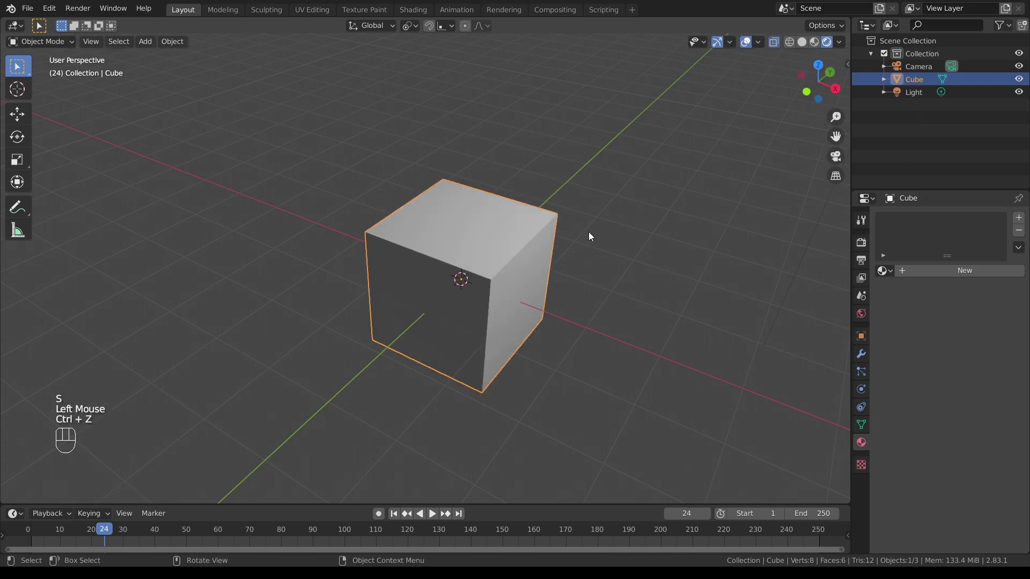
pyautogui.press('r')
pyautogui.click(483, 152)
pyautogui.press('ctrl+z')
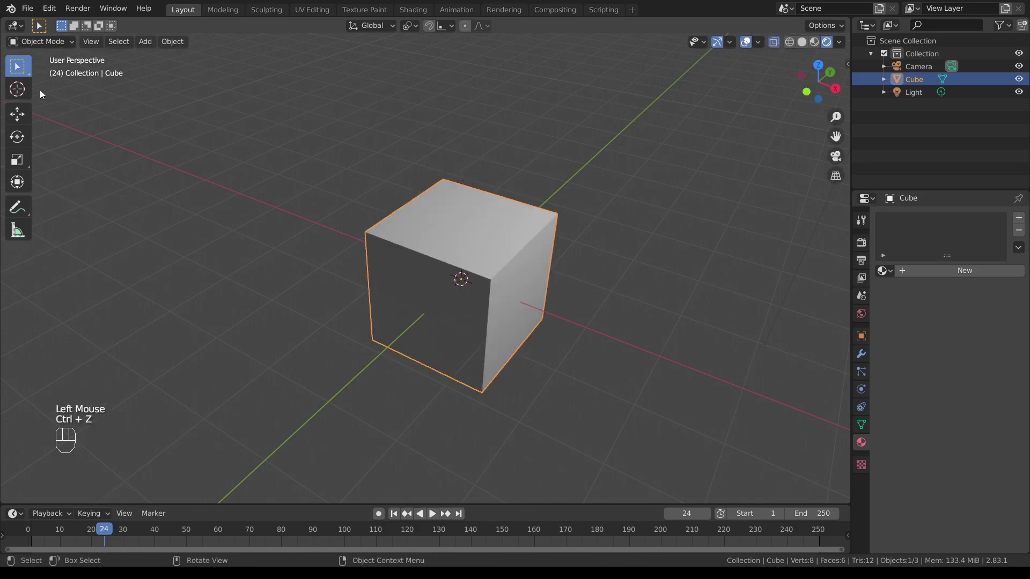
# Step: Put the cube in Edit Mode with X-Ray on and select its top back corner vertex
pyautogui.moveTo(73, 44); pyautogui.dragTo(57, 74)
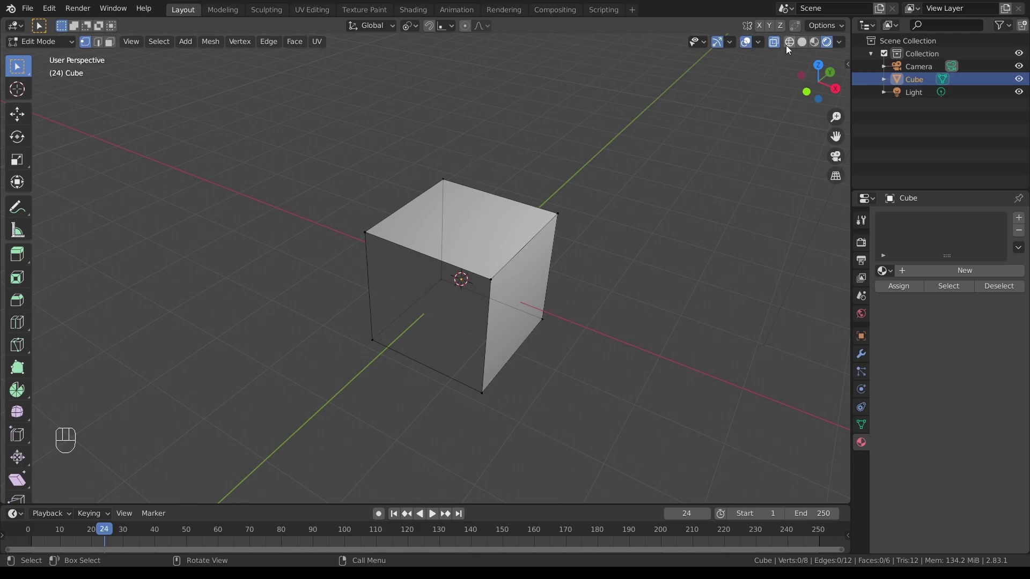
pyautogui.click(791, 47)
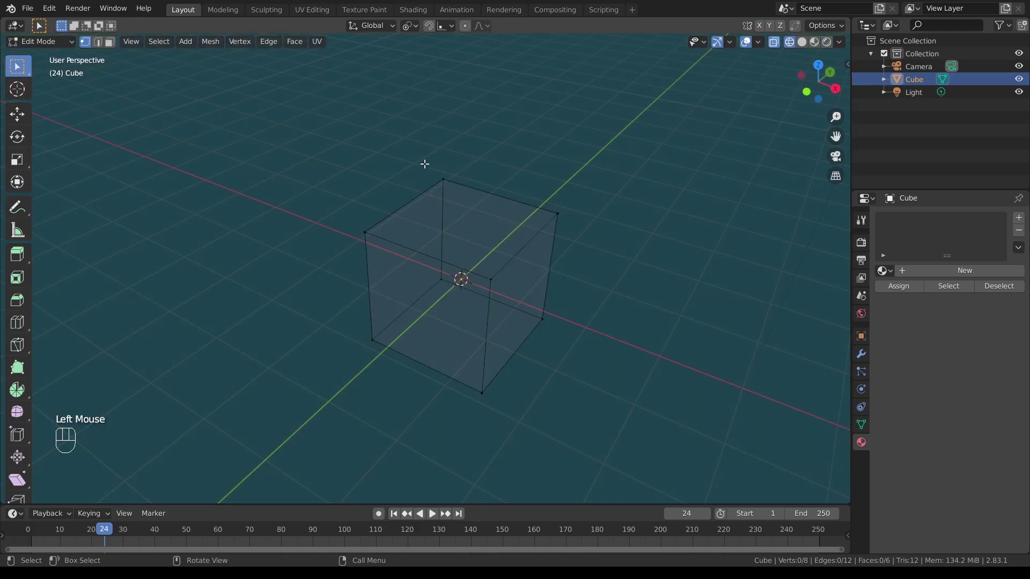
pyautogui.scroll(3)
pyautogui.moveTo(498, 169); pyautogui.dragTo(525, 158)
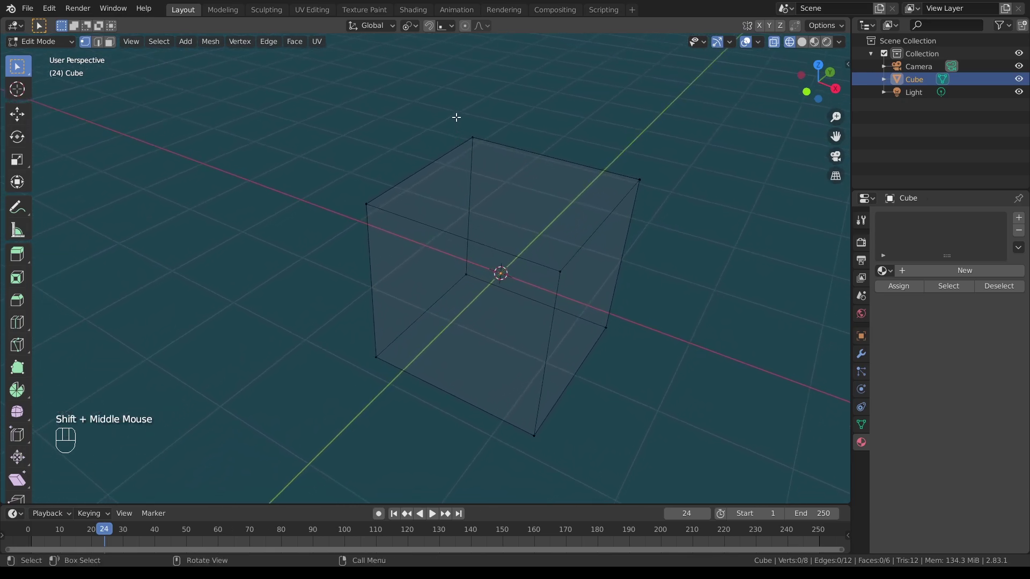
pyautogui.moveTo(449, 116); pyautogui.dragTo(454, 117)
pyautogui.moveTo(509, 119); pyautogui.dragTo(504, 147)
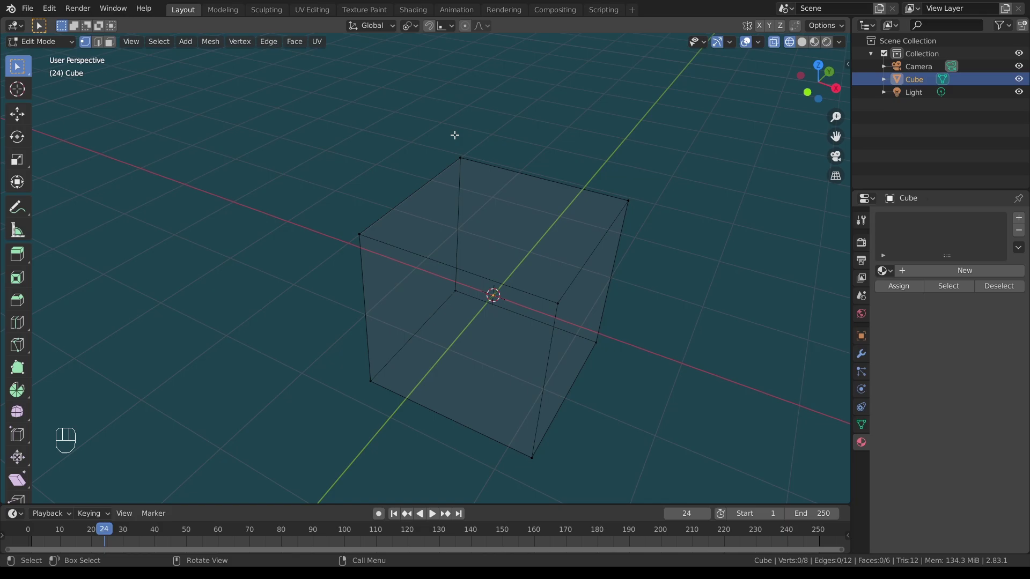
pyautogui.click(462, 154)
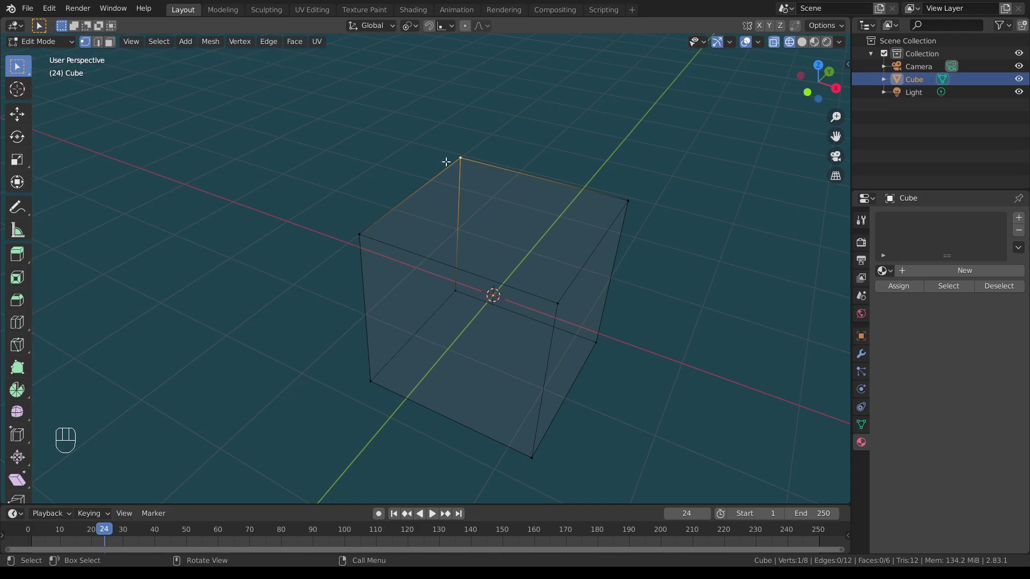
# Step: Select the cube's corner vertices one at a time, cycling through each corner in turn
pyautogui.click(359, 230)
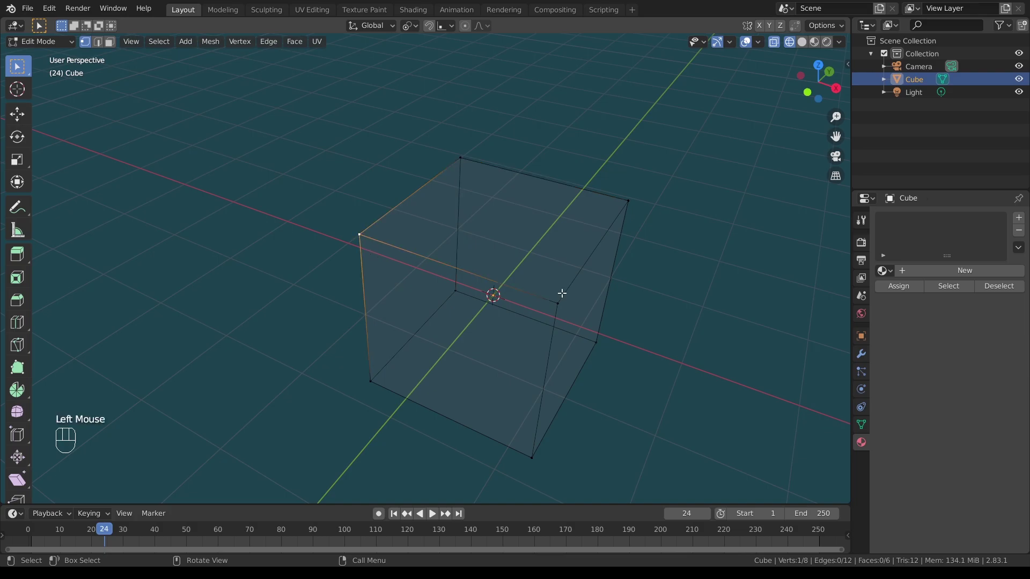
pyautogui.click(556, 299)
pyautogui.click(631, 198)
pyautogui.click(372, 379)
pyautogui.click(458, 287)
pyautogui.click(533, 454)
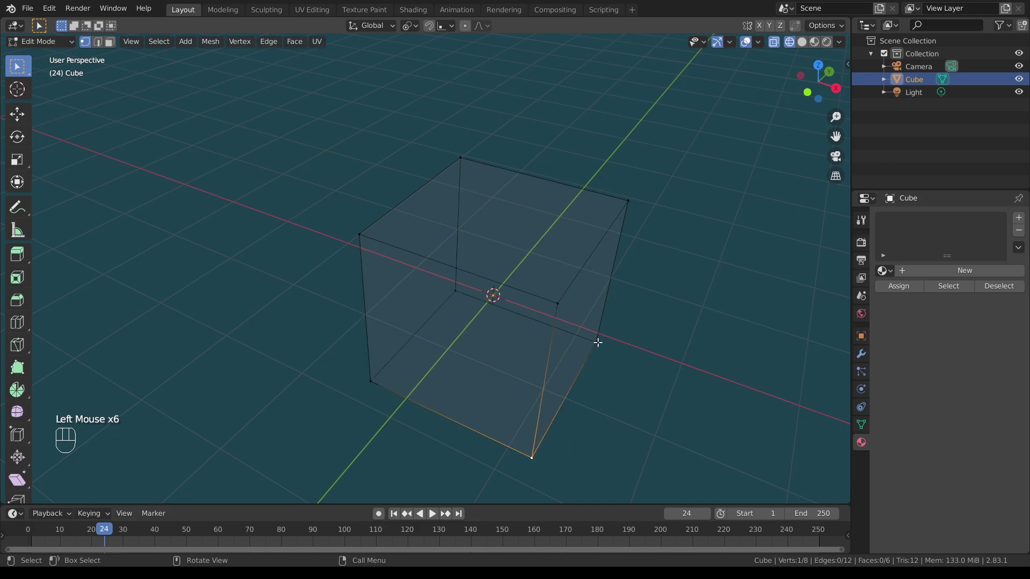
pyautogui.click(598, 338)
pyautogui.click(457, 286)
pyautogui.click(461, 154)
pyautogui.click(358, 230)
pyautogui.click(371, 378)
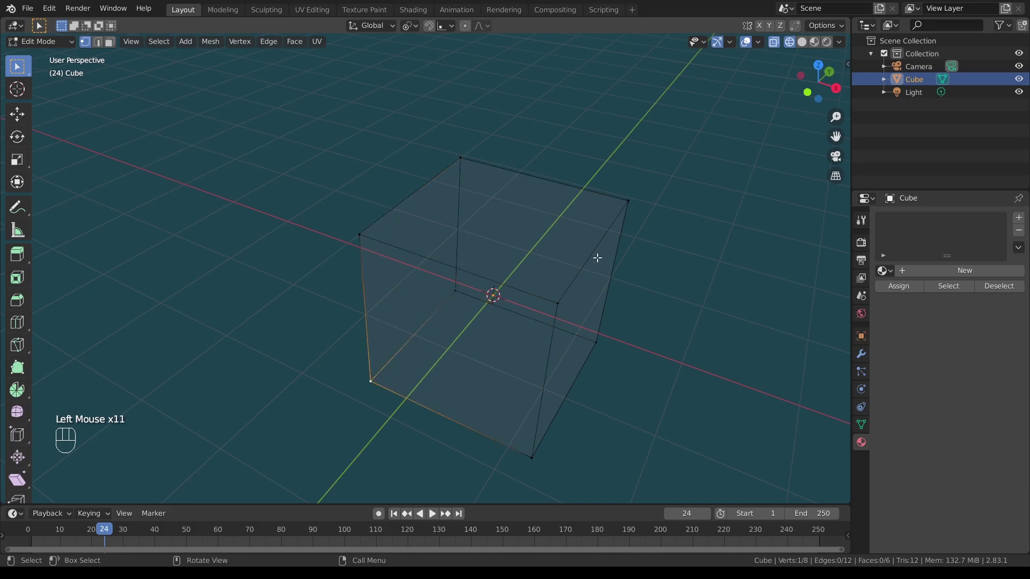
pyautogui.click(628, 197)
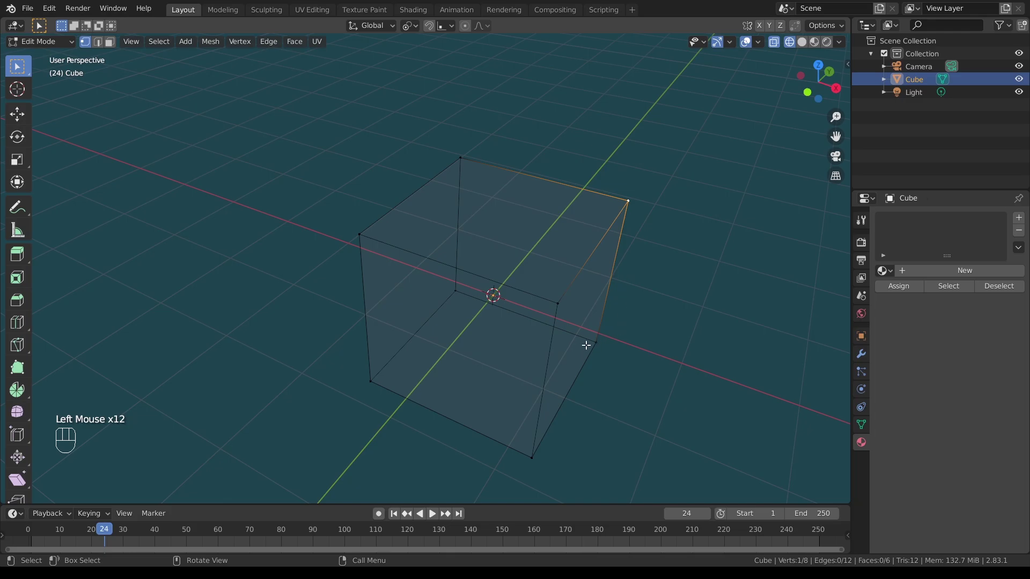
pyautogui.click(597, 338)
pyautogui.click(458, 287)
pyautogui.click(462, 153)
pyautogui.click(359, 231)
pyautogui.click(371, 378)
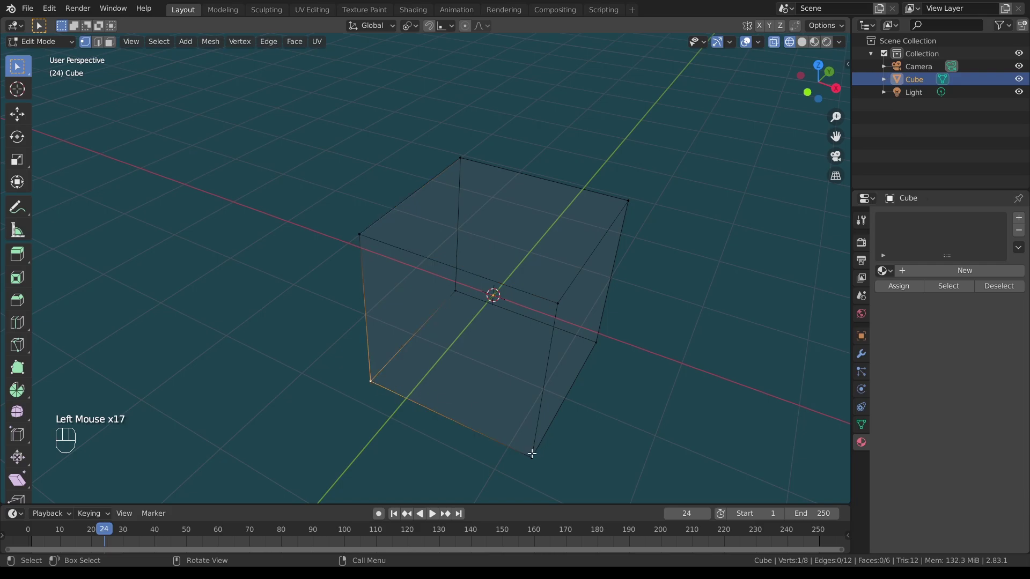
pyautogui.click(533, 455)
pyautogui.click(559, 297)
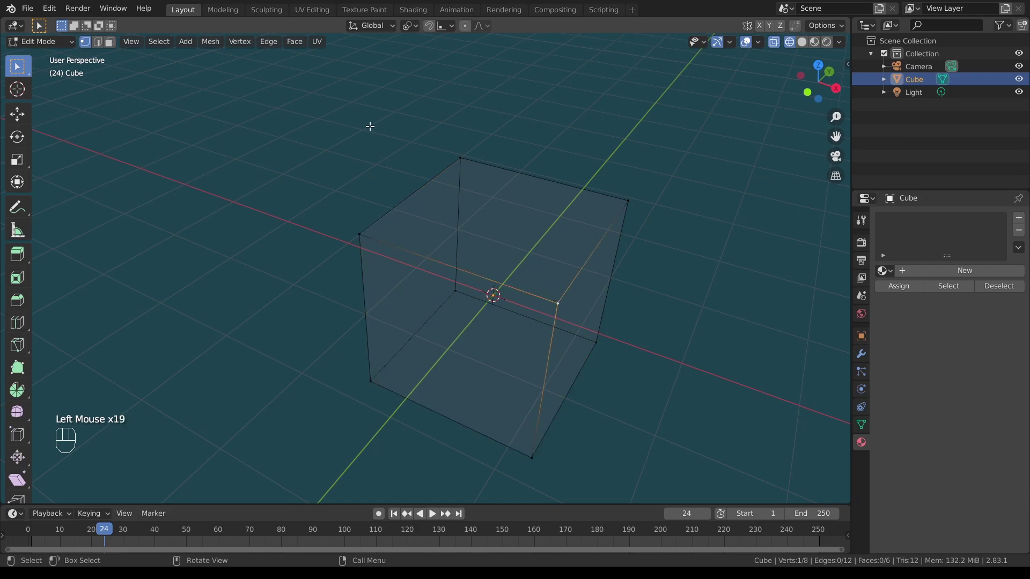
pyautogui.click(460, 151)
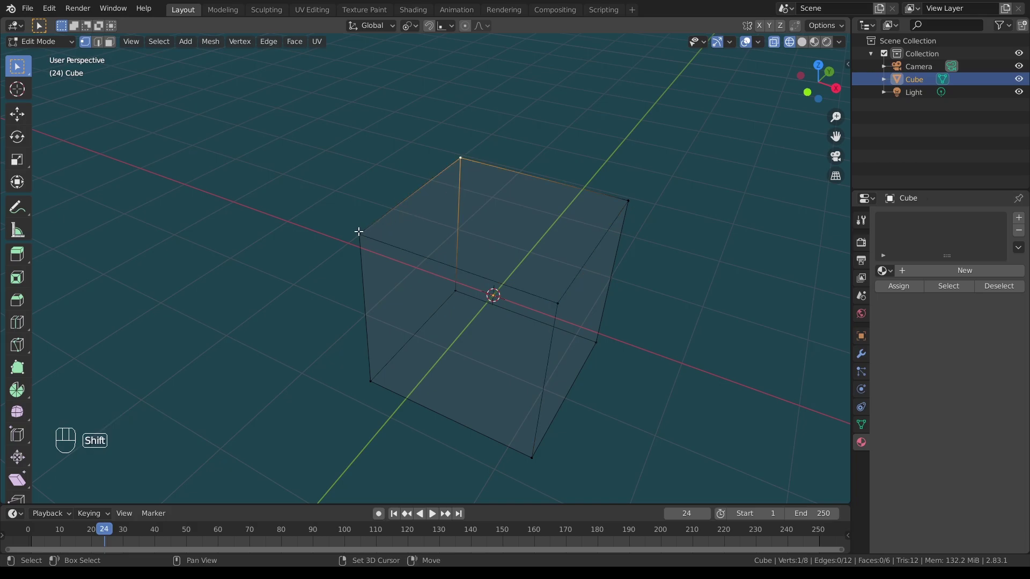
# Step: Build a selection of the top corner vertices, then keep only the top back corner
pyautogui.click(360, 229)
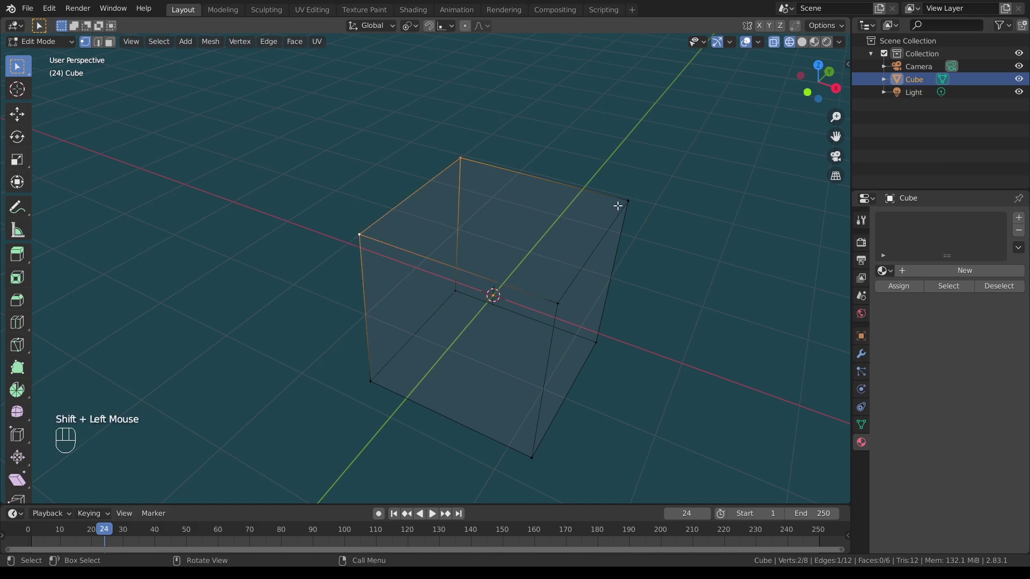
pyautogui.click(630, 197)
pyautogui.click(559, 299)
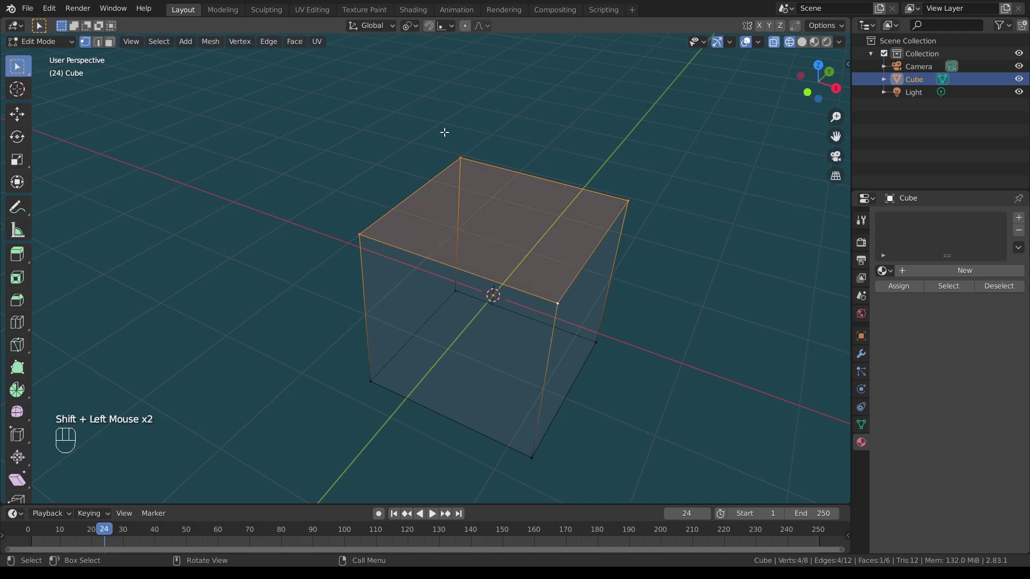
pyautogui.click(445, 129)
# Step: Box-select progressively until every vertex of the cube is selected
pyautogui.moveTo(416, 108); pyautogui.dragTo(498, 184)
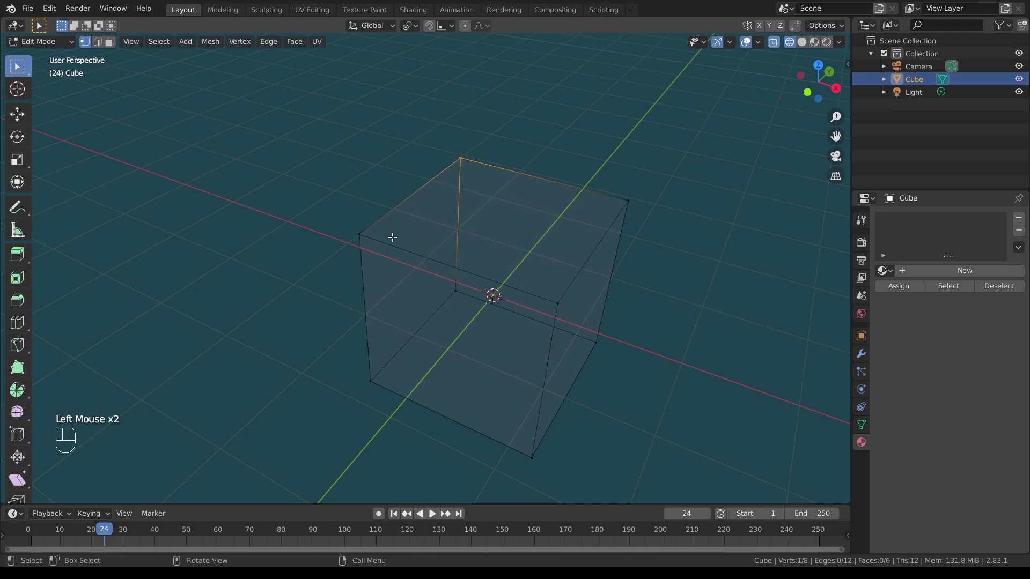
pyautogui.moveTo(318, 186); pyautogui.dragTo(384, 271)
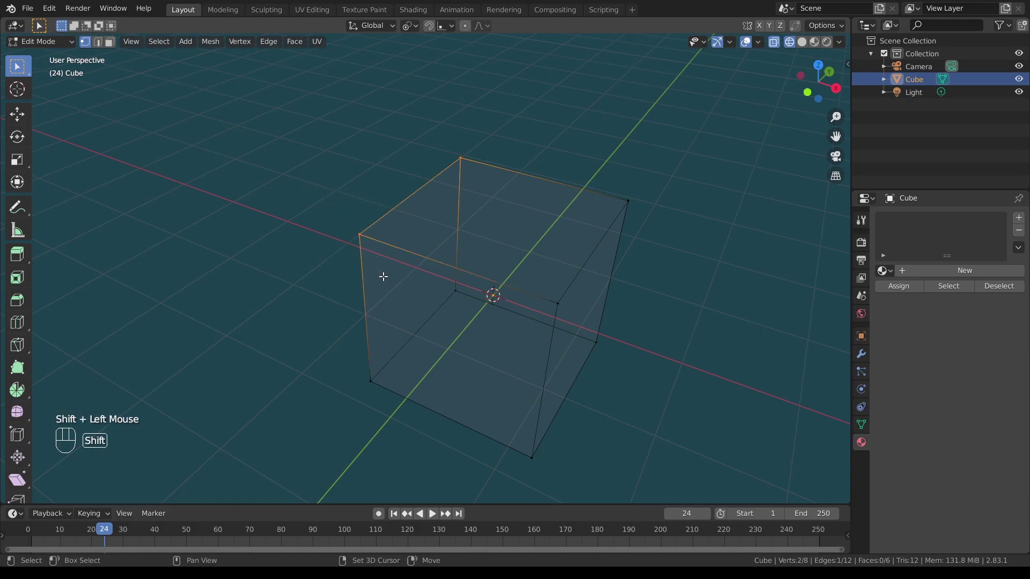
pyautogui.moveTo(328, 90); pyautogui.dragTo(489, 242)
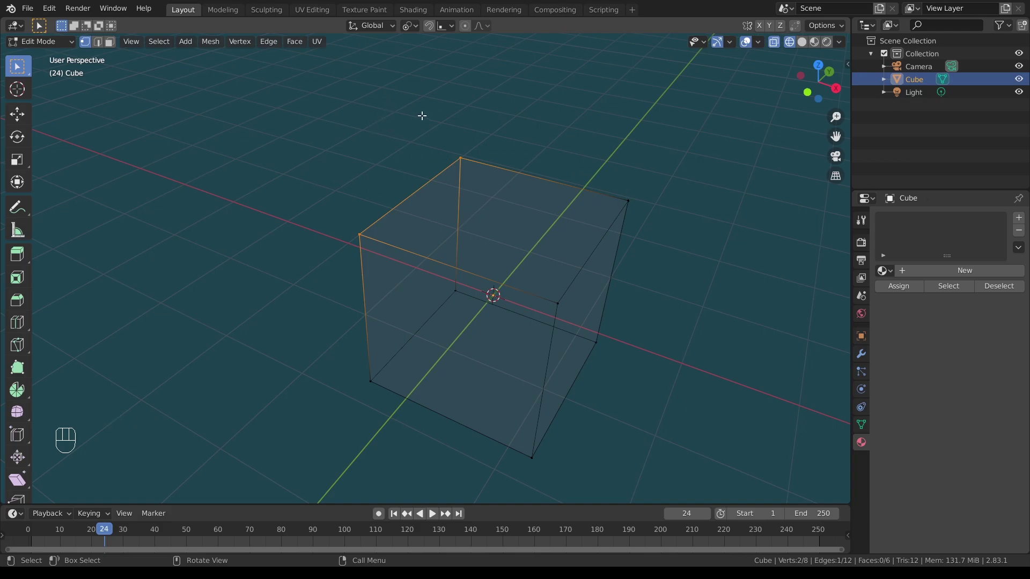
pyautogui.moveTo(523, 113); pyautogui.dragTo(658, 214)
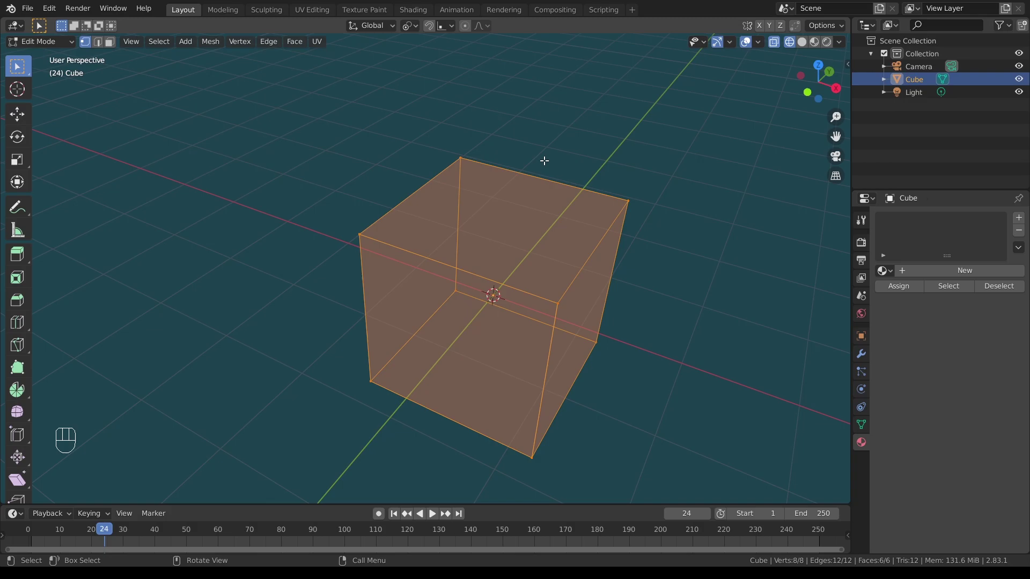
# Step: Keep only the top corner vertex selected, then switch to Object Mode via the mode dropdown
pyautogui.click(491, 146)
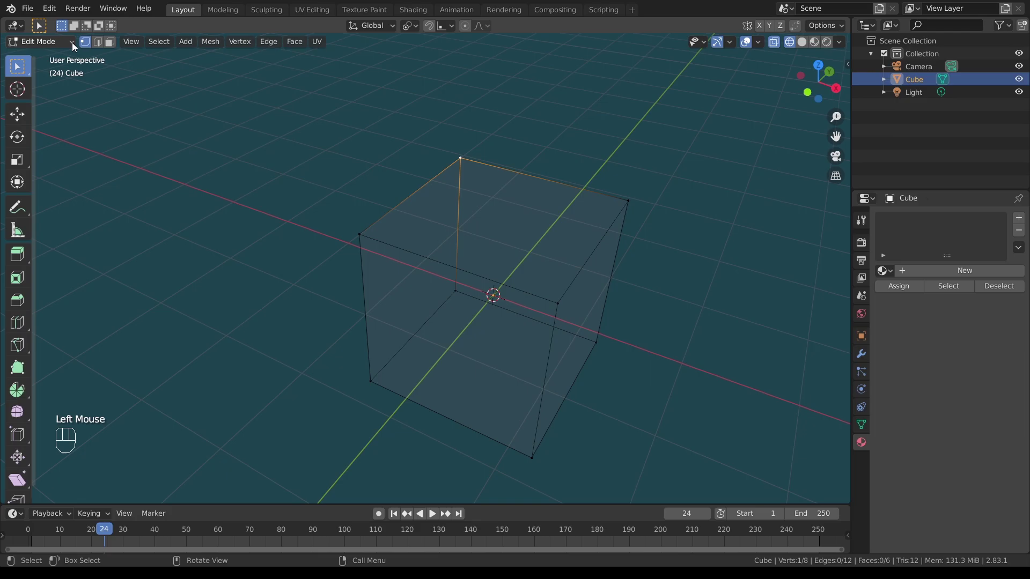
pyautogui.moveTo(75, 45); pyautogui.dragTo(70, 62)
pyautogui.click(518, 148)
pyautogui.click(540, 179)
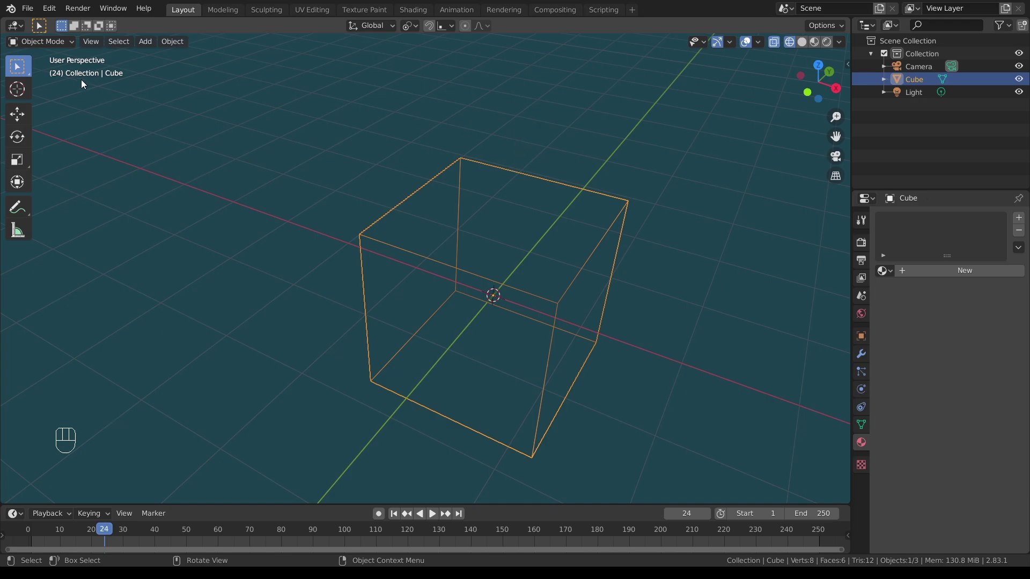
# Step: Orbit around the cube, set Object Mode again and select the cube as a whole
pyautogui.moveTo(77, 43); pyautogui.dragTo(55, 76)
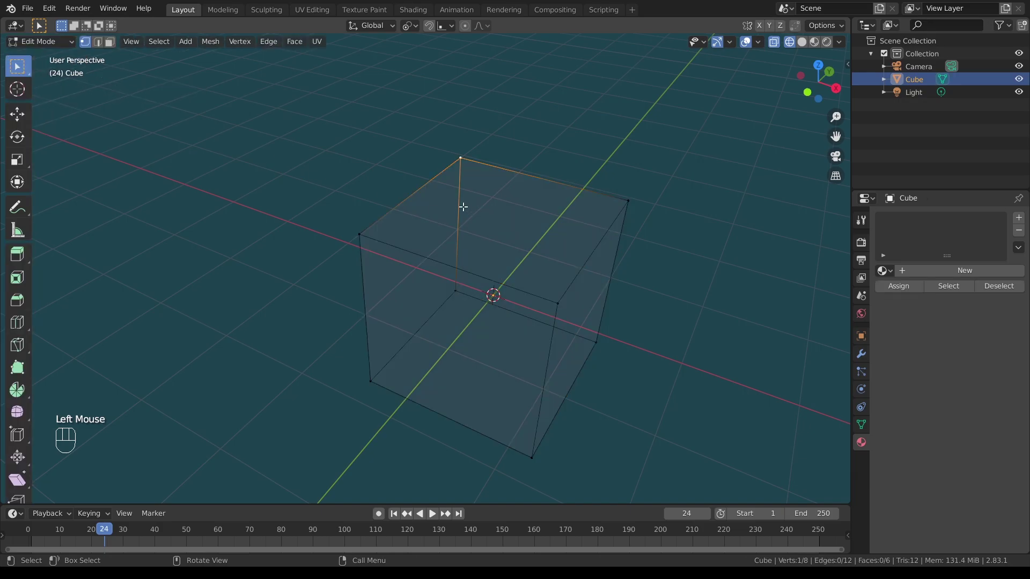
pyautogui.moveTo(426, 158); pyautogui.dragTo(428, 152)
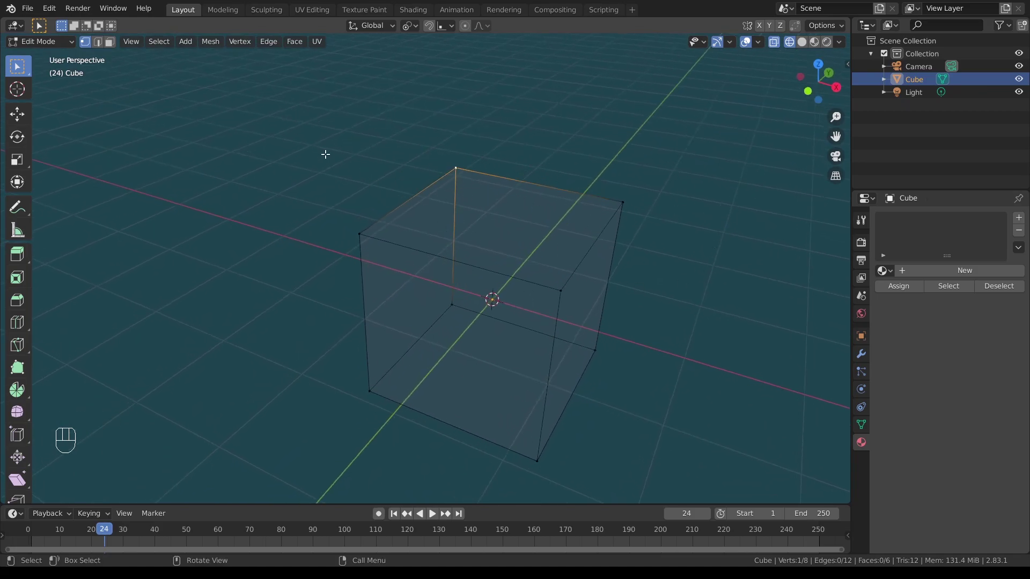
pyautogui.moveTo(77, 44); pyautogui.dragTo(67, 57)
pyautogui.click(320, 142)
pyautogui.click(530, 142)
pyautogui.click(555, 189)
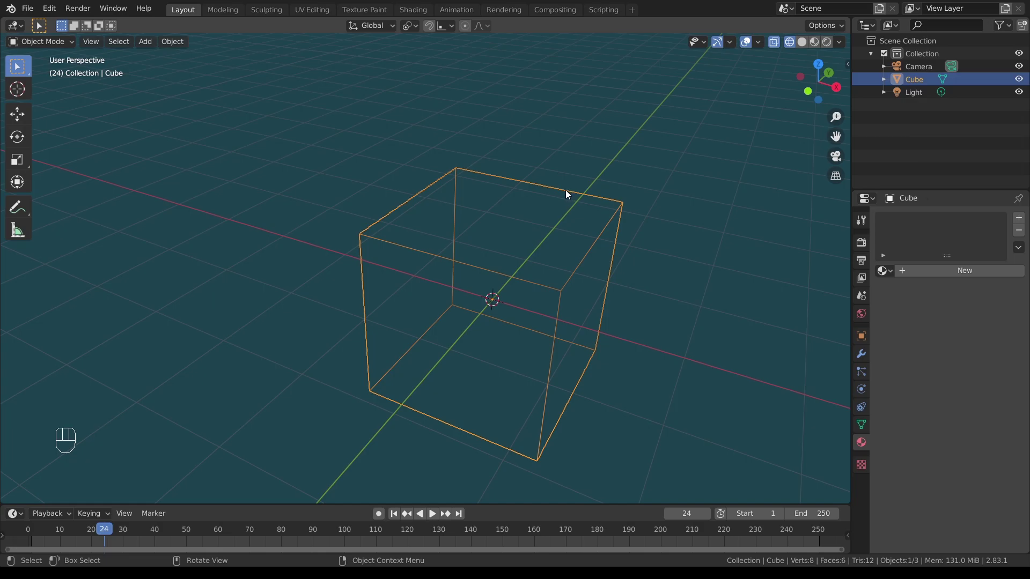
# Step: Duplicate the cube with Shift+D and place Cube.001 off to the left
pyautogui.press('shift+d')
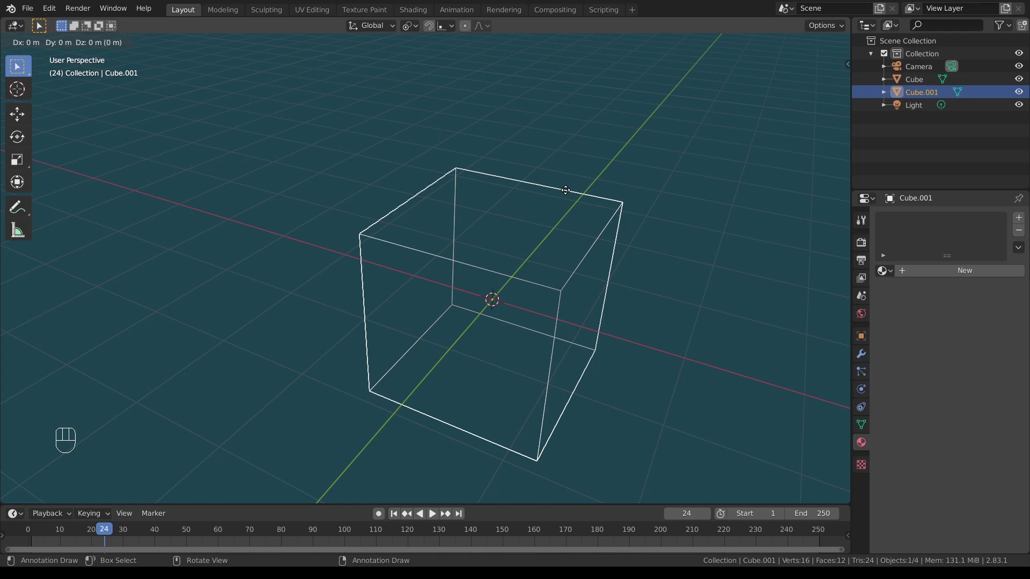
pyautogui.click(293, 156)
pyautogui.click(393, 138)
pyautogui.moveTo(394, 147); pyautogui.dragTo(390, 161)
pyautogui.click(399, 130)
# Step: Adjust the view and select the original Cube again
pyautogui.moveTo(391, 139); pyautogui.dragTo(399, 113)
pyautogui.moveTo(403, 149); pyautogui.dragTo(396, 166)
pyautogui.click(377, 134)
pyautogui.click(483, 170)
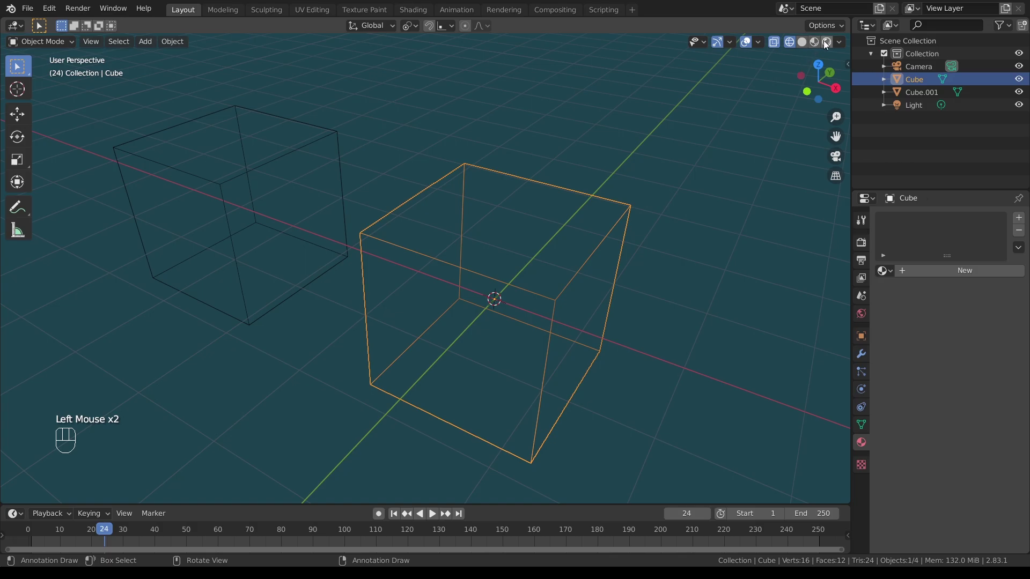
# Step: Show both cubes in Solid shading and orbit to look down on them
pyautogui.click(832, 46)
pyautogui.moveTo(400, 163); pyautogui.dragTo(412, 171)
pyautogui.scroll(-3)
pyautogui.moveTo(407, 181); pyautogui.dragTo(527, 212)
pyautogui.scroll(3)
pyautogui.moveTo(537, 198); pyautogui.dragTo(525, 203)
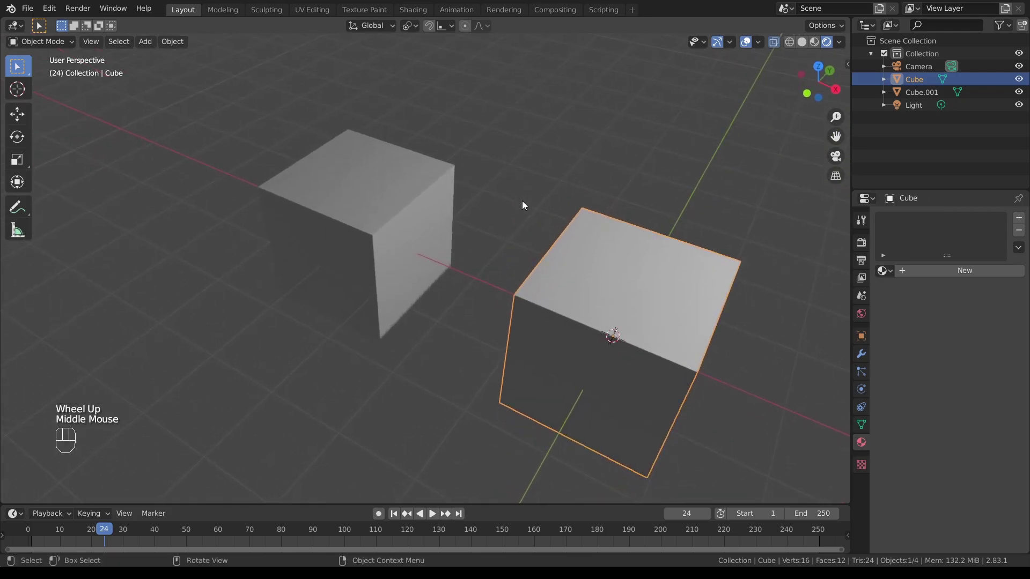
pyautogui.scroll(3)
pyautogui.moveTo(551, 191); pyautogui.dragTo(482, 166)
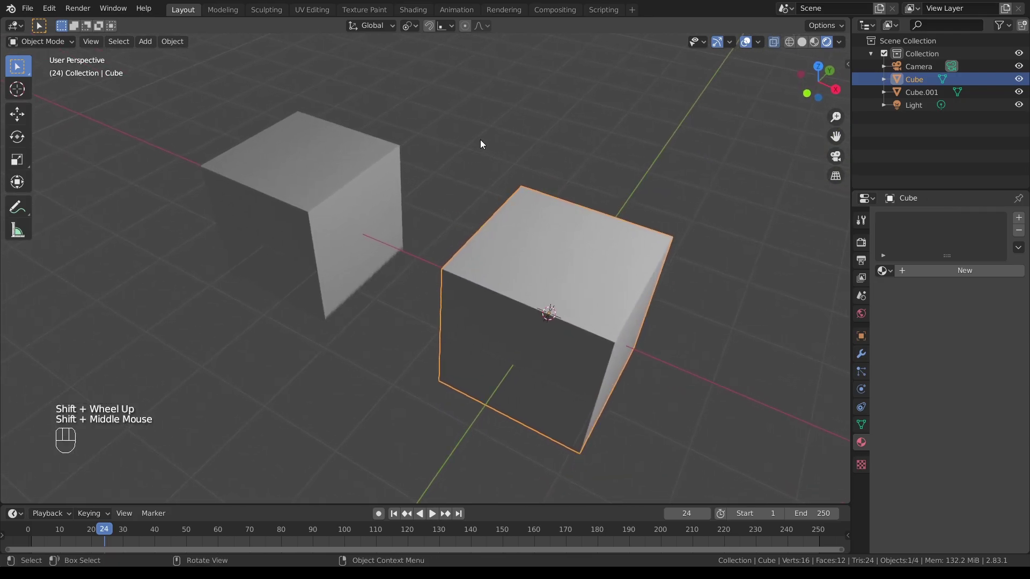
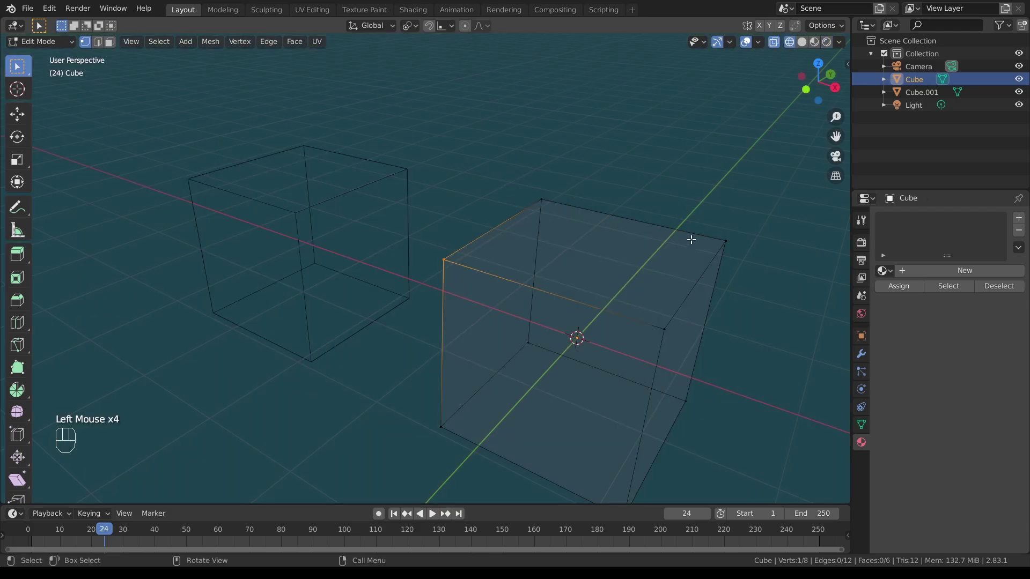
# Step: Pick a corner vertex, return to Object Mode and select the left duplicate cube
pyautogui.moveTo(699, 214); pyautogui.dragTo(732, 263)
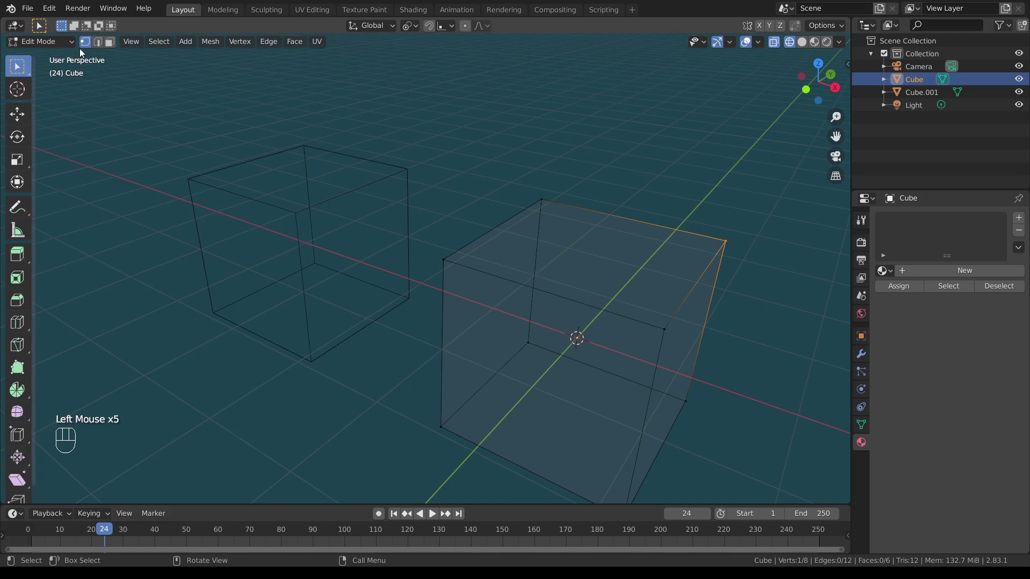
pyautogui.moveTo(75, 43); pyautogui.dragTo(67, 56)
pyautogui.click(461, 146)
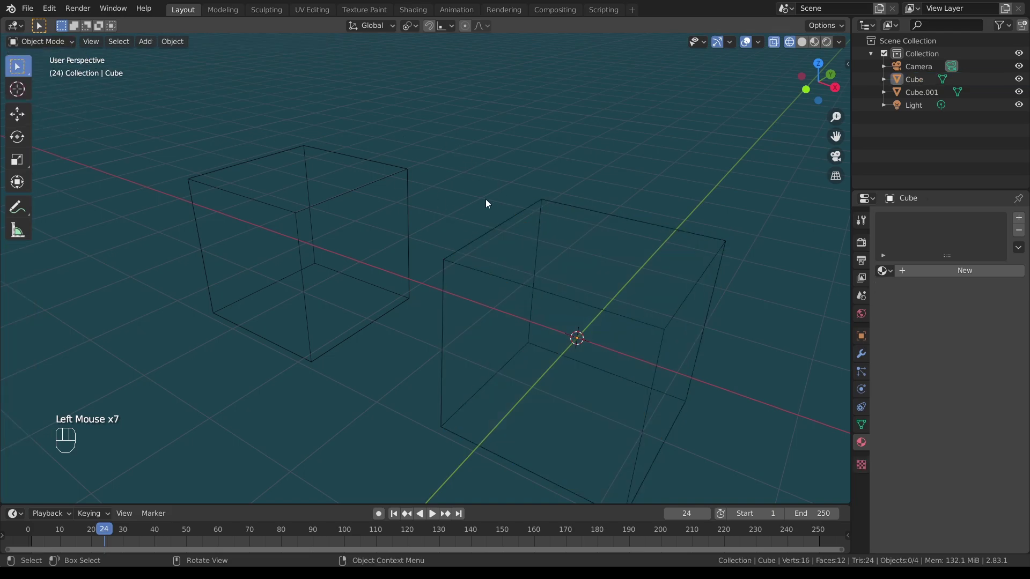
pyautogui.click(401, 173)
pyautogui.moveTo(73, 41); pyautogui.dragTo(43, 66)
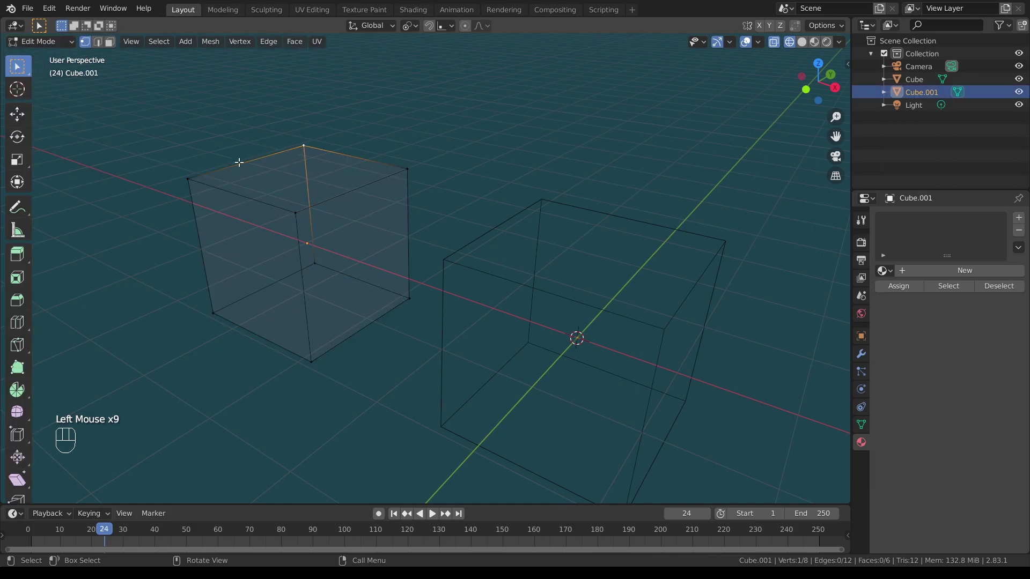
# Step: Select vertices on the left cube, add the right cube and enter multi-object Edit Mode
pyautogui.moveTo(168, 161); pyautogui.dragTo(198, 190)
pyautogui.moveTo(389, 156); pyautogui.dragTo(424, 191)
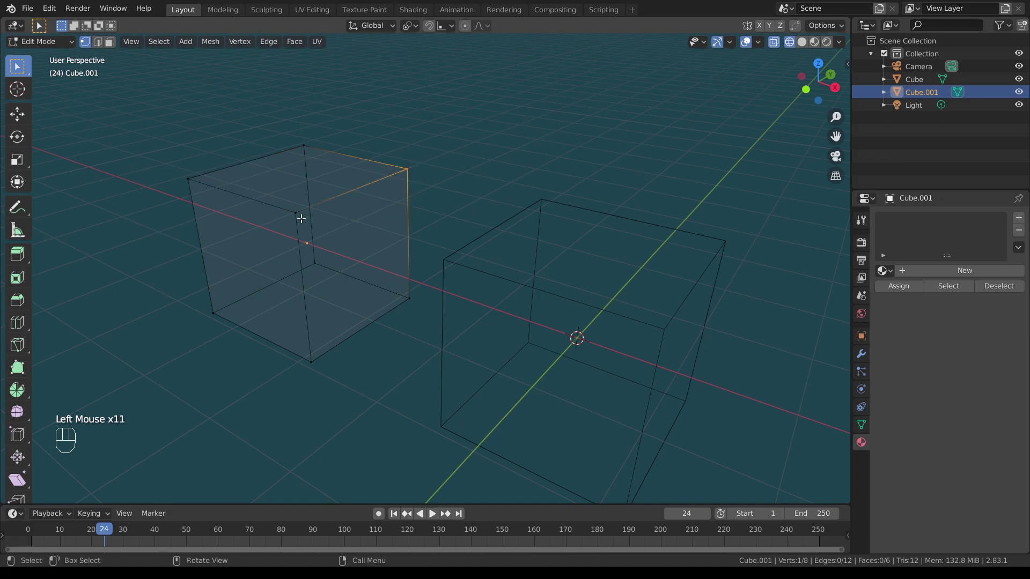
pyautogui.moveTo(282, 198); pyautogui.dragTo(307, 227)
pyautogui.moveTo(72, 44); pyautogui.dragTo(59, 59)
pyautogui.click(355, 131)
pyautogui.click(358, 160)
pyautogui.click(480, 173)
# Step: Box-select vertices on both cubes, keep the right cube's top corner, start a G move and cancel it
pyautogui.moveTo(168, 126); pyautogui.dragTo(706, 411)
pyautogui.moveTo(72, 43); pyautogui.dragTo(68, 73)
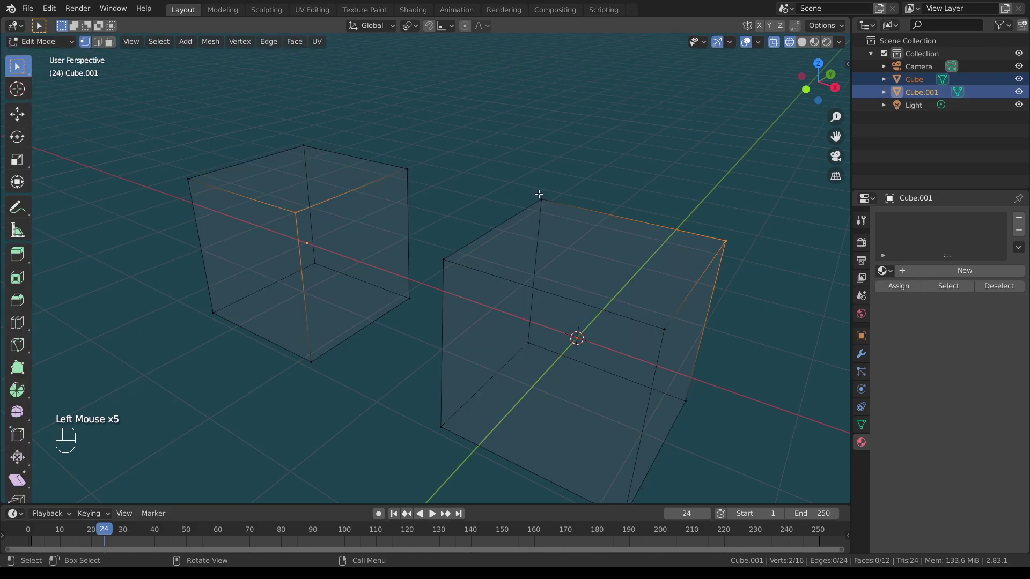
pyautogui.moveTo(539, 189); pyautogui.dragTo(554, 209)
pyautogui.press('g')
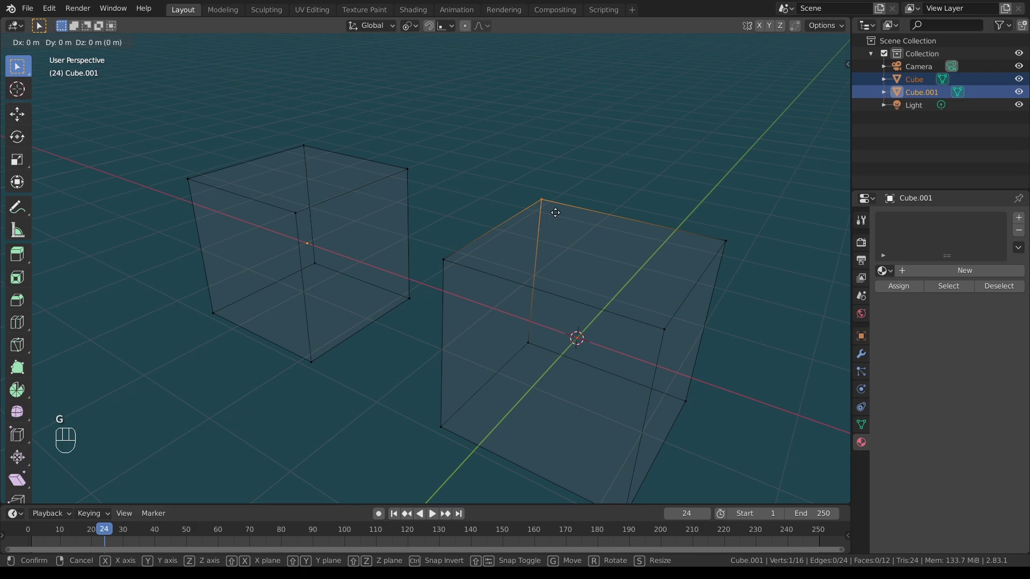
pyautogui.press('z')
# Step: Try another grab on a vertex and cancel it, viewing the cubes from above
pyautogui.click(544, 149)
pyautogui.click(411, 166)
pyautogui.press('g')
pyautogui.press('z')
pyautogui.click(408, 111)
pyautogui.click(457, 128)
pyautogui.moveTo(458, 131); pyautogui.dragTo(367, 144)
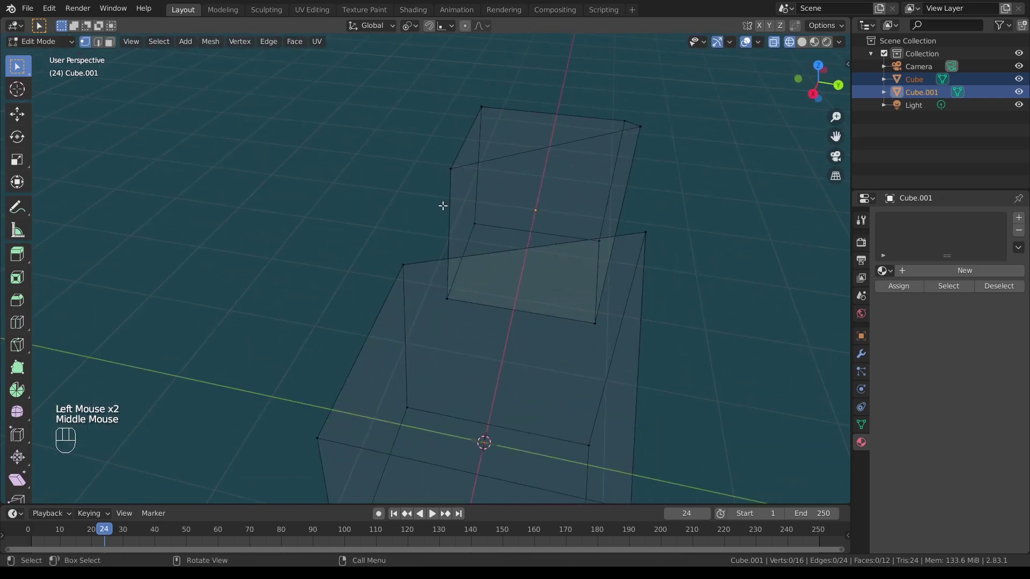
# Step: Undo three times and return both cubes to Object Mode in wireframe display
pyautogui.press('ctrl+z')
pyautogui.press('ctrl+z')
pyautogui.press('ctrl+z')
pyautogui.moveTo(70, 43); pyautogui.dragTo(69, 59)
pyautogui.click(323, 155)
pyautogui.moveTo(276, 179); pyautogui.dragTo(384, 195)
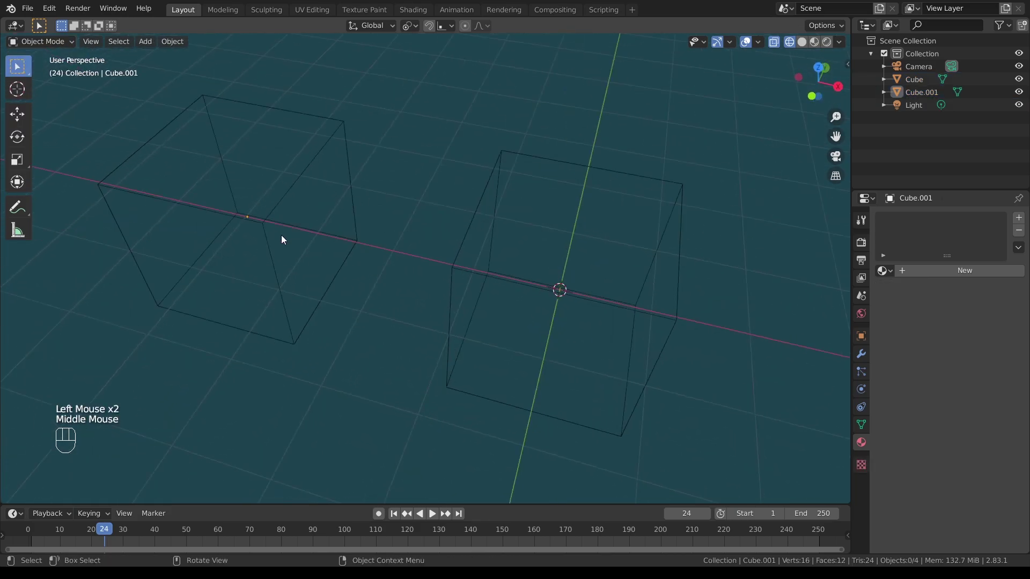
# Step: Delete the duplicate Cube.001 so only the original cube remains
pyautogui.click(280, 208)
pyautogui.press('Delete')
pyautogui.scroll(-3)
pyautogui.scroll(3)
pyautogui.scroll(3)
pyautogui.moveTo(513, 206); pyautogui.dragTo(370, 114)
# Step: Select the remaining cube, show it in Solid shading and view it from above
pyautogui.click(446, 65)
pyautogui.moveTo(313, 77); pyautogui.dragTo(335, 204)
pyautogui.click(829, 47)
pyautogui.moveTo(579, 243); pyautogui.dragTo(574, 205)
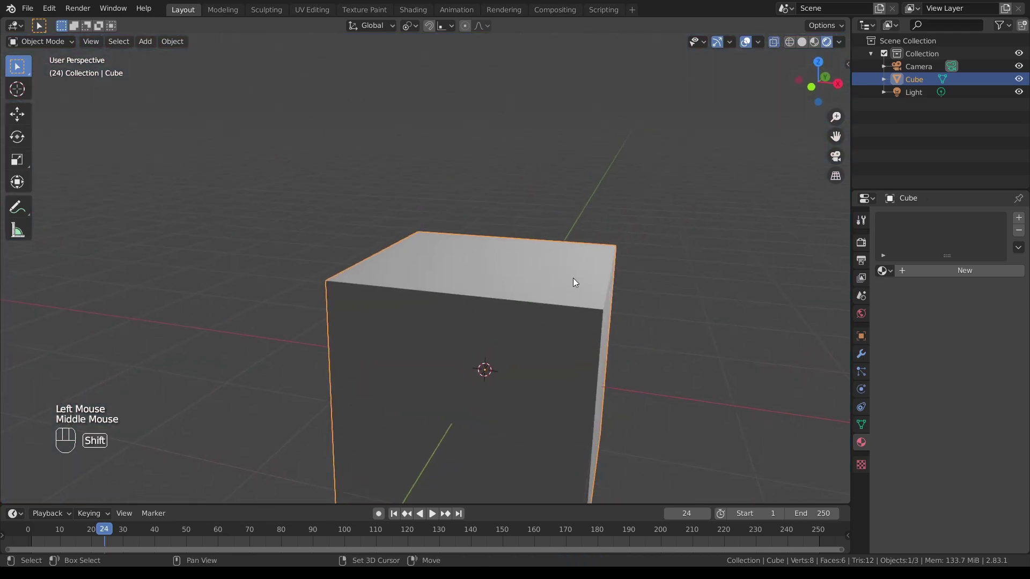
pyautogui.moveTo(571, 268); pyautogui.dragTo(564, 143)
pyautogui.moveTo(572, 128); pyautogui.dragTo(568, 166)
pyautogui.click(587, 163)
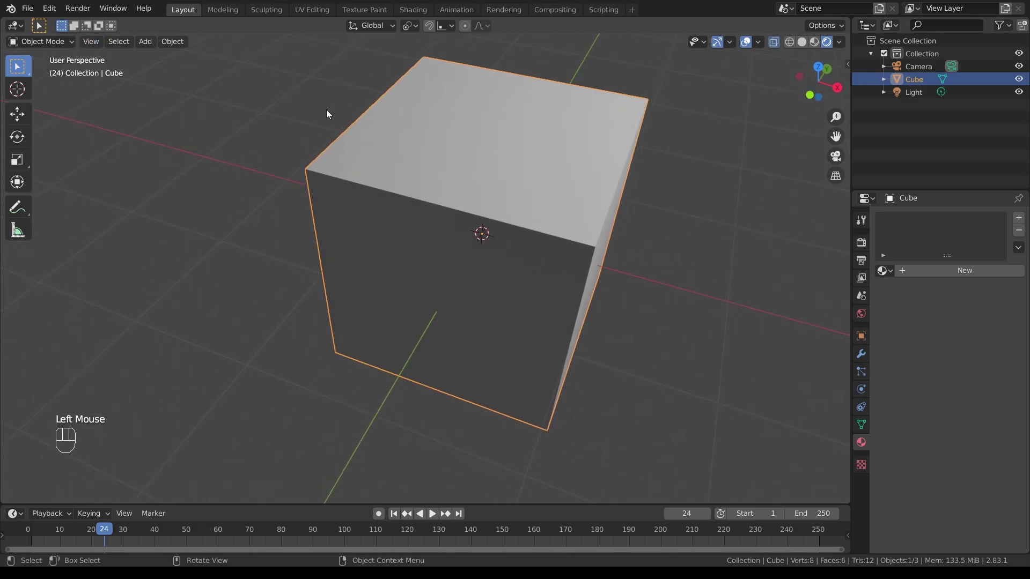
pyautogui.moveTo(75, 44); pyautogui.dragTo(60, 64)
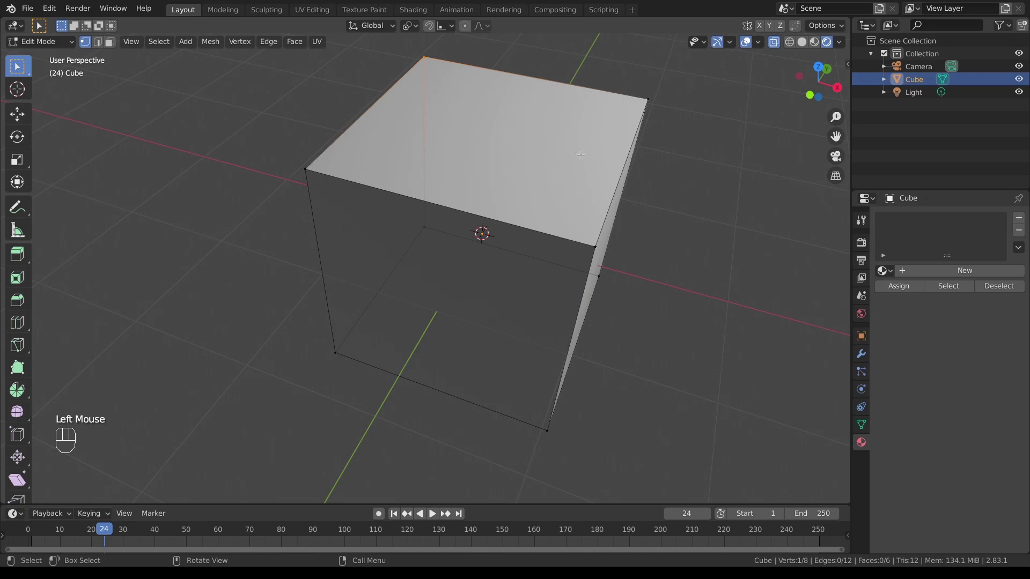
# Step: Turn on X-Ray and switch Edit Mode to edge selection
pyautogui.click(792, 42)
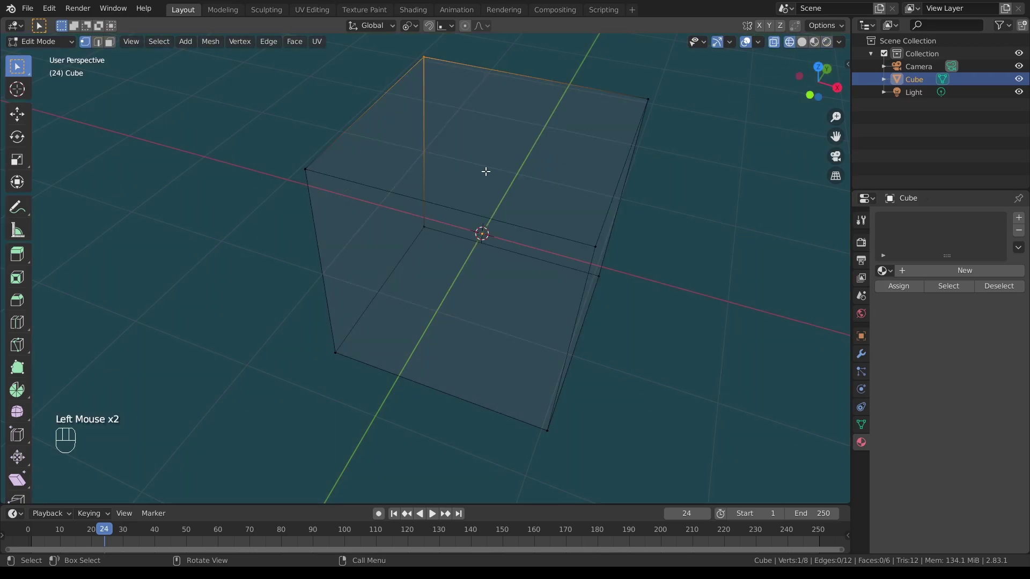
pyautogui.moveTo(514, 123); pyautogui.dragTo(511, 179)
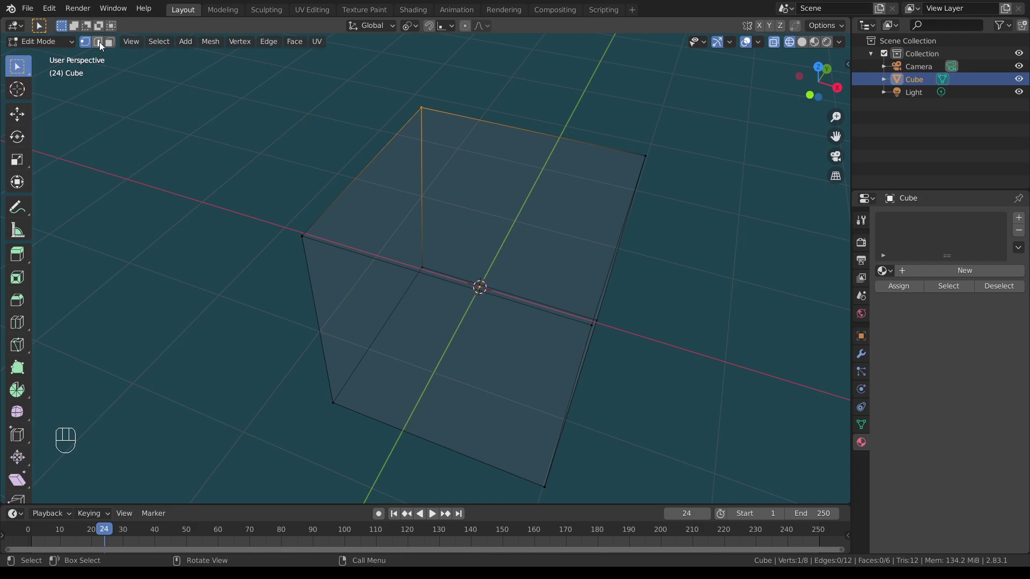
pyautogui.click(102, 45)
# Step: Shift-select the back, right, front and left top edges so the whole top face is selected
pyautogui.click(387, 140)
pyautogui.click(509, 126)
pyautogui.click(392, 139)
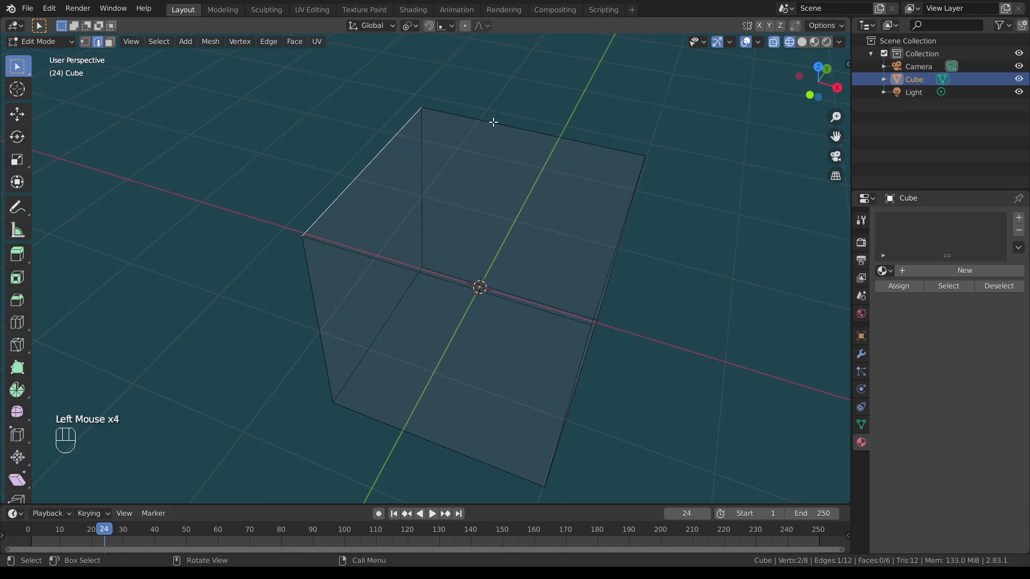
pyautogui.click(497, 120)
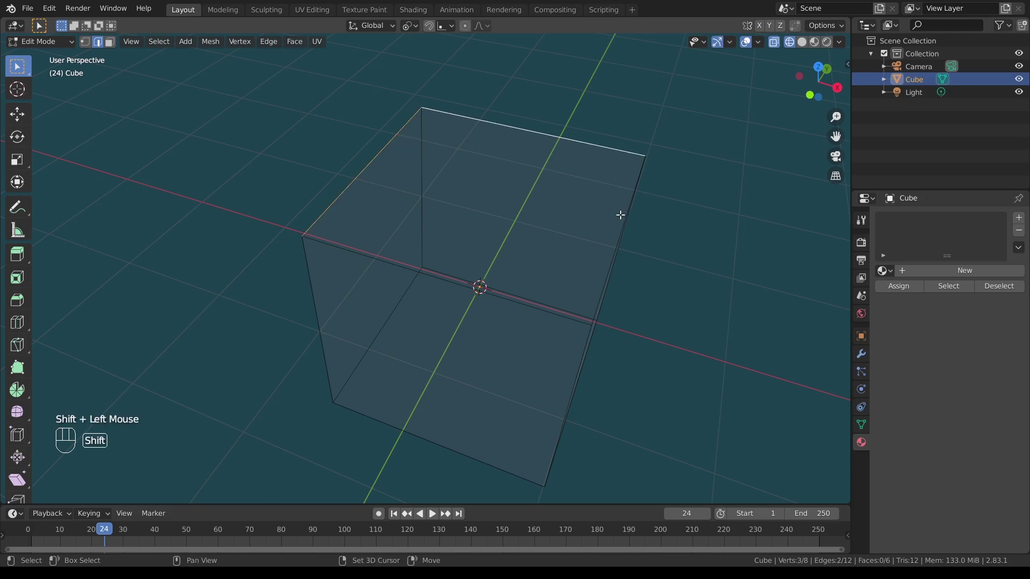
pyautogui.click(602, 277)
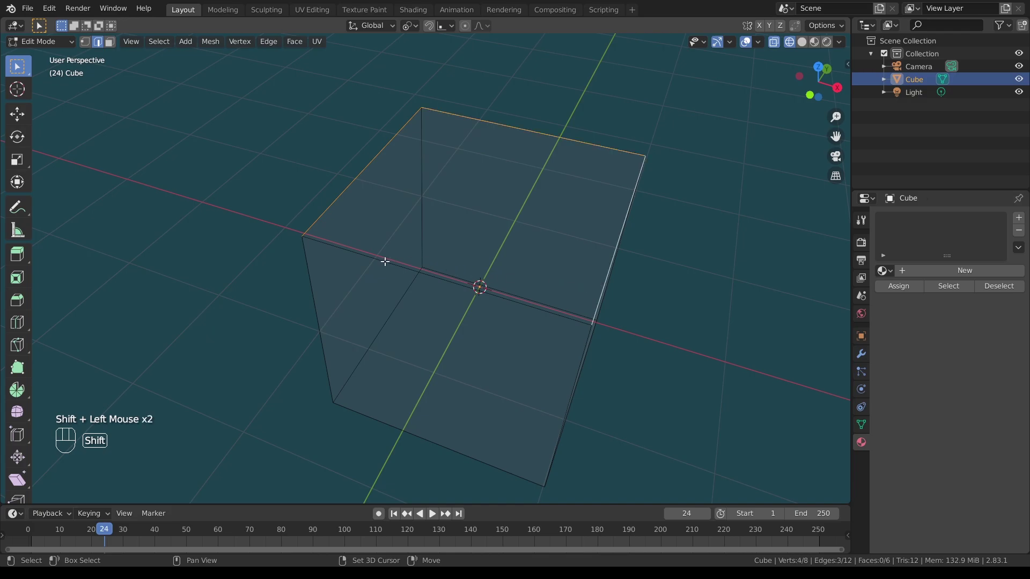
pyautogui.click(386, 258)
pyautogui.moveTo(478, 220); pyautogui.dragTo(480, 216)
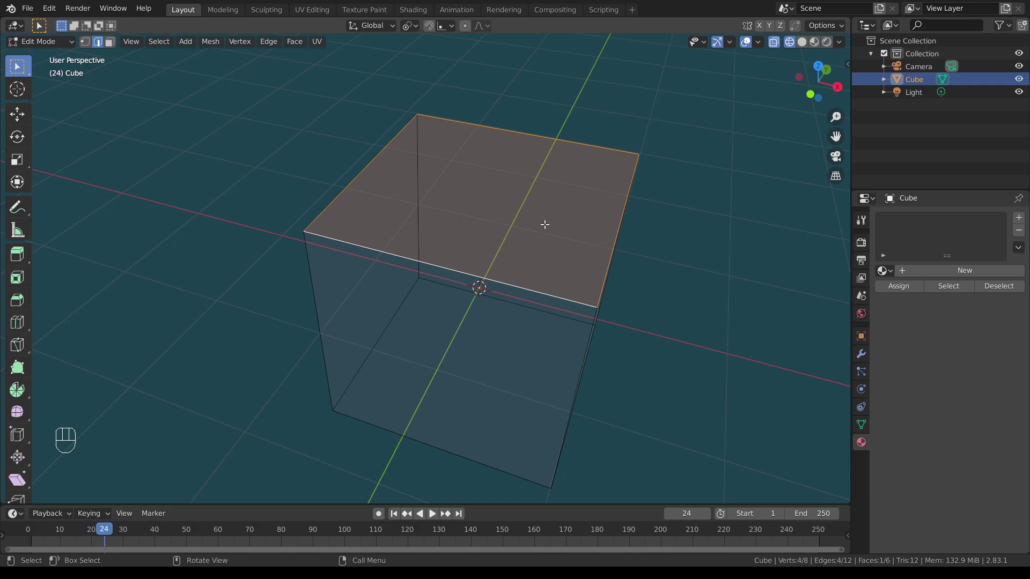
# Step: Raise the top face along Z and confirm, making the cube taller
pyautogui.press('z')
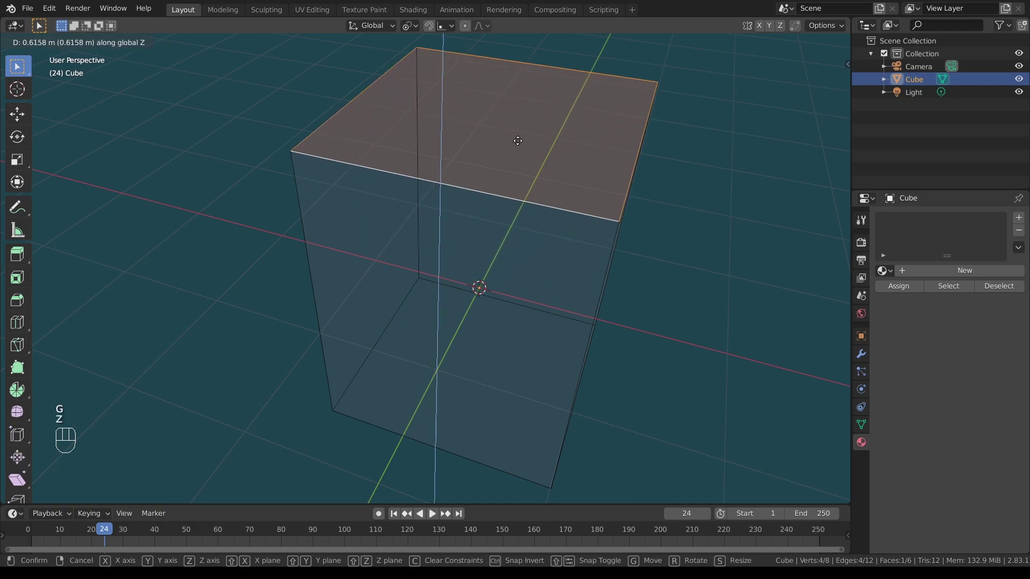
pyautogui.click(518, 137)
pyautogui.moveTo(469, 204); pyautogui.dragTo(471, 184)
pyautogui.scroll(-3)
pyautogui.scroll(-3)
pyautogui.moveTo(507, 208); pyautogui.dragTo(477, 202)
# Step: Toggle Solid shading and X-Ray, then start rotating the top face with R
pyautogui.click(832, 44)
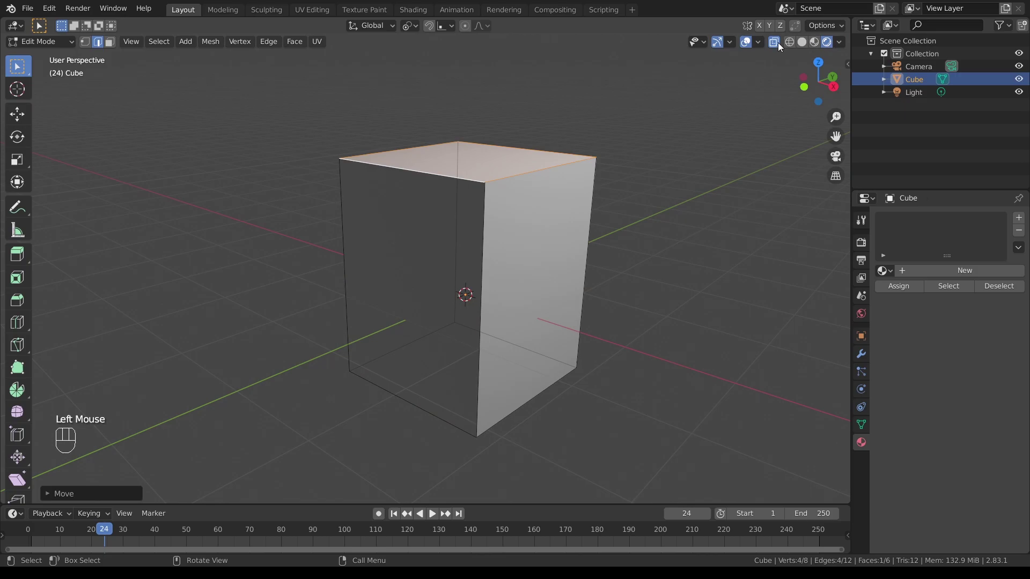
pyautogui.click(778, 43)
pyautogui.click(792, 45)
pyautogui.moveTo(441, 184); pyautogui.dragTo(461, 191)
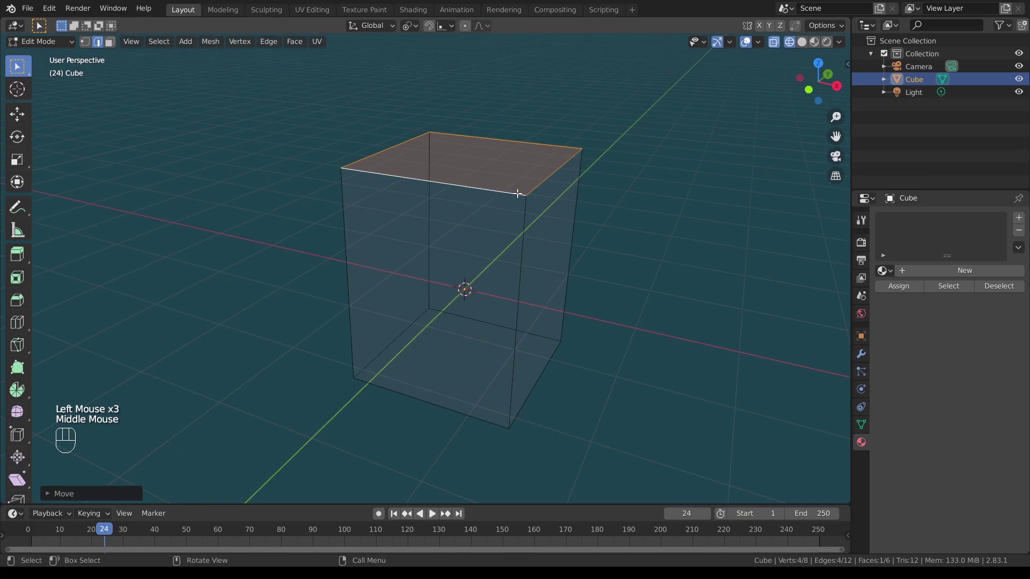
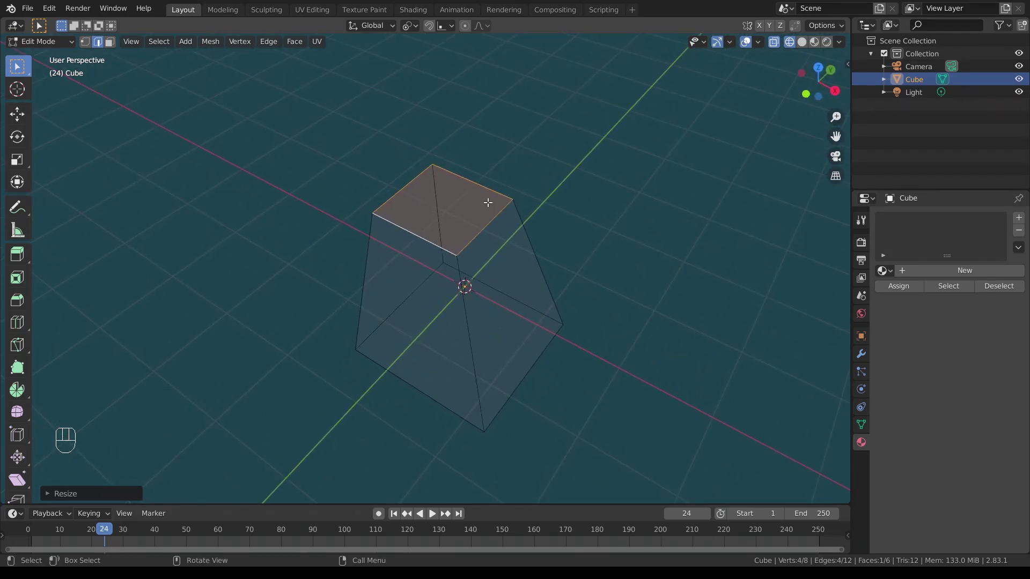
pyautogui.press('r')
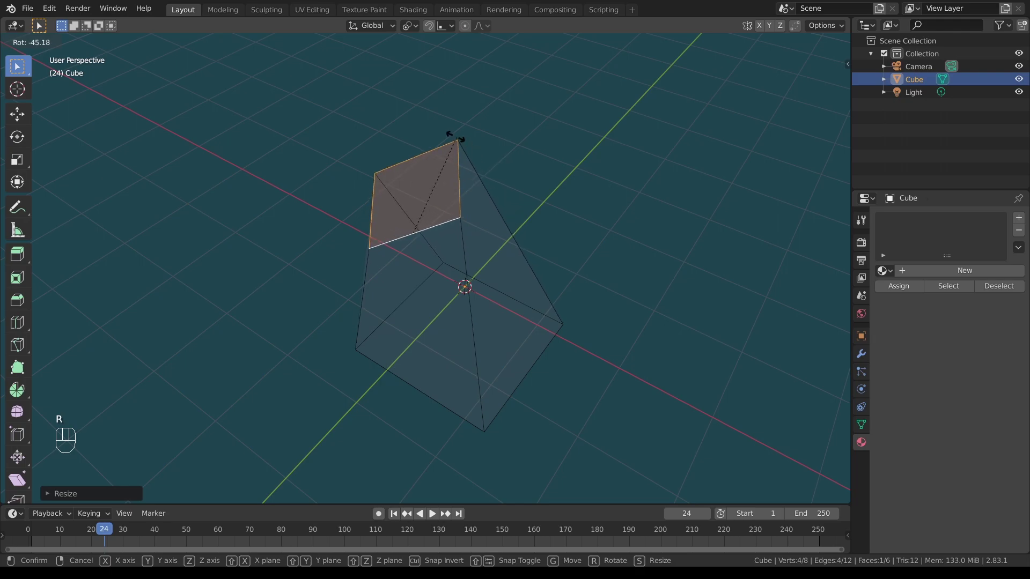
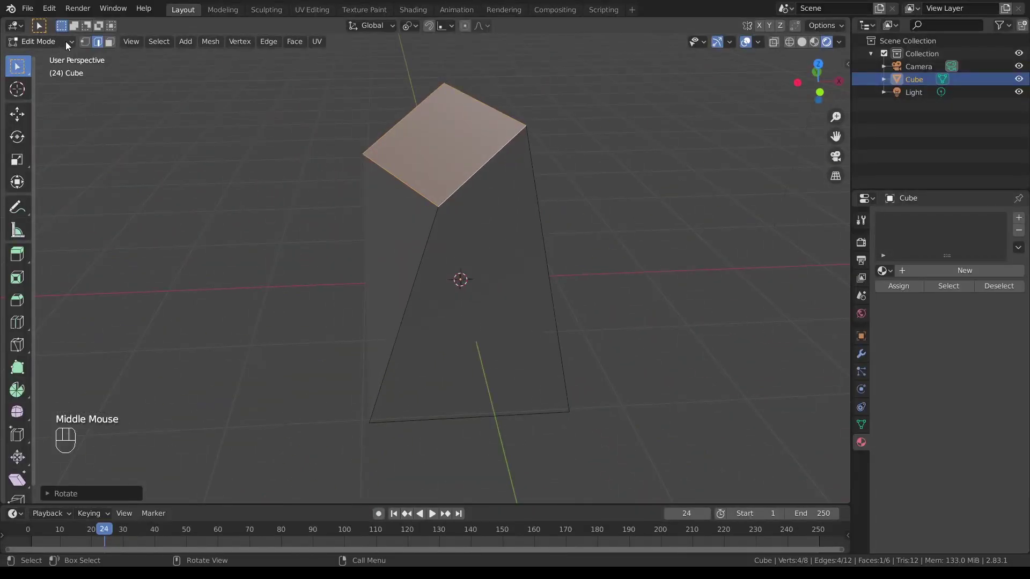
# Step: Orbit around the leaning wedge in Object Mode, then return to Edit Mode
pyautogui.moveTo(72, 43); pyautogui.dragTo(63, 62)
pyautogui.click(235, 155)
pyautogui.moveTo(313, 191); pyautogui.dragTo(420, 234)
pyautogui.scroll(3)
pyautogui.scroll(-3)
pyautogui.moveTo(531, 225); pyautogui.dragTo(463, 182)
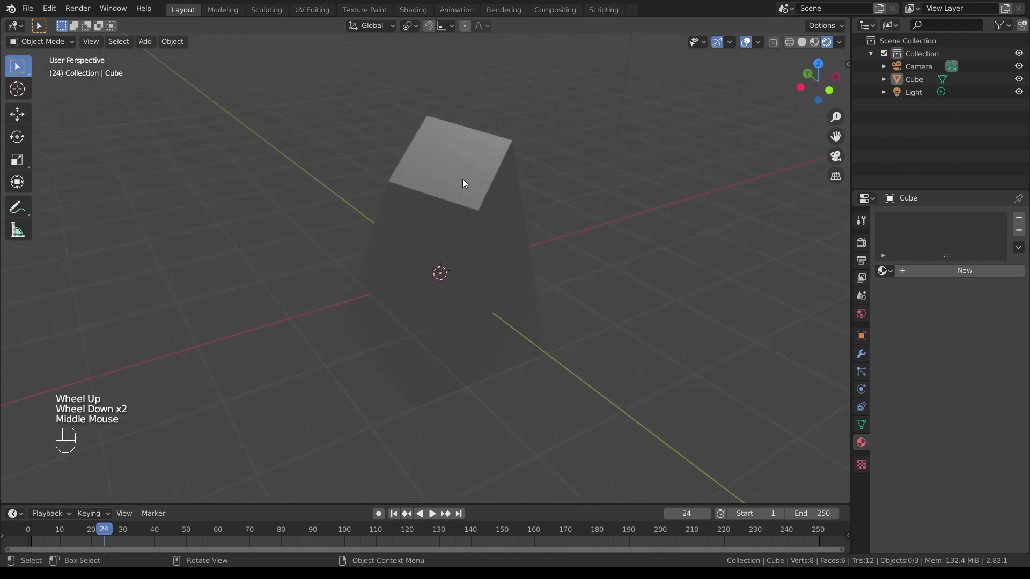
pyautogui.click(470, 172)
# Step: Switch to face selection and turn X-Ray display on
pyautogui.moveTo(76, 46); pyautogui.dragTo(70, 64)
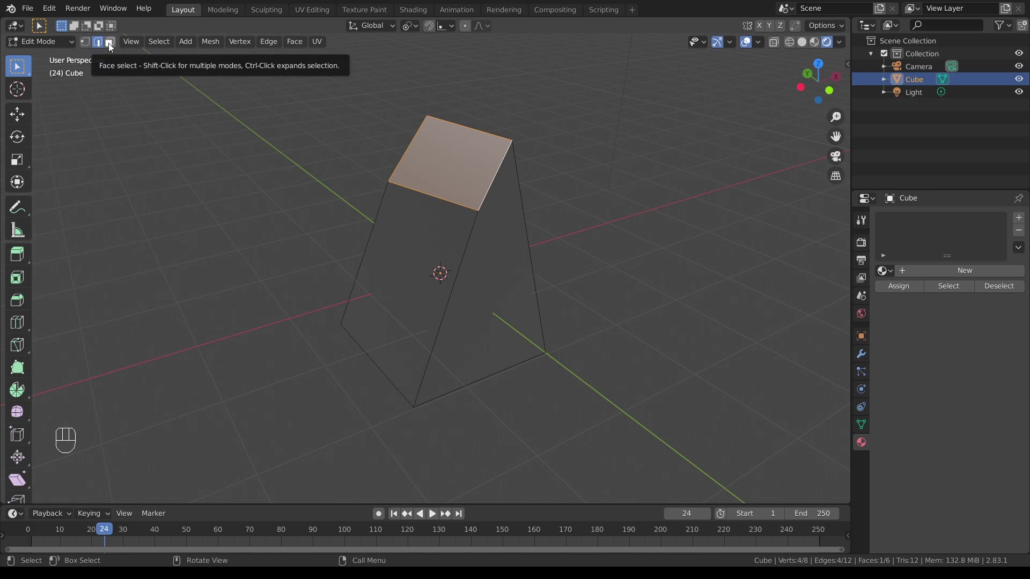
pyautogui.click(111, 46)
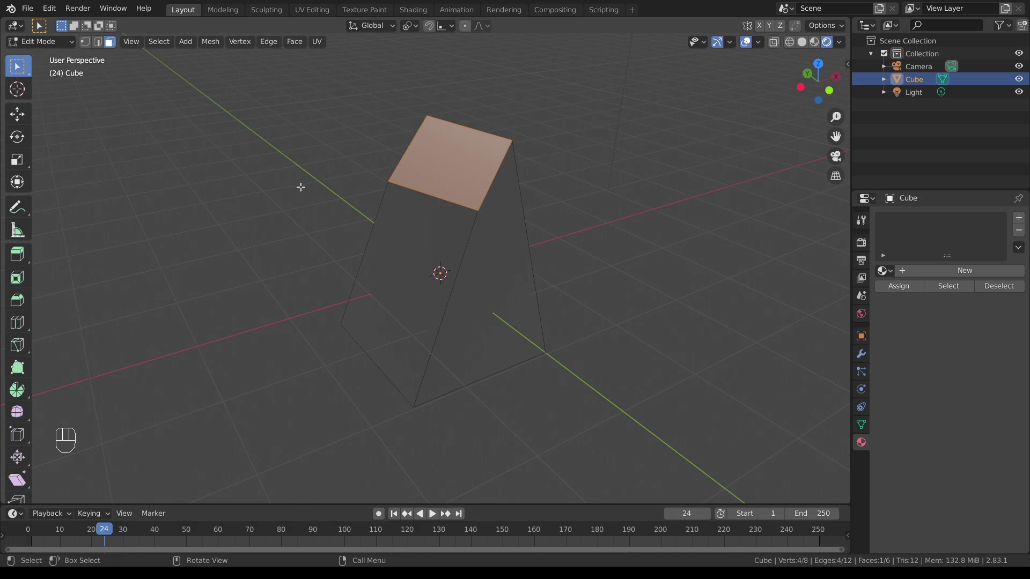
pyautogui.scroll(3)
pyautogui.moveTo(378, 173); pyautogui.dragTo(438, 154)
pyautogui.click(796, 44)
# Step: Select individual faces of the wedge while orbiting, ending on a large face
pyautogui.click(427, 283)
pyautogui.moveTo(629, 194); pyautogui.dragTo(553, 214)
pyautogui.click(451, 136)
pyautogui.moveTo(599, 183); pyautogui.dragTo(481, 190)
pyautogui.click(491, 250)
pyautogui.moveTo(432, 213); pyautogui.dragTo(684, 255)
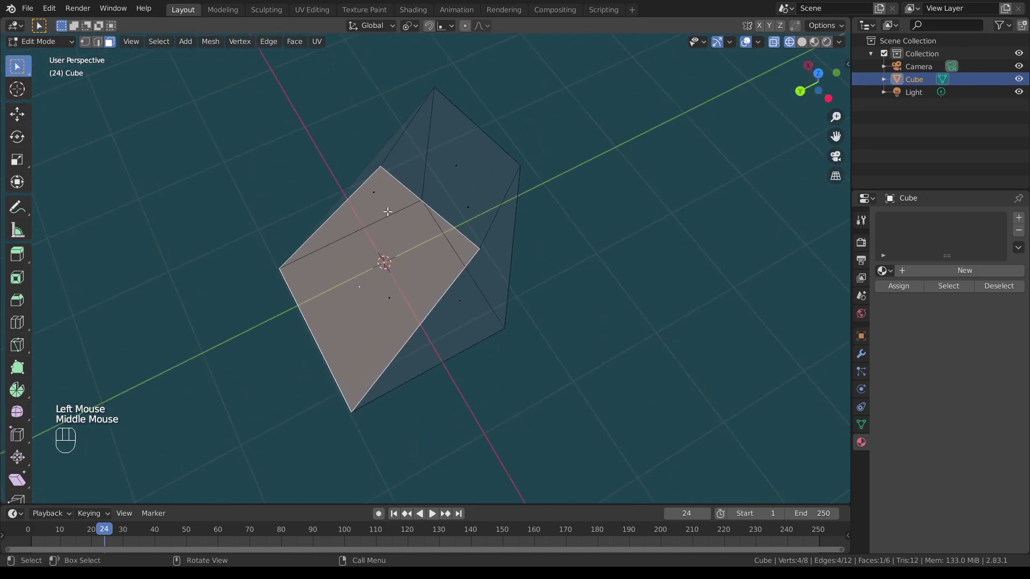
# Step: In Edge select, pick a top edge of the wedge and rotate it with R to twist the shape
pyautogui.moveTo(399, 197); pyautogui.dragTo(401, 180)
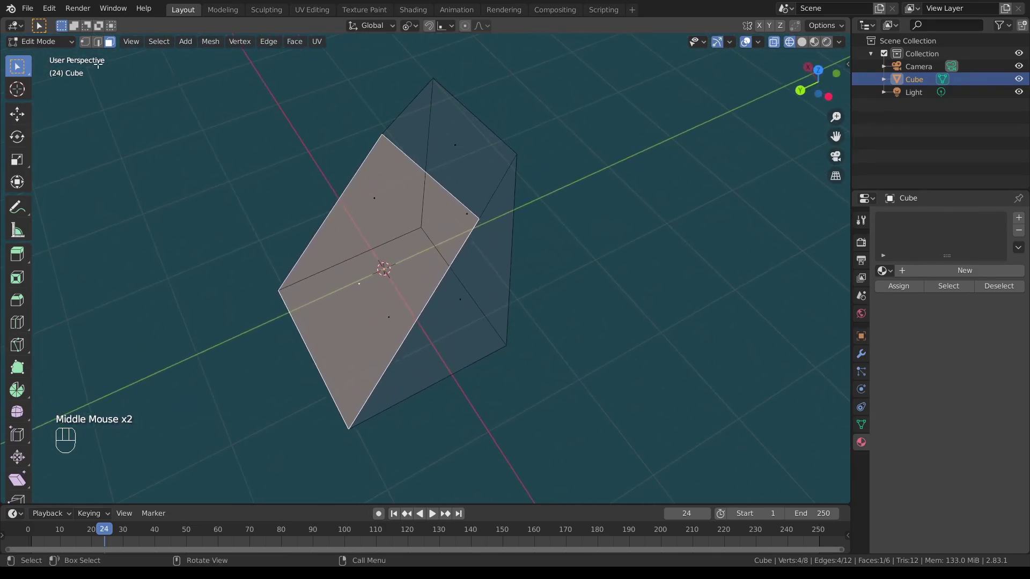
pyautogui.click(97, 44)
pyautogui.click(421, 164)
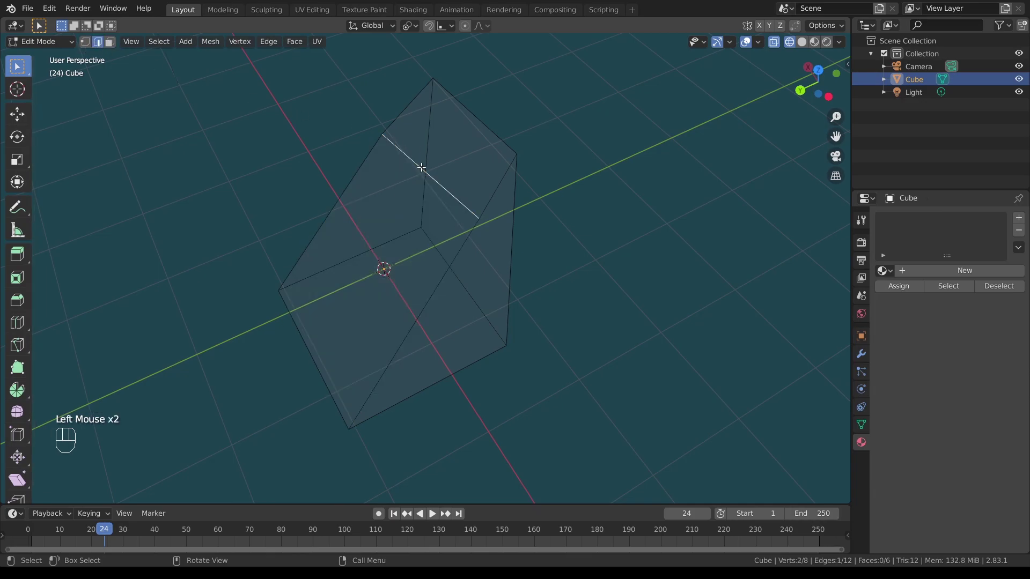
pyautogui.press('r')
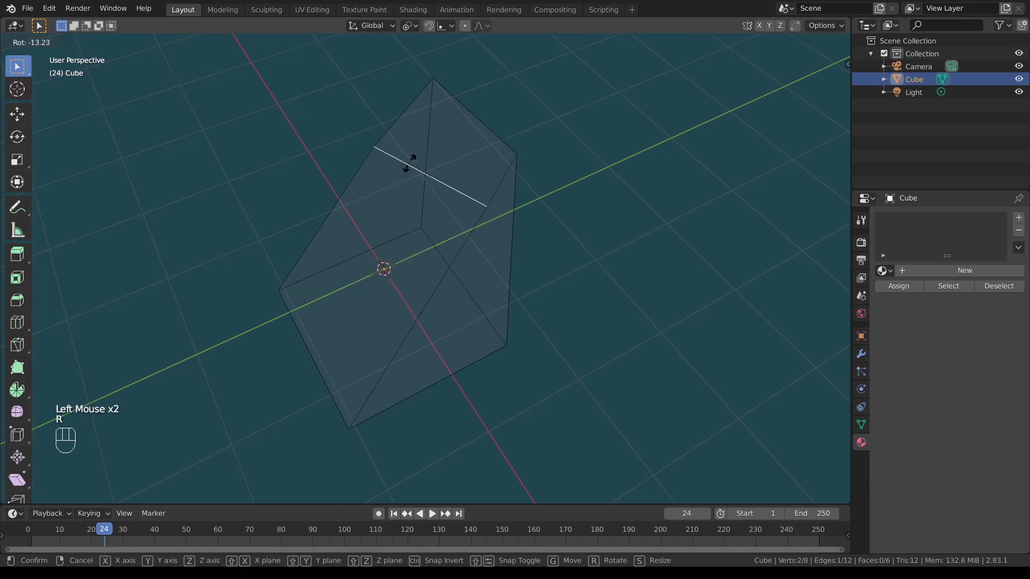
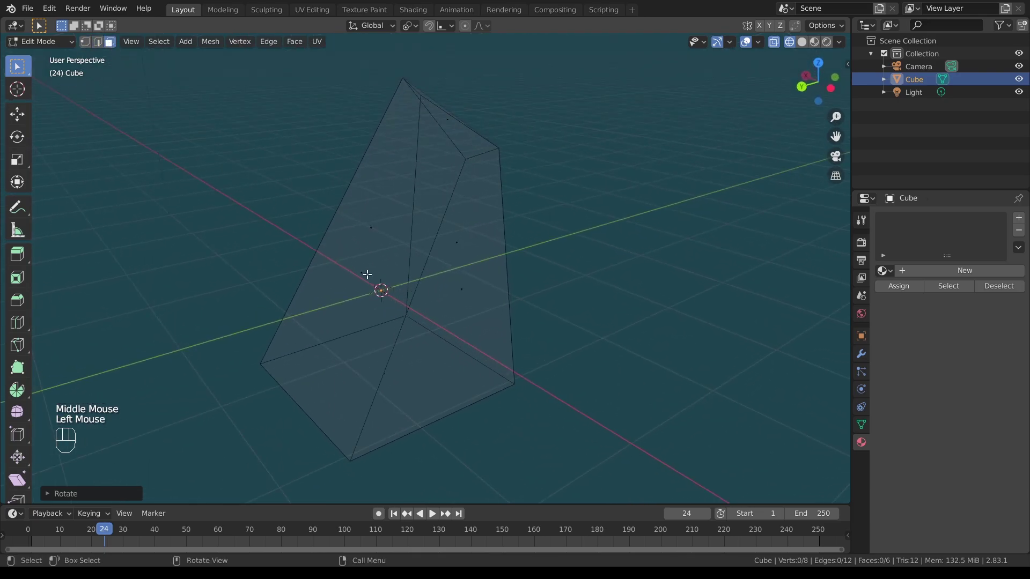
# Step: Switch back to Face select, pick a side face and orbit around the reshaped wedge
pyautogui.click(364, 270)
pyautogui.moveTo(450, 267); pyautogui.dragTo(420, 276)
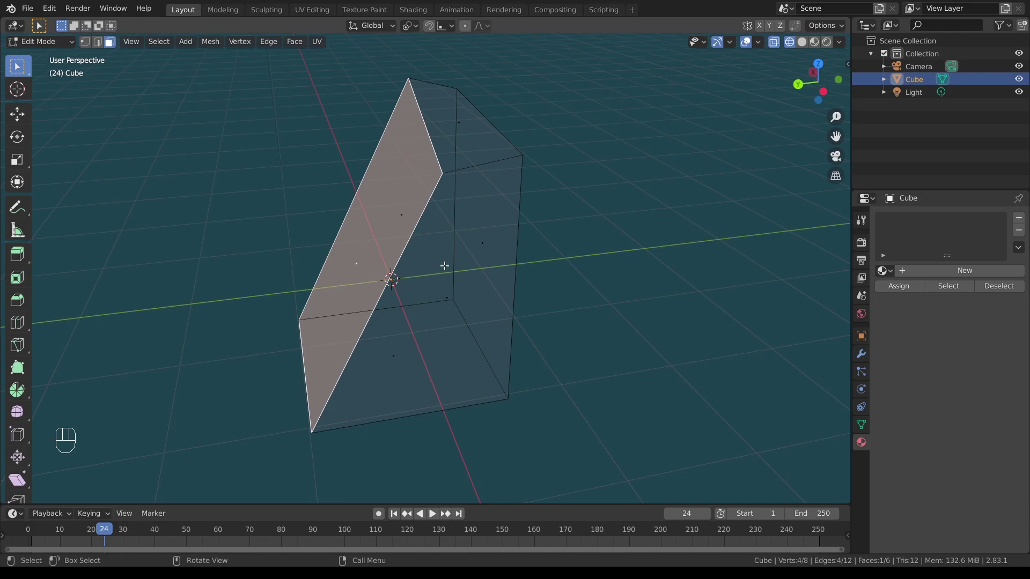
pyautogui.press('r')
pyautogui.click(434, 235)
pyautogui.moveTo(356, 231); pyautogui.dragTo(199, 242)
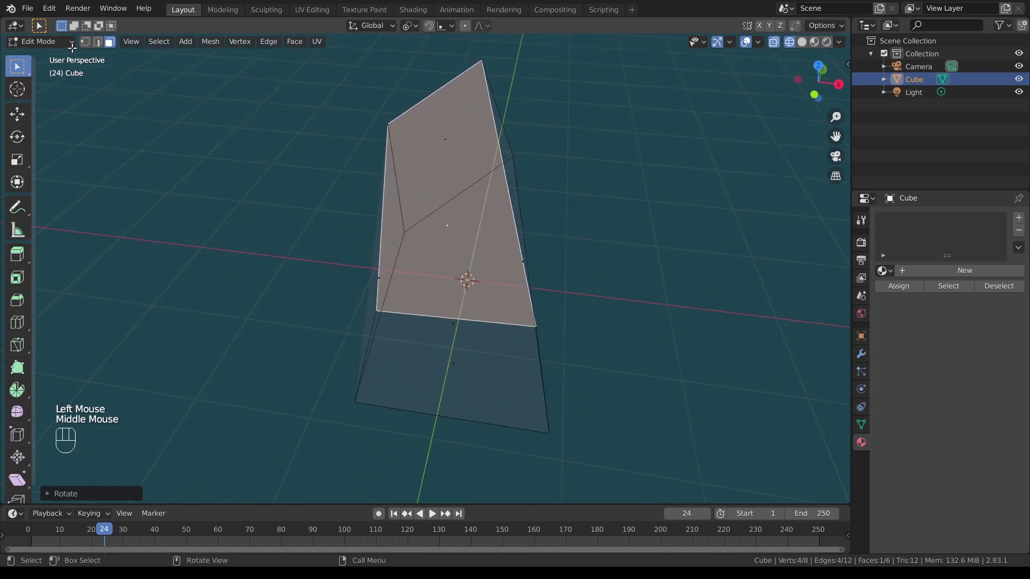
pyautogui.moveTo(73, 43); pyautogui.dragTo(68, 58)
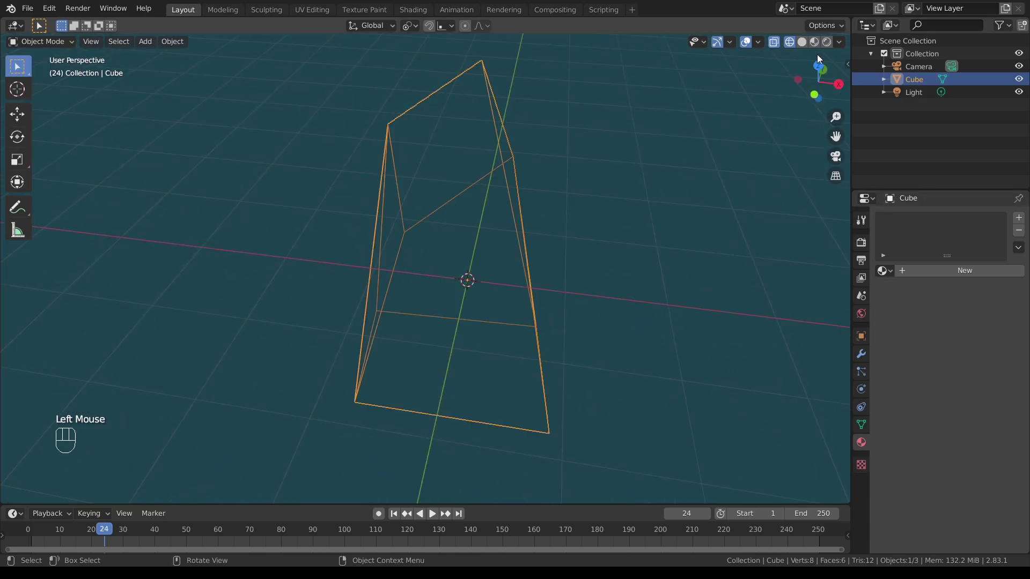
# Step: Show the wedge in Wireframe shading and orbit around it
pyautogui.click(828, 42)
pyautogui.moveTo(462, 248); pyautogui.dragTo(687, 259)
pyautogui.scroll(-3)
pyautogui.moveTo(379, 244); pyautogui.dragTo(638, 238)
# Step: Switch to Solid shading and turn X-Ray off so the wedge is opaque
pyautogui.click(794, 43)
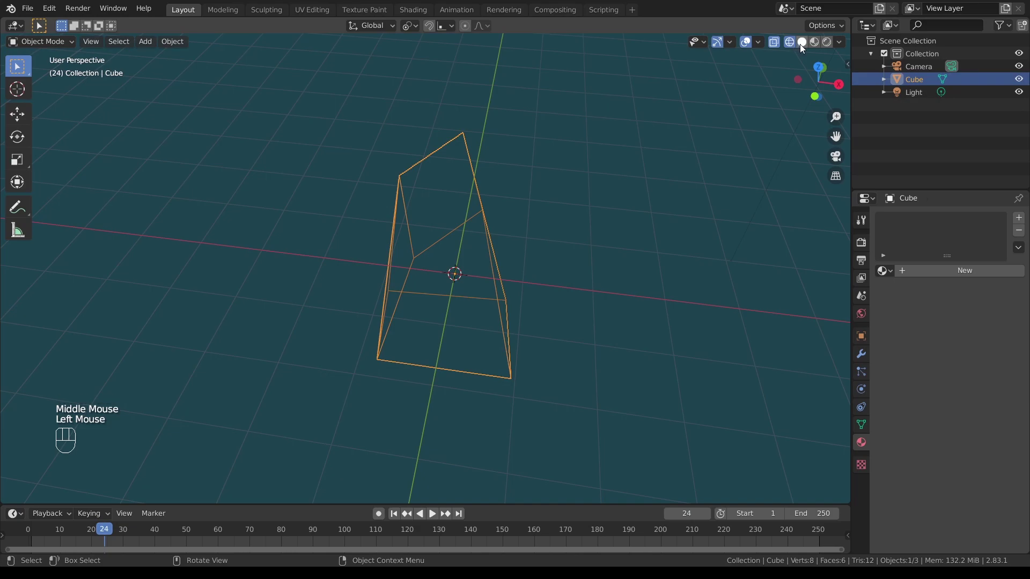
pyautogui.click(802, 46)
pyautogui.moveTo(487, 218); pyautogui.dragTo(584, 217)
pyautogui.click(780, 45)
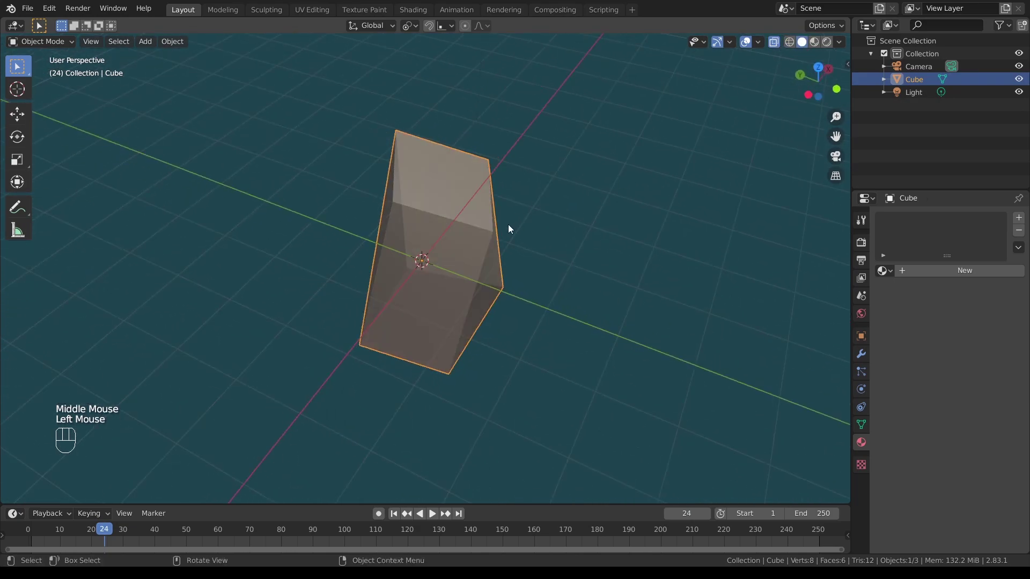
pyautogui.scroll(3)
pyautogui.moveTo(496, 275); pyautogui.dragTo(479, 256)
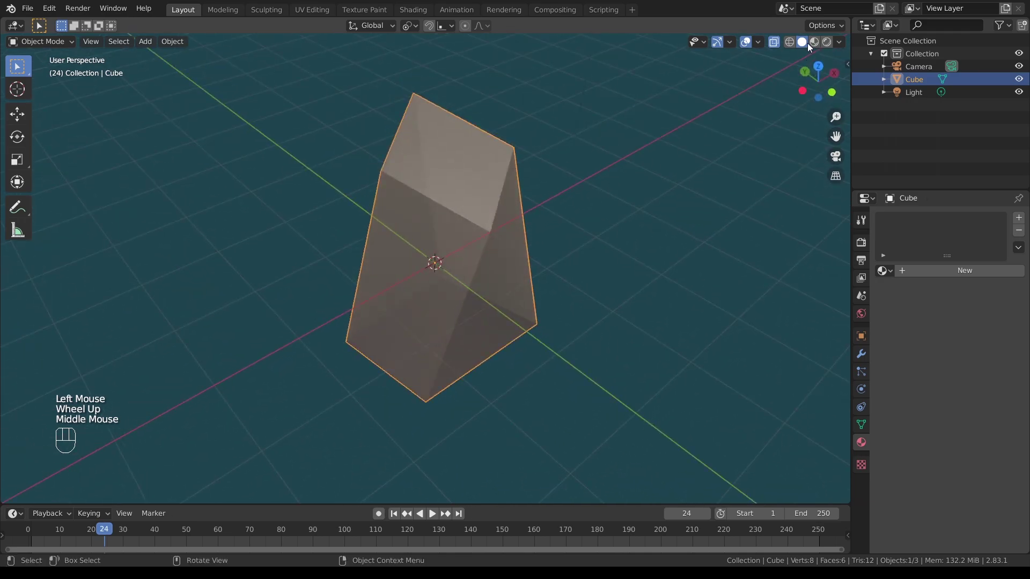
pyautogui.click(814, 46)
pyautogui.moveTo(538, 242); pyautogui.dragTo(521, 229)
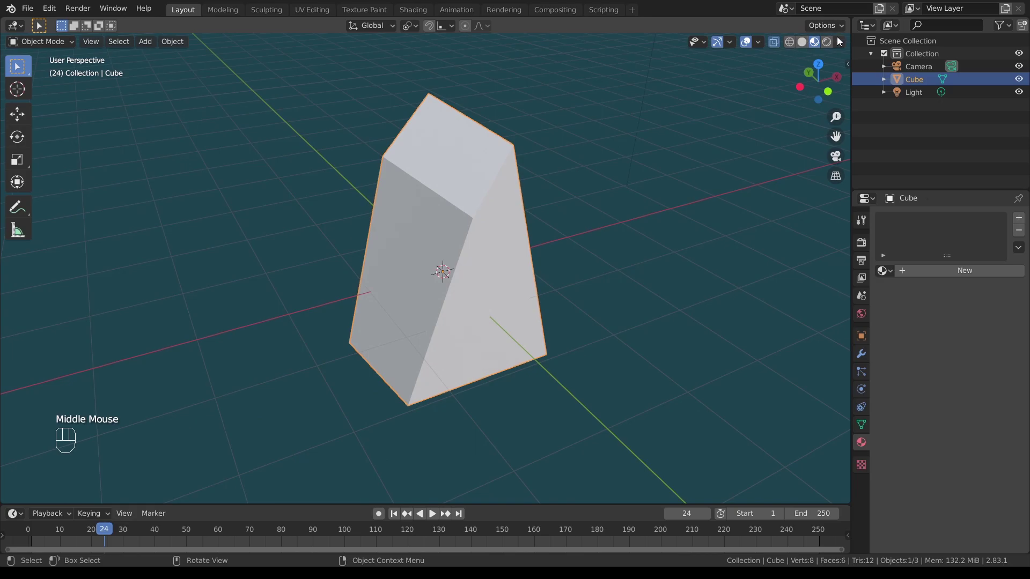
# Step: Switch to Material Preview shading, inspect the wedge from several angles, then deselect it
pyautogui.click(835, 44)
pyautogui.moveTo(548, 157); pyautogui.dragTo(633, 223)
pyautogui.scroll(3)
pyautogui.middleClick(354, 229)
pyautogui.scroll(-3)
pyautogui.scroll(-3)
pyautogui.scroll(3)
pyautogui.moveTo(518, 266); pyautogui.dragTo(576, 214)
pyautogui.scroll(3)
pyautogui.scroll(-3)
pyautogui.click(531, 156)
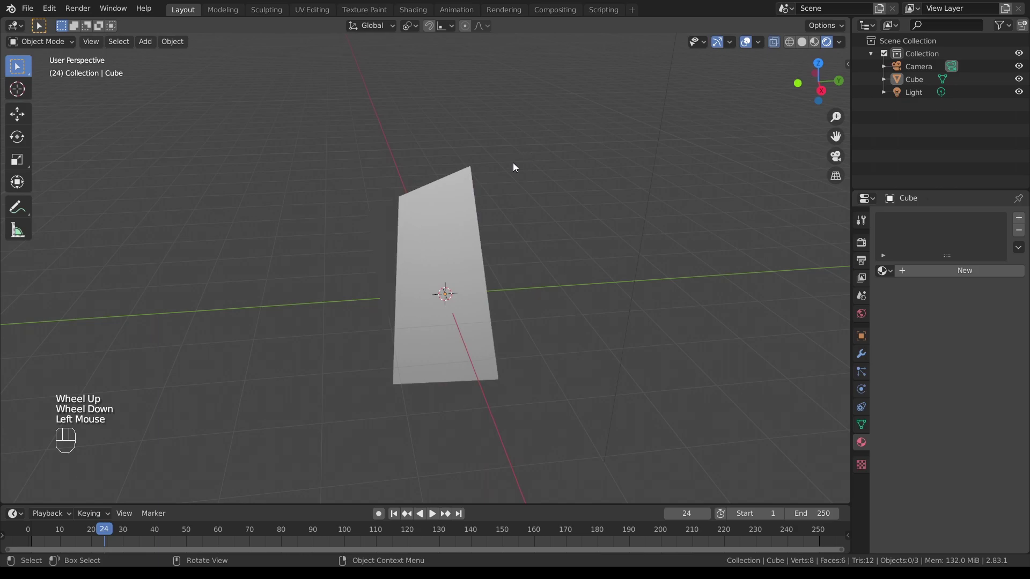
# Step: Orbit slightly and click the wedge to select it again
pyautogui.moveTo(476, 178); pyautogui.dragTo(489, 203)
pyautogui.click(432, 210)
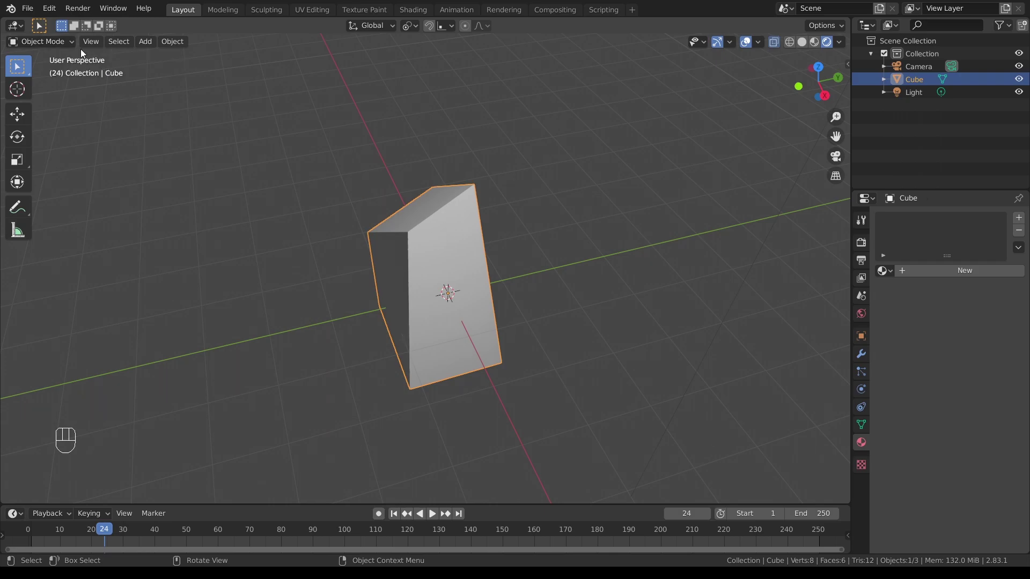
# Step: Put the wedge into Sculpt Mode, then Texture Paint mode, orbiting to inspect it
pyautogui.moveTo(77, 45); pyautogui.dragTo(63, 86)
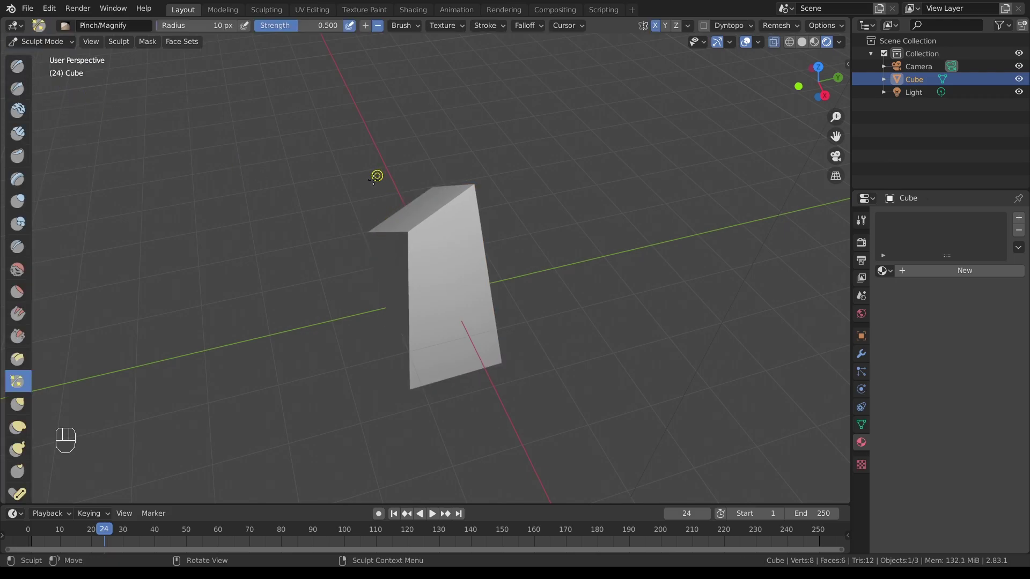
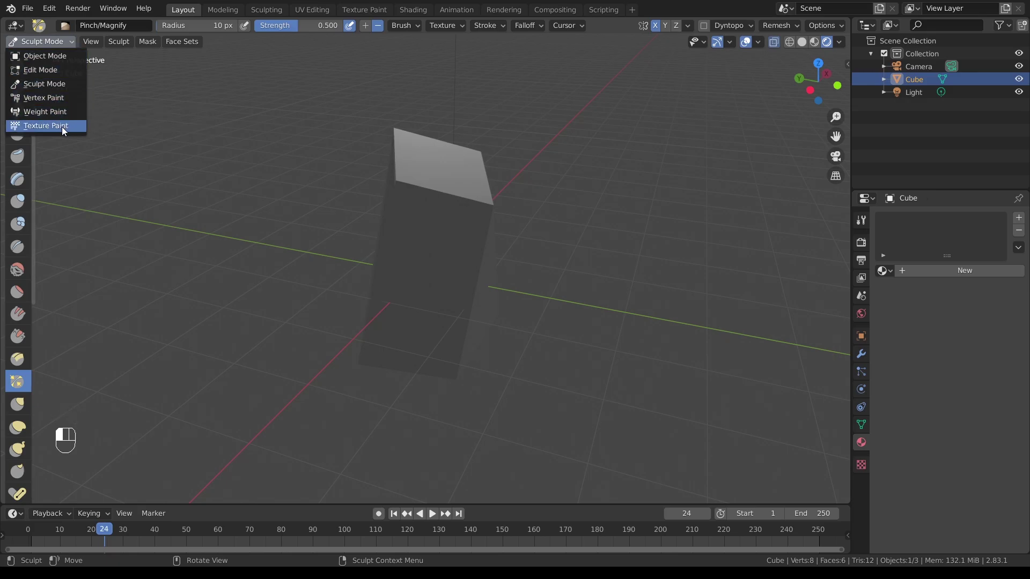
pyautogui.click(65, 130)
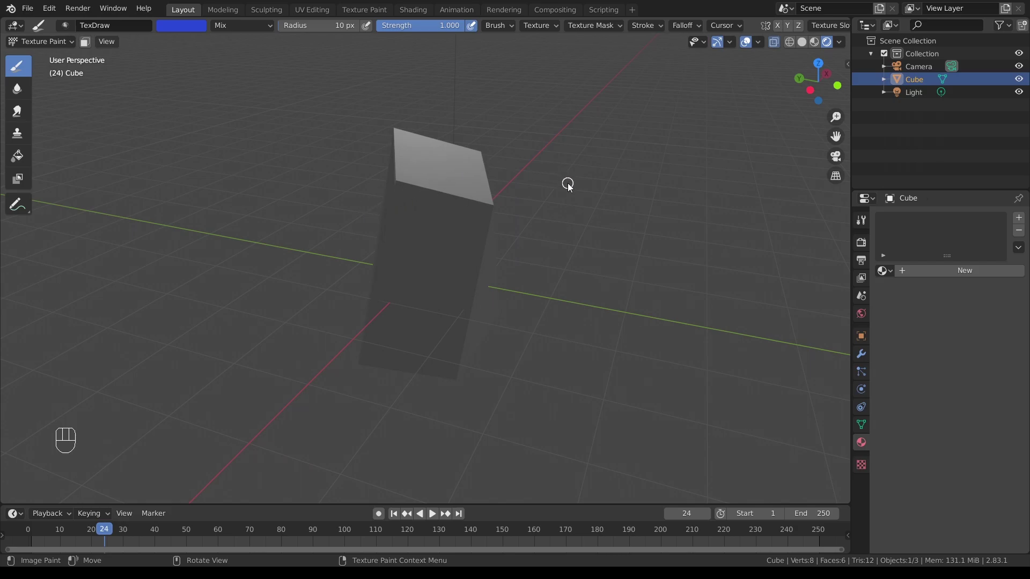
pyautogui.moveTo(573, 202); pyautogui.dragTo(659, 218)
pyautogui.moveTo(548, 228); pyautogui.dragTo(426, 204)
pyautogui.scroll(3)
pyautogui.moveTo(475, 185); pyautogui.dragTo(509, 252)
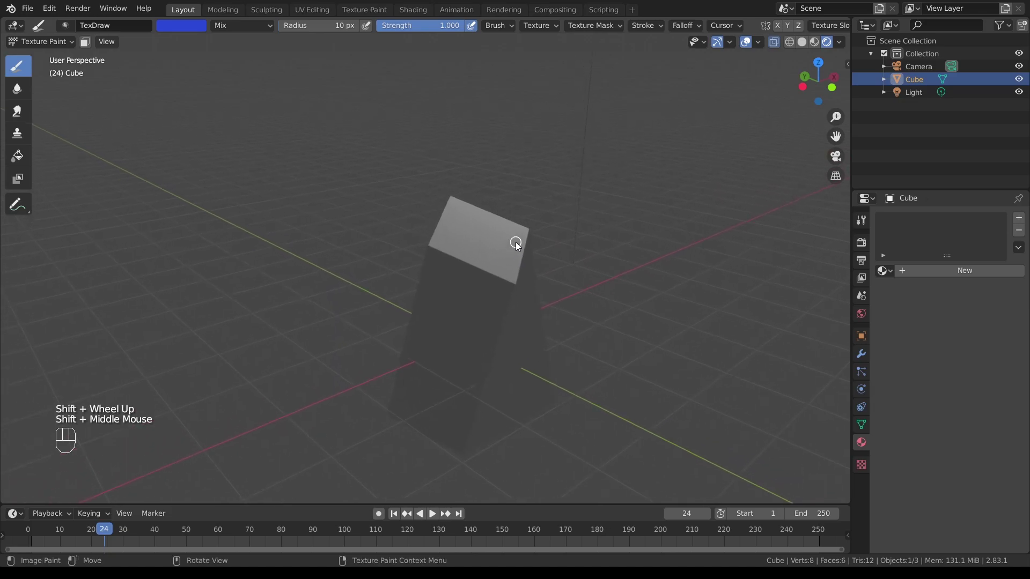
pyautogui.scroll(-3)
pyautogui.moveTo(560, 276); pyautogui.dragTo(596, 301)
pyautogui.scroll(3)
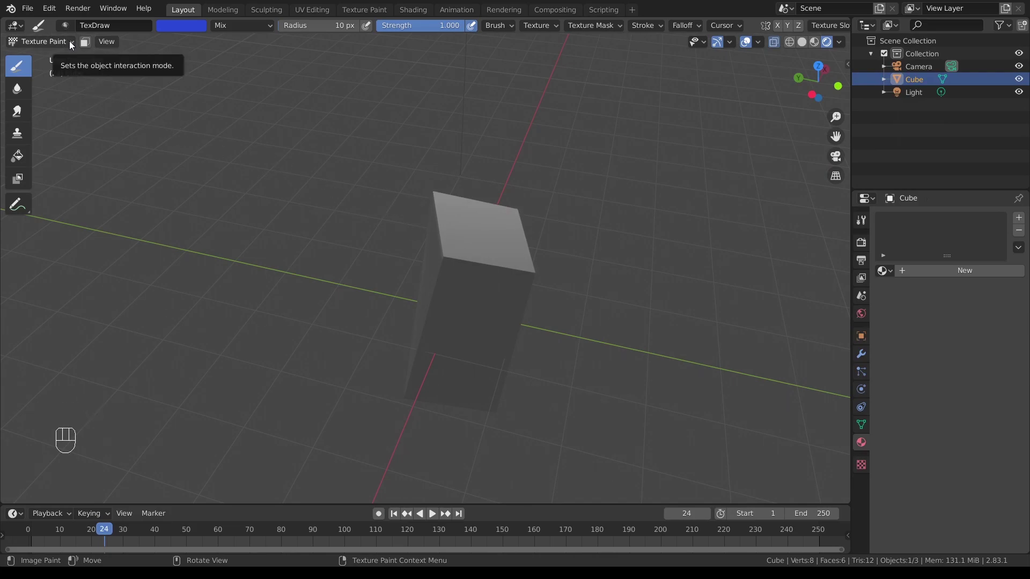
# Step: Return the wedge to Object Mode from the mode dropdown, then enter Edit Mode
pyautogui.click(72, 44)
pyautogui.moveTo(72, 43); pyautogui.dragTo(68, 56)
pyautogui.moveTo(563, 259); pyautogui.dragTo(516, 215)
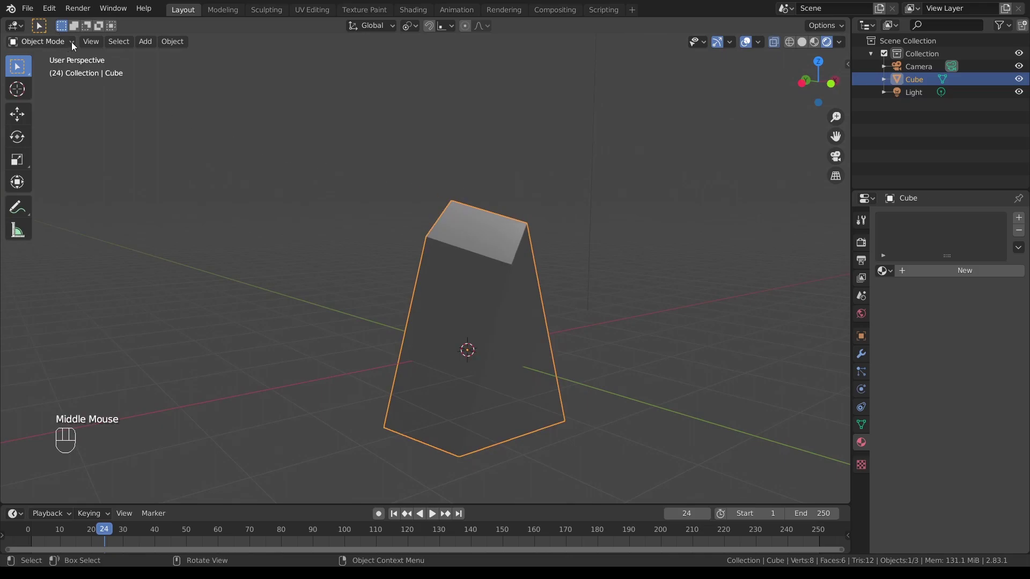
pyautogui.moveTo(75, 45); pyautogui.dragTo(69, 59)
pyautogui.moveTo(72, 44); pyautogui.dragTo(65, 69)
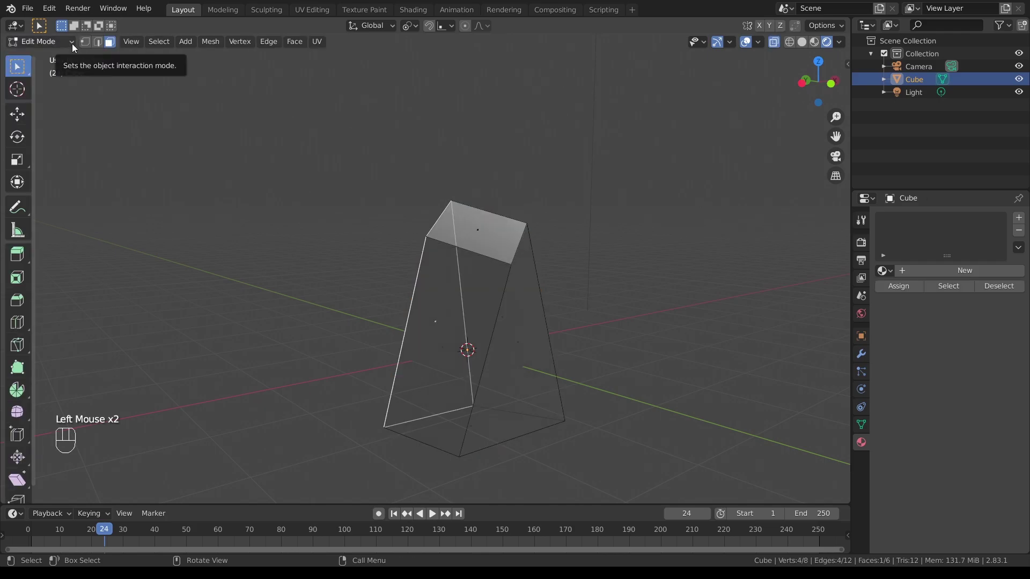
# Step: Switch back to Object Mode and start browsing the viewport View menu
pyautogui.click(74, 45)
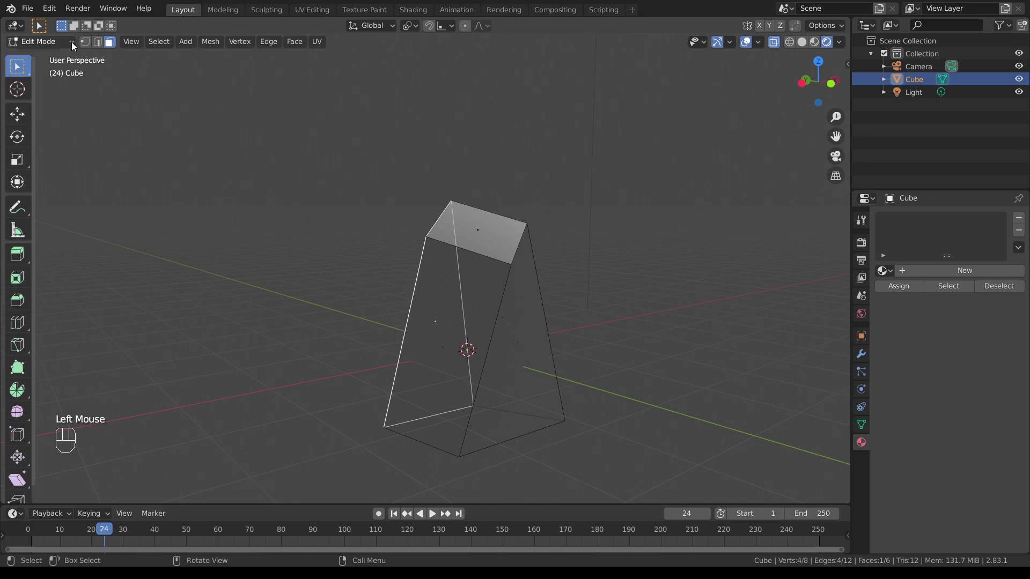
pyautogui.moveTo(74, 45); pyautogui.dragTo(62, 61)
pyautogui.click(302, 121)
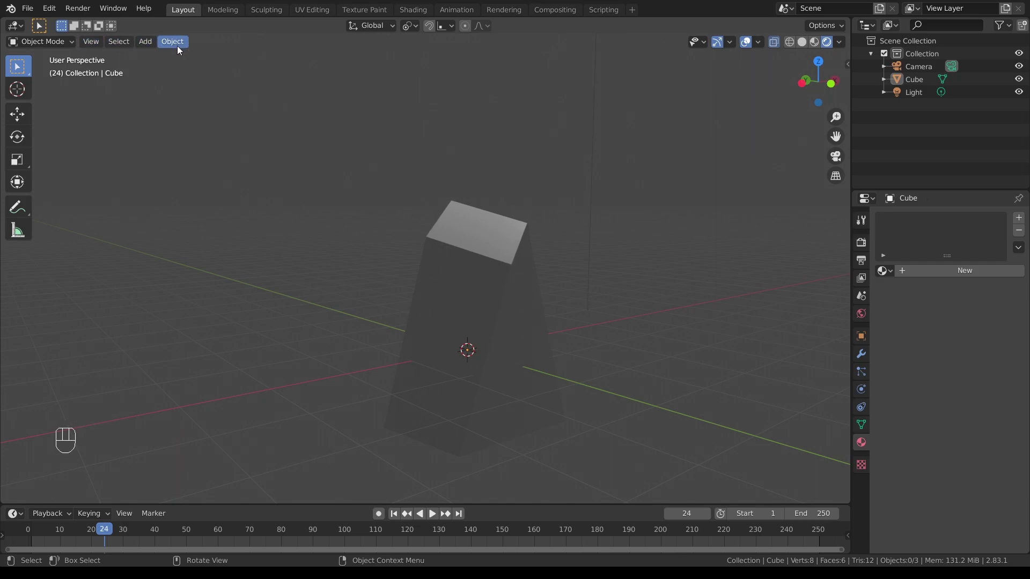
pyautogui.moveTo(88, 43); pyautogui.dragTo(94, 62)
pyautogui.click(94, 58)
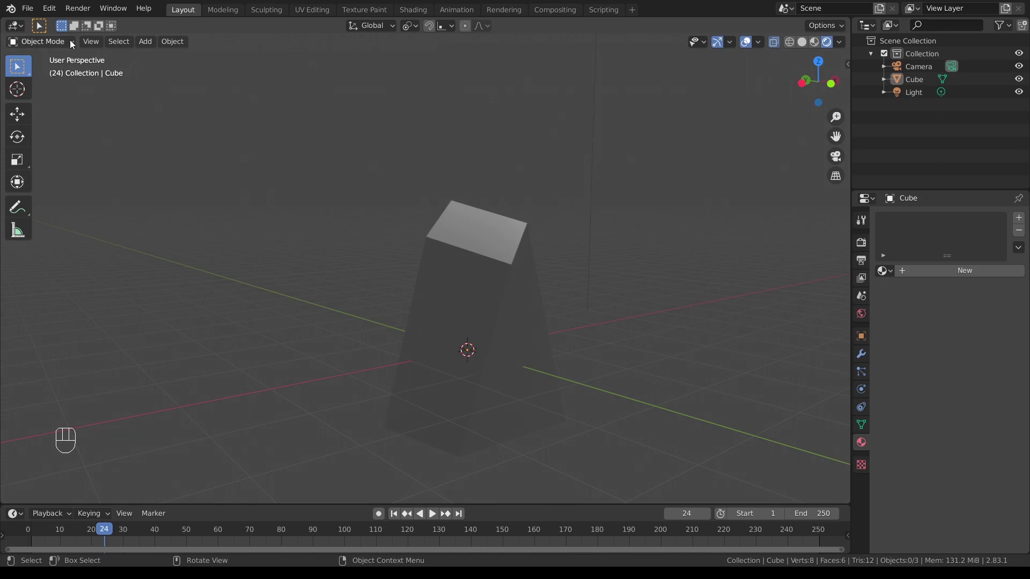
# Step: Browse the View menu and its submenus without applying anything, then dismiss it
pyautogui.moveTo(97, 46); pyautogui.dragTo(93, 84)
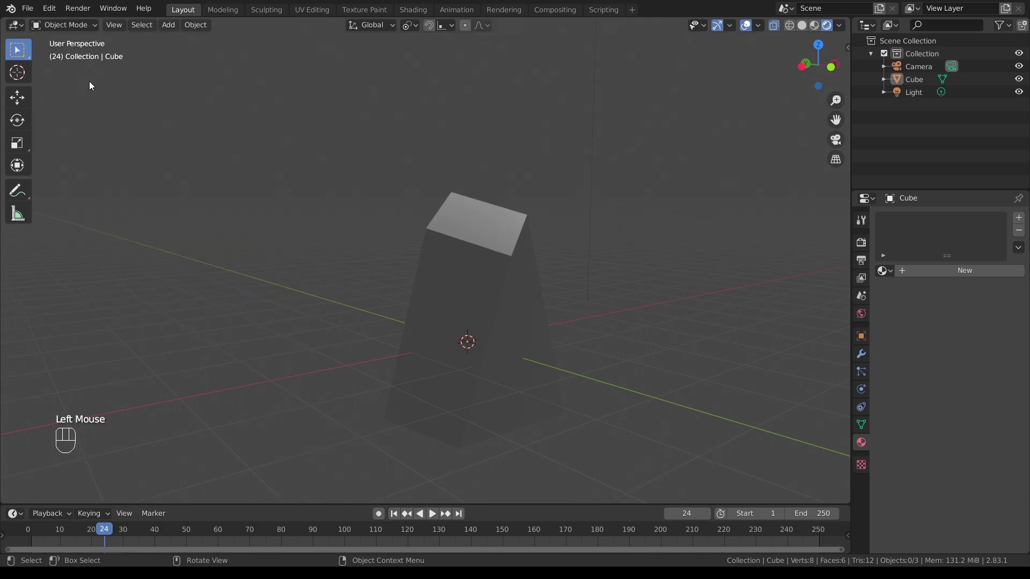
pyautogui.moveTo(115, 28); pyautogui.dragTo(111, 69)
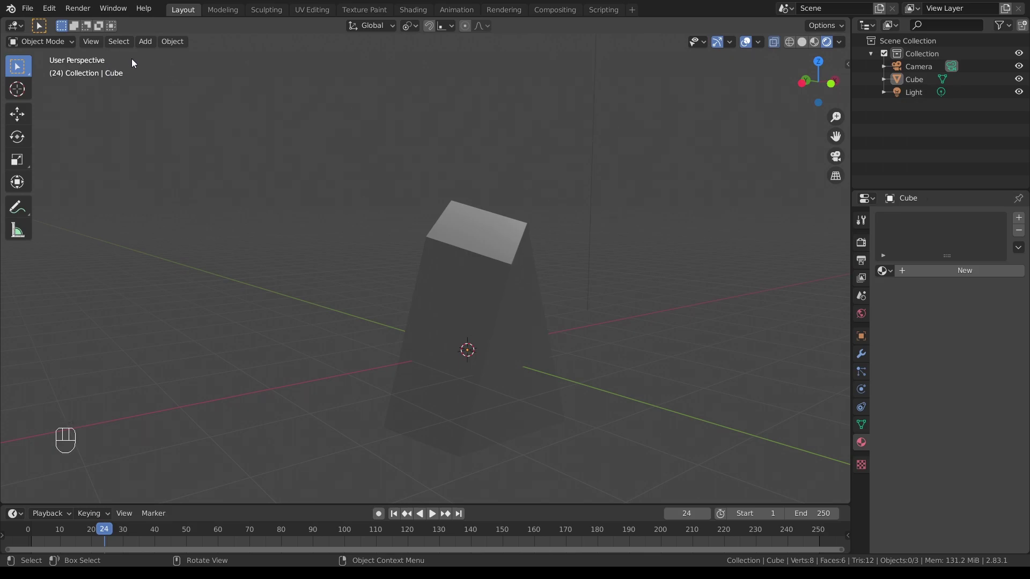
pyautogui.moveTo(559, 196); pyautogui.dragTo(463, 239)
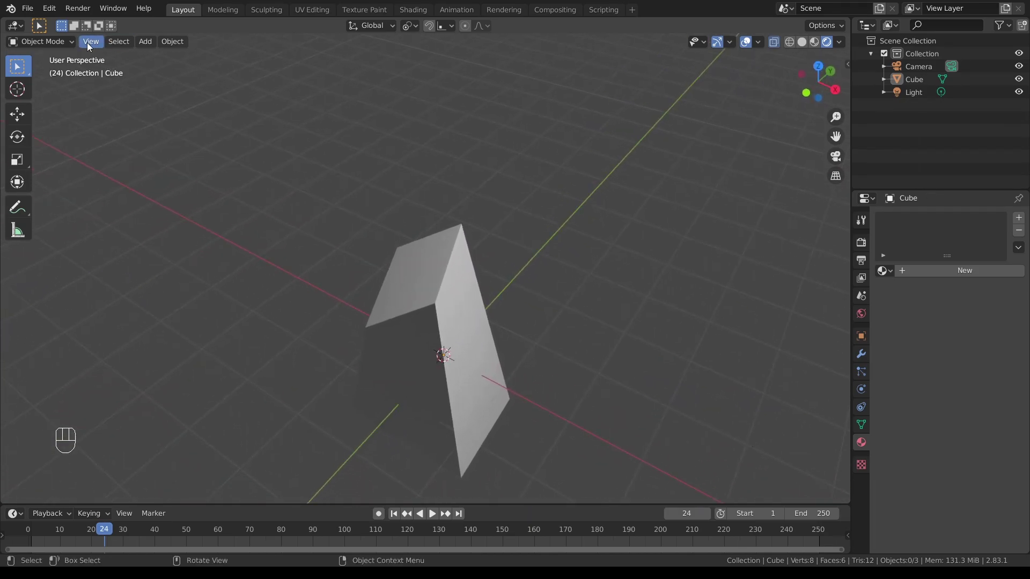
pyautogui.click(99, 44)
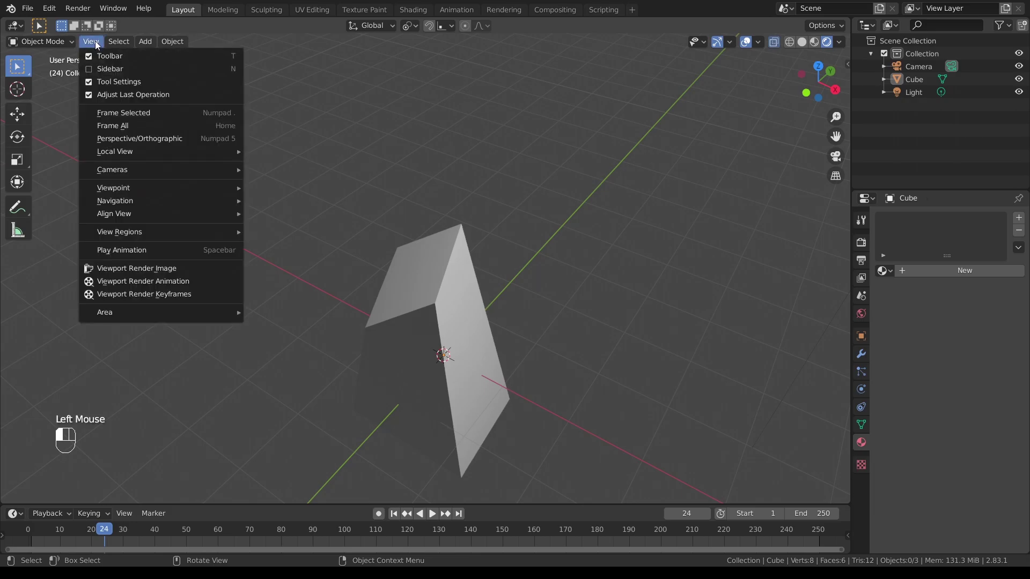
pyautogui.moveTo(124, 47); pyautogui.dragTo(315, 127)
pyautogui.click(401, 156)
pyautogui.click(445, 250)
pyautogui.moveTo(121, 47); pyautogui.dragTo(294, 96)
pyautogui.click(396, 125)
pyautogui.click(447, 260)
pyautogui.click(275, 145)
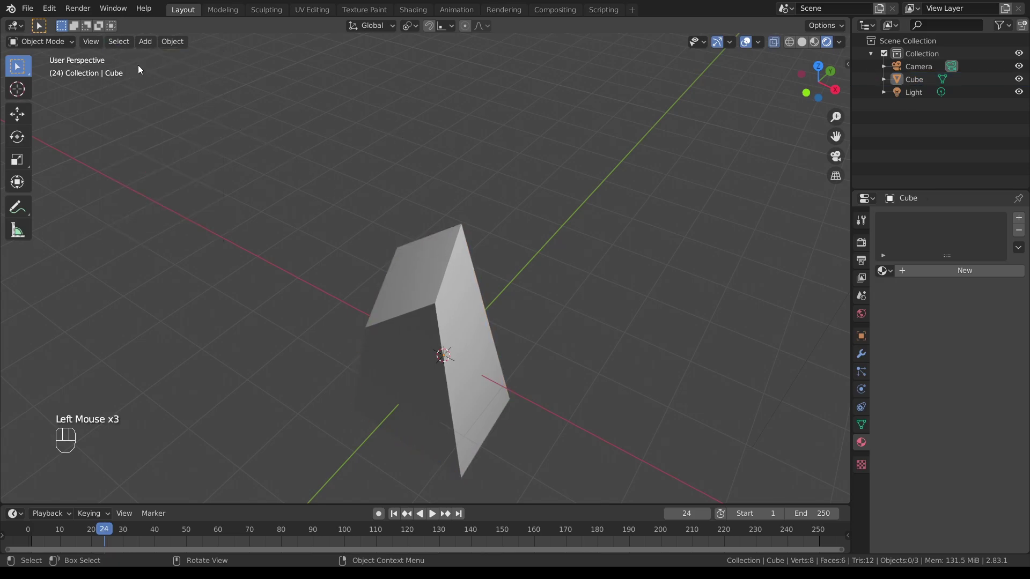
# Step: Close the last menu and orbit the viewport to see the wedge from a fresh angle
pyautogui.moveTo(121, 47); pyautogui.dragTo(305, 118)
pyautogui.click(336, 112)
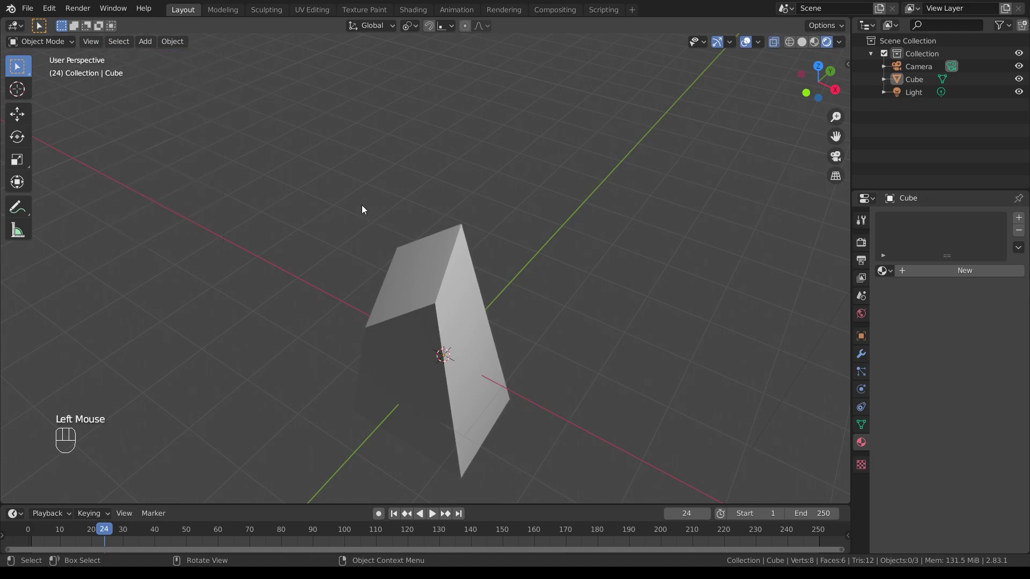
pyautogui.moveTo(466, 211); pyautogui.dragTo(476, 194)
pyautogui.moveTo(515, 305); pyautogui.dragTo(516, 183)
pyautogui.moveTo(498, 136); pyautogui.dragTo(500, 164)
pyautogui.moveTo(498, 124); pyautogui.dragTo(494, 164)
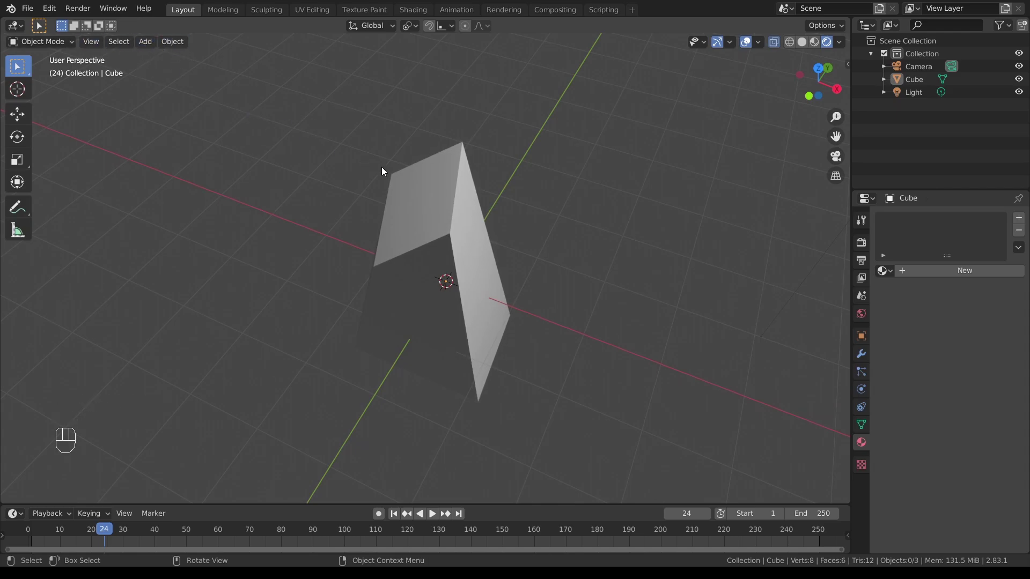
# Step: Select the wedge and delete it from the scene
pyautogui.click(436, 194)
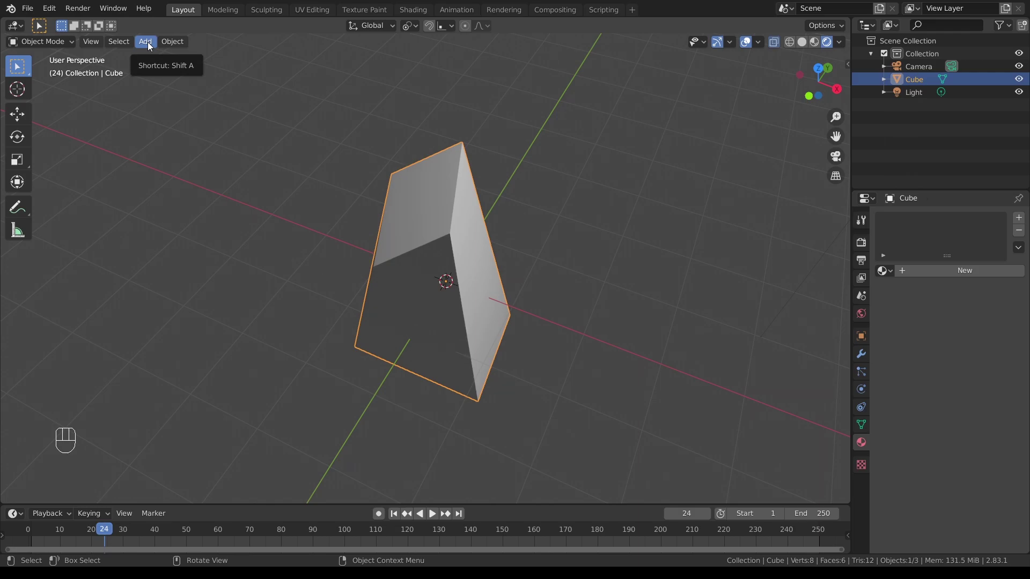
pyautogui.click(619, 198)
pyautogui.click(421, 201)
pyautogui.press('Delete')
# Step: Add a Plane mesh at the scene centre via Add > Mesh
pyautogui.click(368, 155)
pyautogui.moveTo(156, 44); pyautogui.dragTo(273, 63)
pyautogui.moveTo(551, 286); pyautogui.dragTo(542, 306)
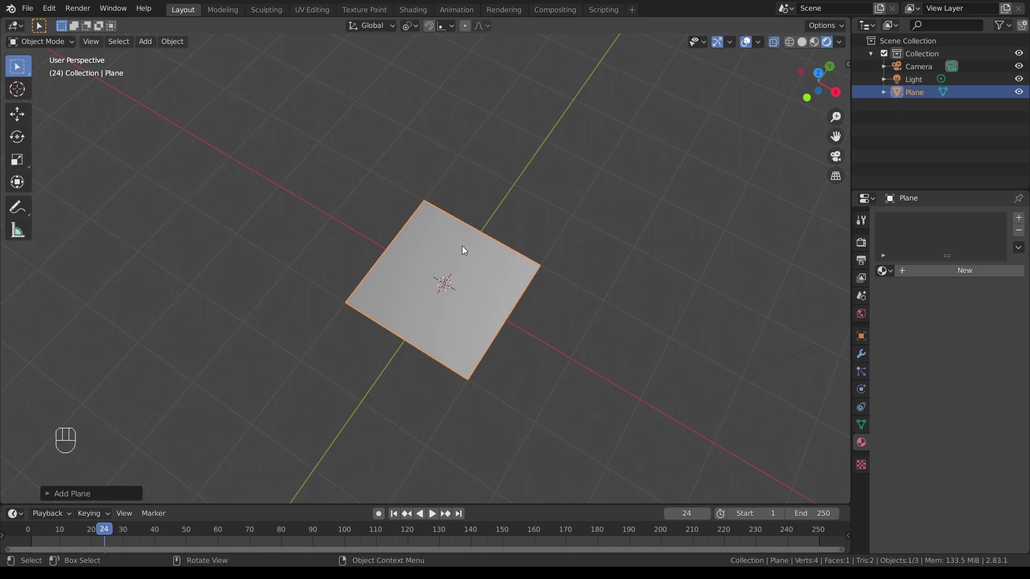
pyautogui.scroll(-3)
pyautogui.scroll(3)
pyautogui.scroll(3)
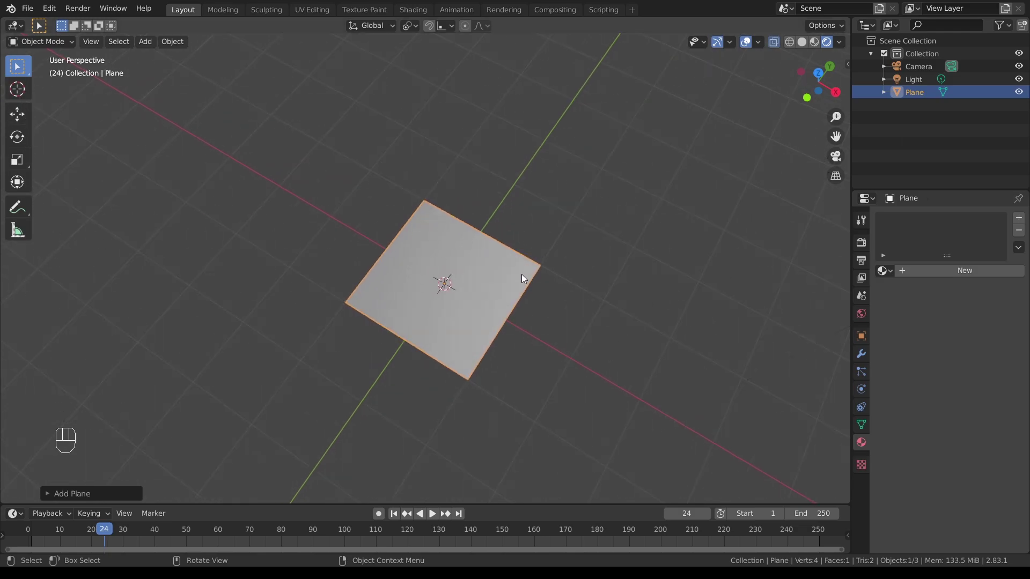
# Step: Delete the plane and add a Cube mesh at the scene centre
pyautogui.click(525, 277)
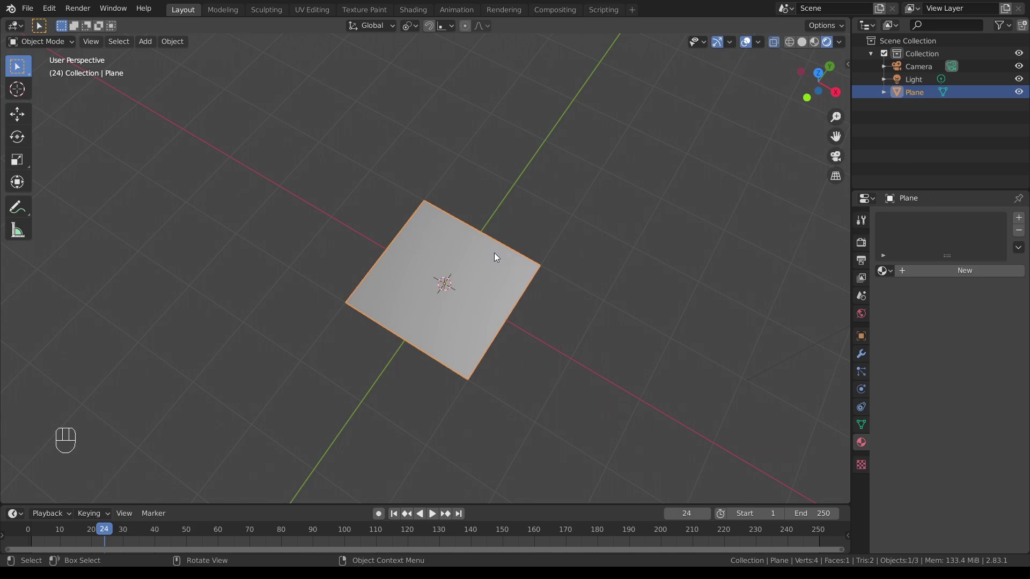
pyautogui.press('Delete')
pyautogui.moveTo(147, 42); pyautogui.dragTo(302, 75)
pyautogui.moveTo(535, 309); pyautogui.dragTo(551, 232)
pyautogui.scroll(-3)
pyautogui.moveTo(481, 226); pyautogui.dragTo(480, 263)
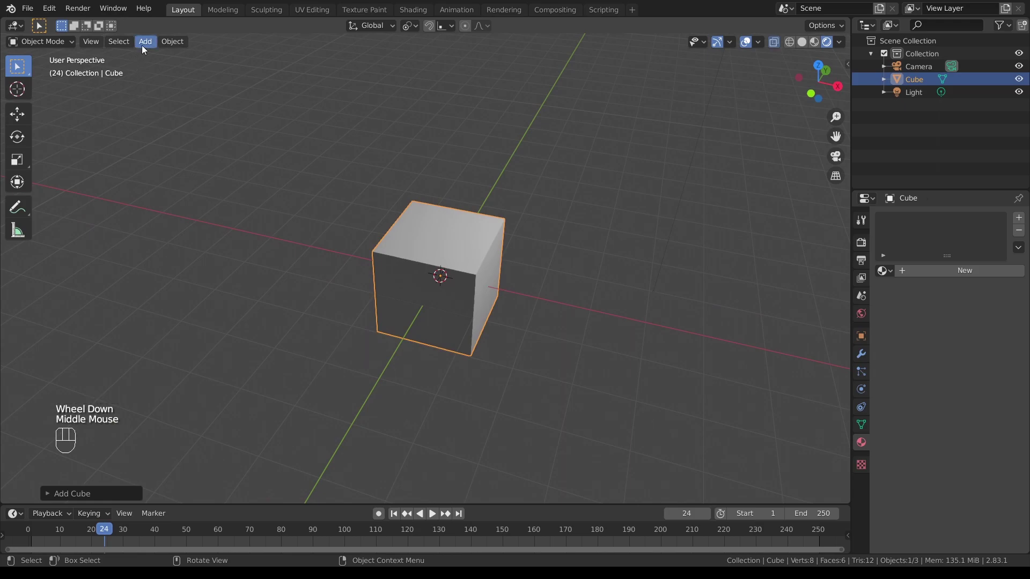
# Step: Delete the cube and add a Circle mesh at the scene centre
pyautogui.click(435, 230)
pyautogui.press('Delete')
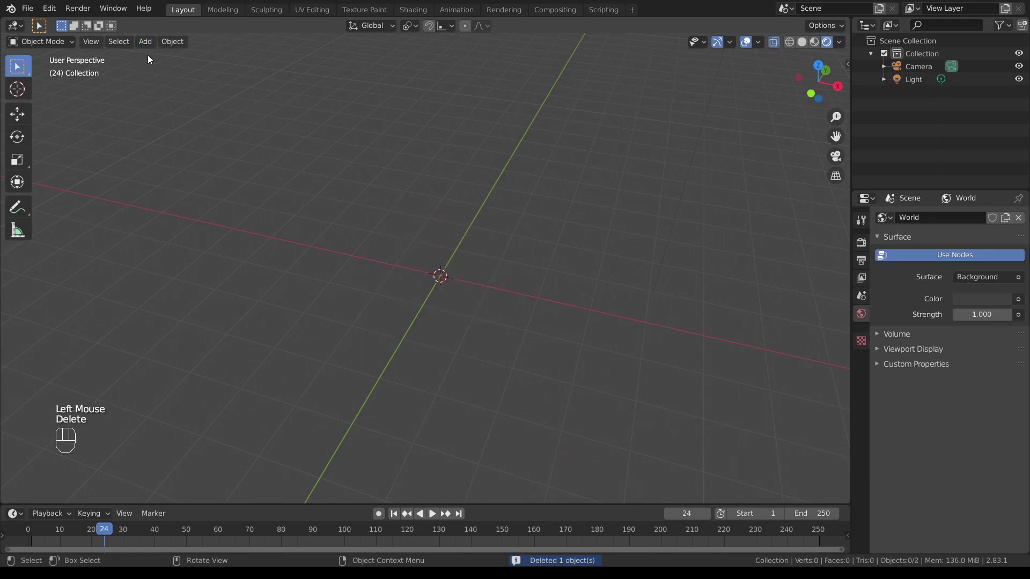
pyautogui.moveTo(147, 43); pyautogui.dragTo(295, 87)
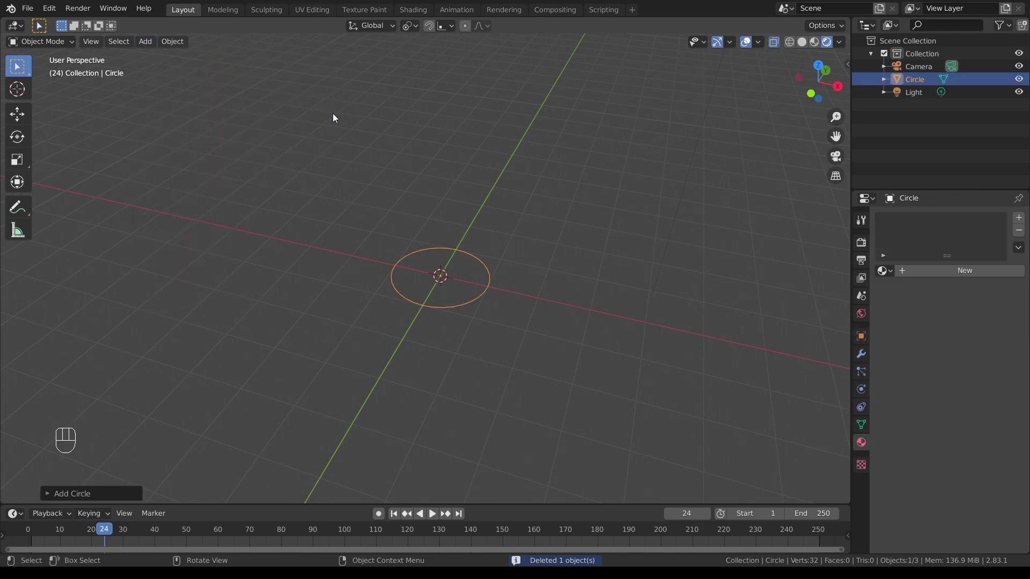
# Step: Delete the circle and add a Suzanne monkey head, beginning to rotate it
pyautogui.click(478, 261)
pyautogui.press('Delete')
pyautogui.click(366, 190)
pyautogui.moveTo(154, 43); pyautogui.dragTo(288, 180)
pyautogui.click(462, 257)
pyautogui.moveTo(568, 274); pyautogui.dragTo(557, 252)
# Step: Rotate the Suzanne head about 86 degrees around the Z axis and confirm
pyautogui.press('r')
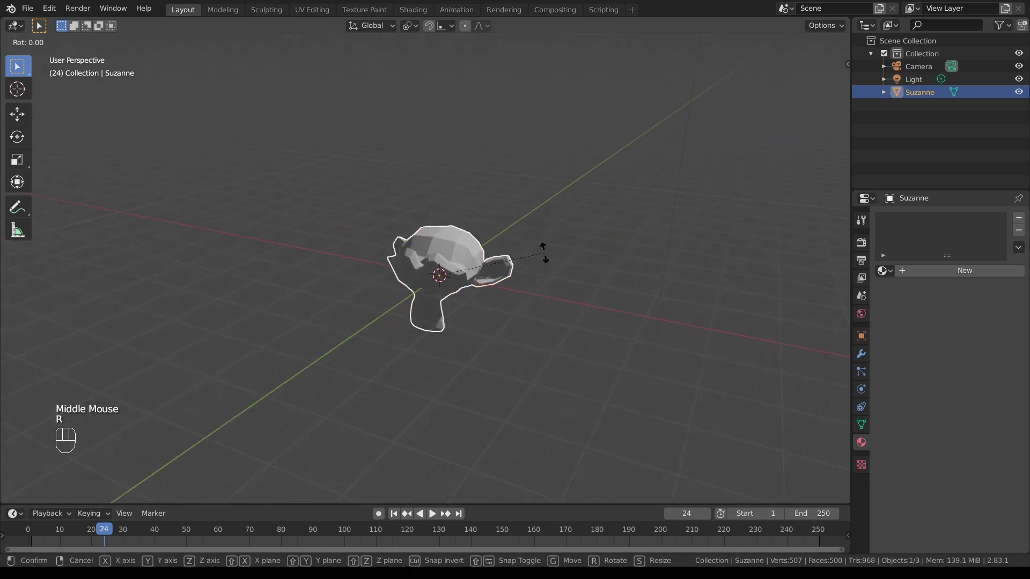
pyautogui.press('z')
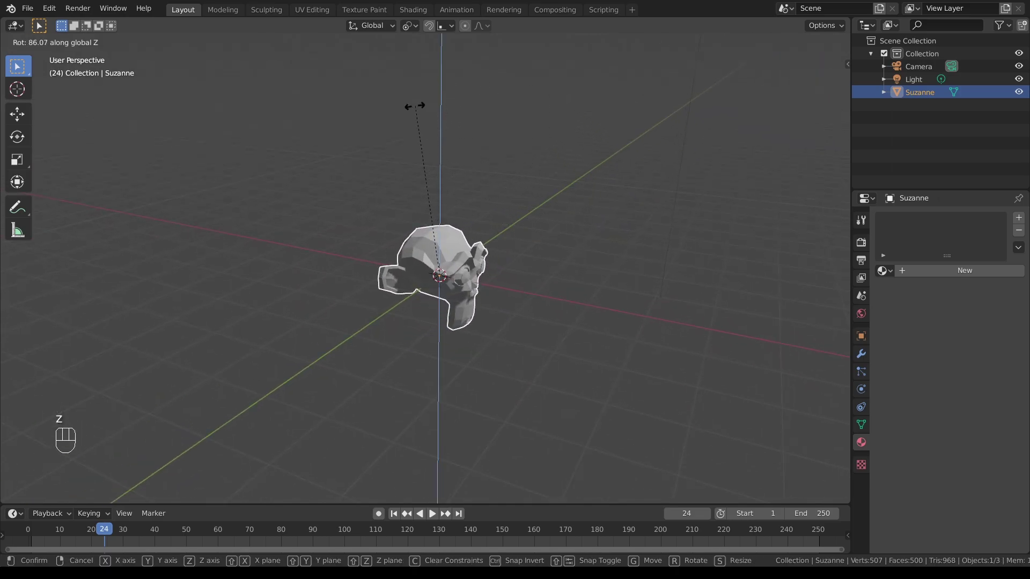
pyautogui.click(414, 108)
pyautogui.moveTo(576, 259); pyautogui.dragTo(554, 255)
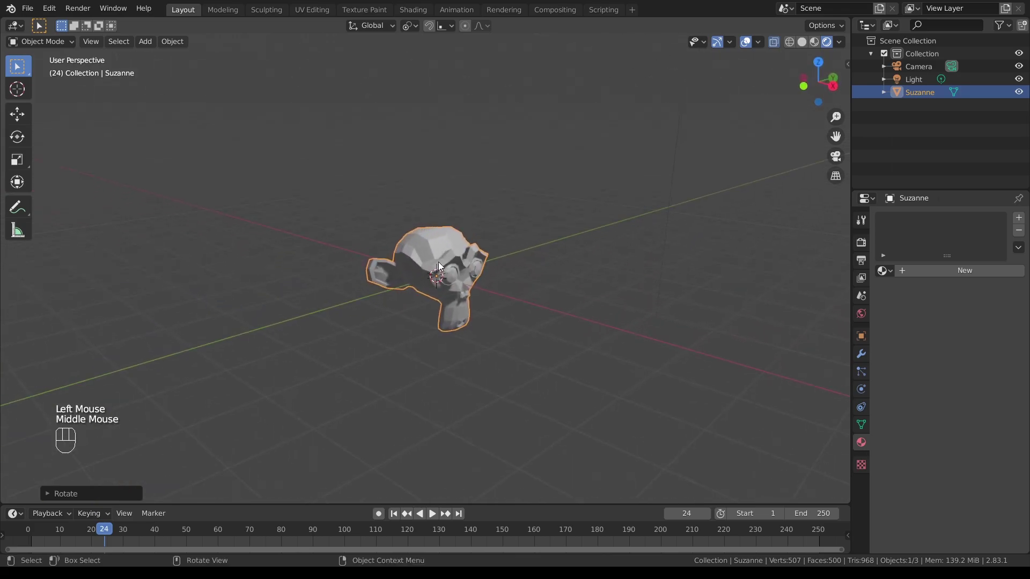
pyautogui.click(442, 247)
# Step: Move the Suzanne head up along Z above the grid, then browse the Add menu
pyautogui.press('g')
pyautogui.press('z')
pyautogui.click(447, 180)
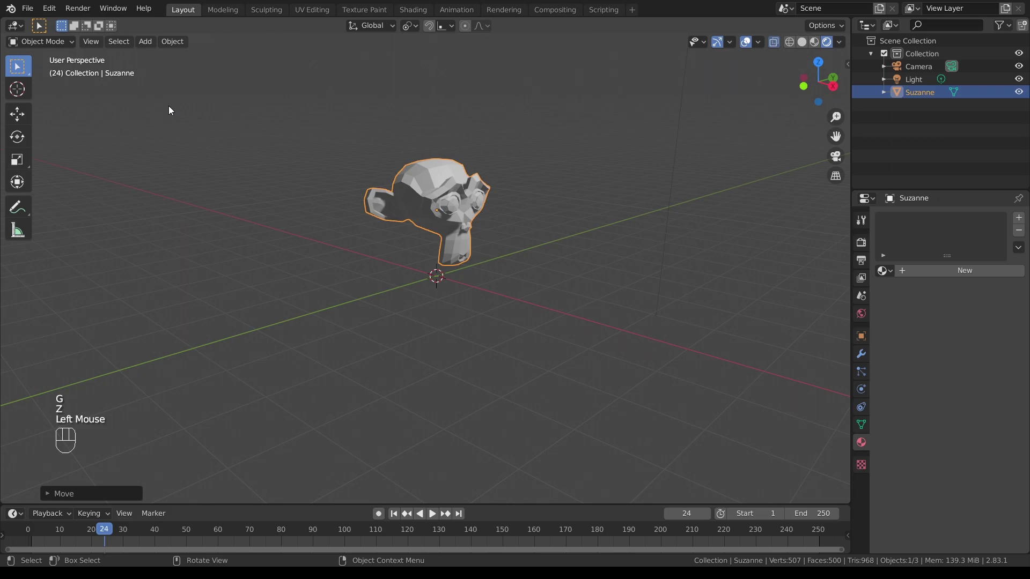
pyautogui.click(158, 84)
pyautogui.moveTo(153, 46); pyautogui.dragTo(191, 248)
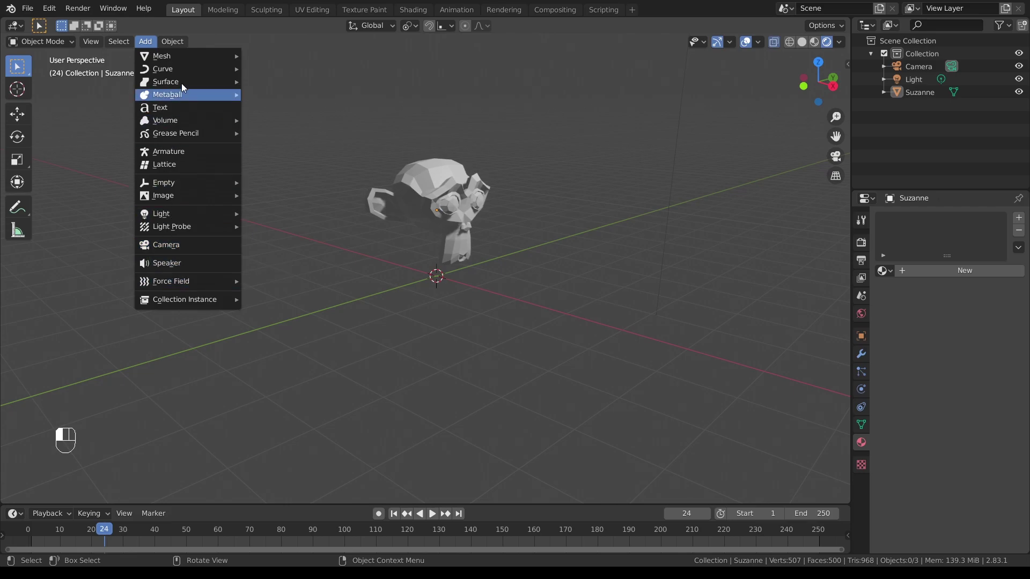
# Step: Hover the Object menu's Transform submenu and click away, leaving the head unchanged
pyautogui.click(432, 201)
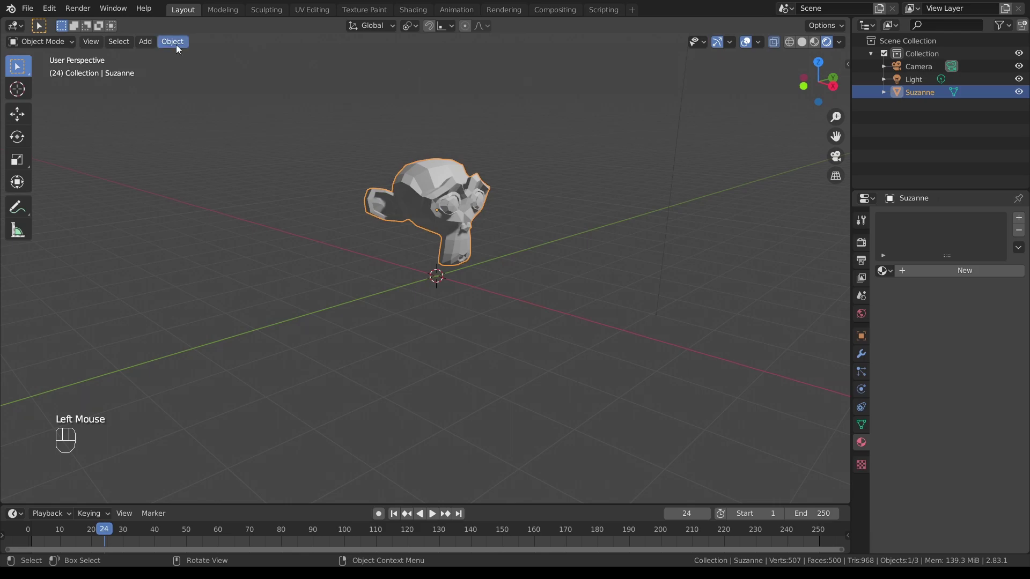
pyautogui.click(178, 43)
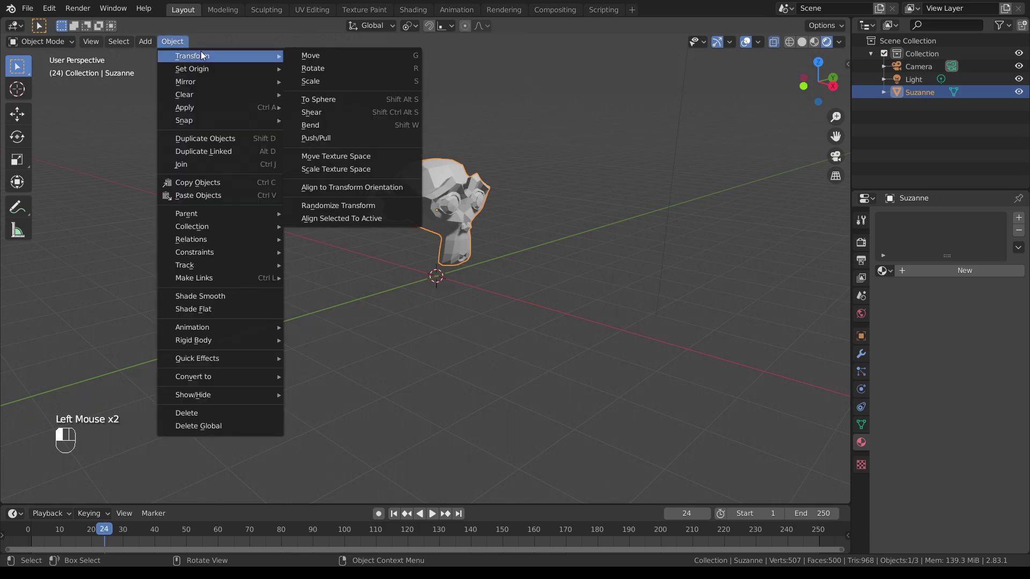
pyautogui.moveTo(205, 54); pyautogui.dragTo(479, 65)
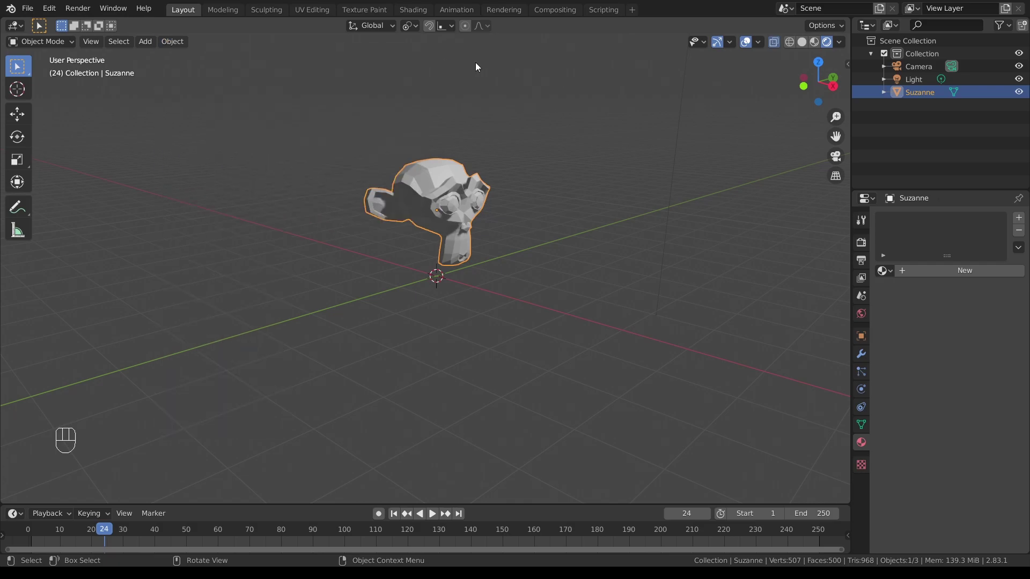
# Step: Zoom out and orbit until the camera and point light appear around the Suzanne head
pyautogui.scroll(-3)
pyautogui.scroll(3)
pyautogui.scroll(-3)
pyautogui.moveTo(513, 182); pyautogui.dragTo(518, 187)
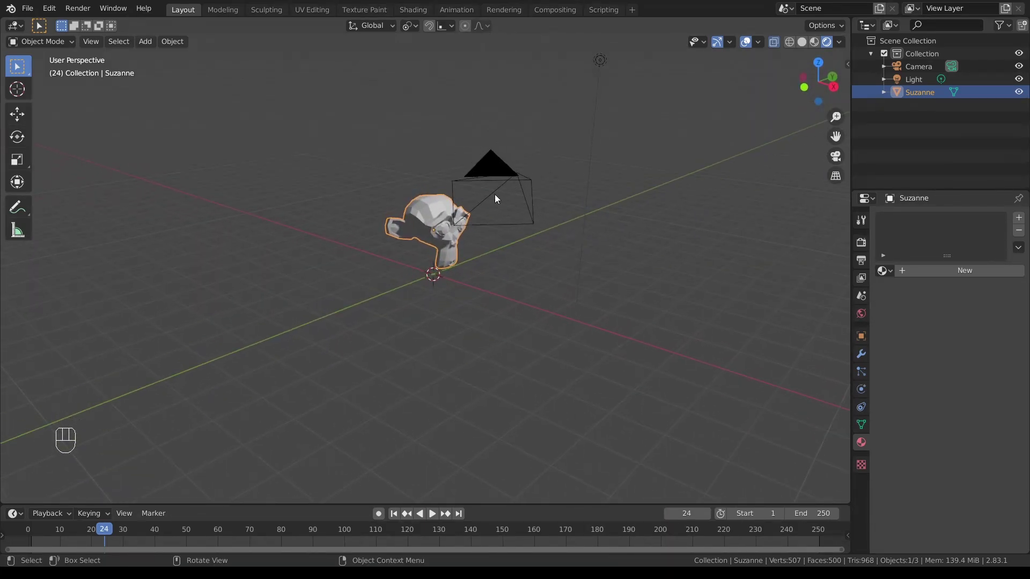
pyautogui.moveTo(518, 234); pyautogui.dragTo(527, 243)
pyautogui.moveTo(535, 267); pyautogui.dragTo(536, 270)
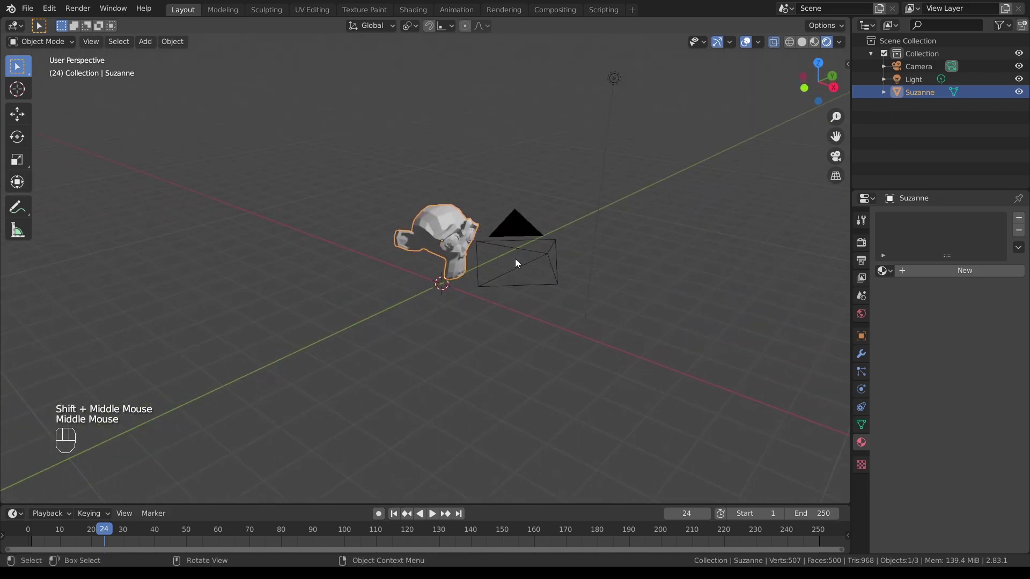
pyautogui.scroll(3)
pyautogui.moveTo(535, 239); pyautogui.dragTo(531, 242)
pyautogui.scroll(-3)
pyautogui.moveTo(510, 234); pyautogui.dragTo(521, 233)
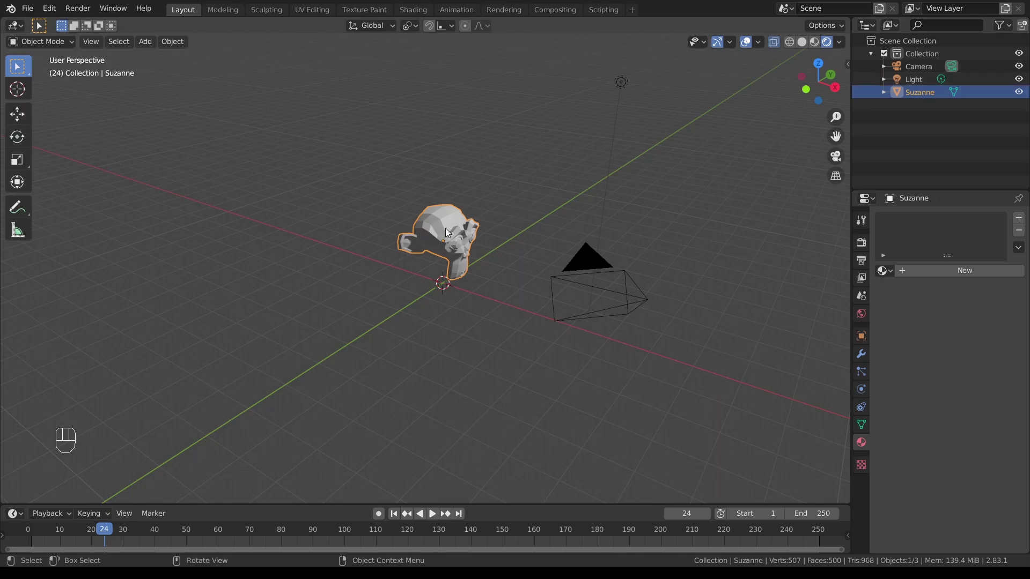
# Step: Select the light to glance at its settings, then reselect the Suzanne head
pyautogui.click(584, 266)
pyautogui.click(623, 88)
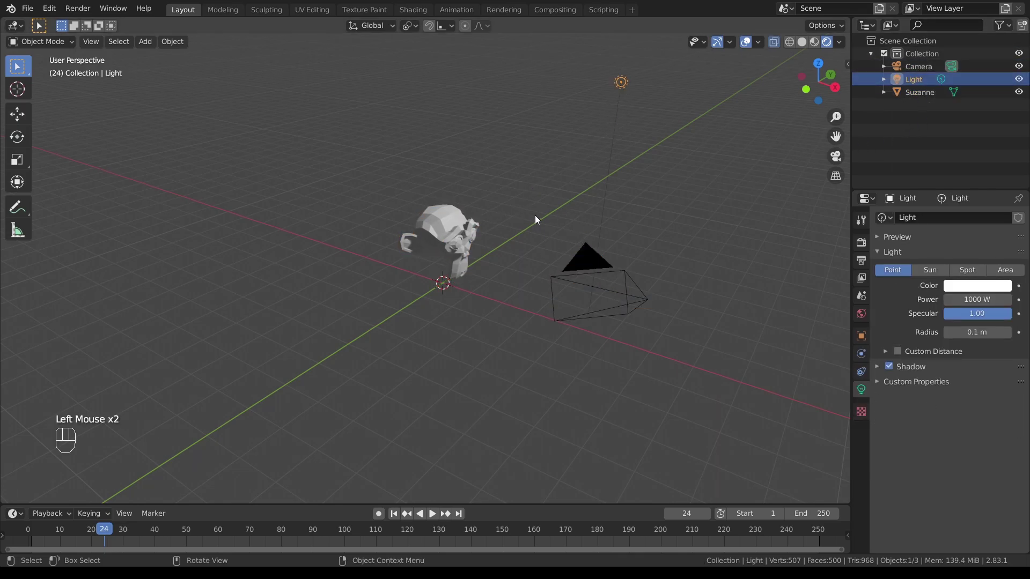
pyautogui.click(459, 242)
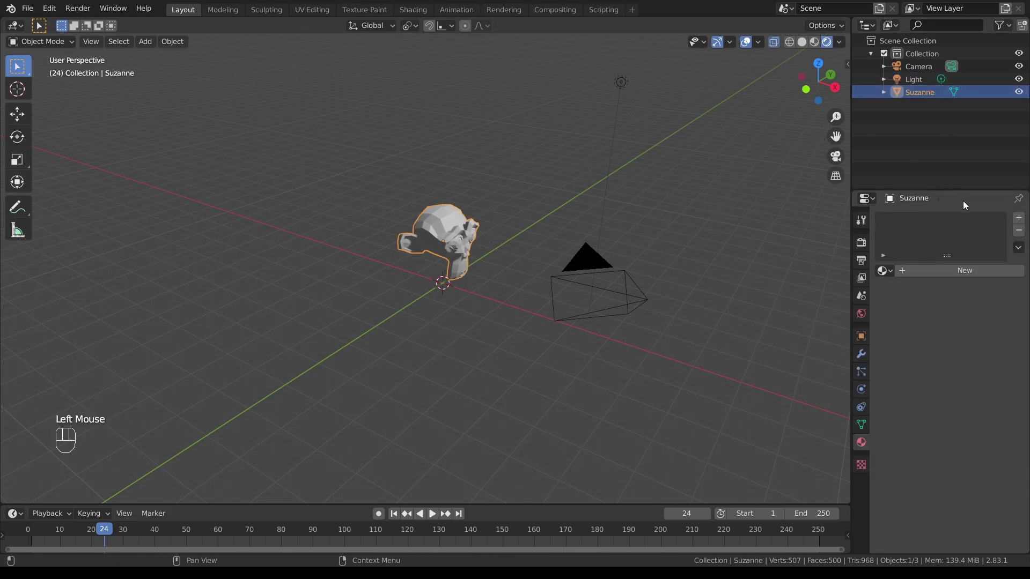
pyautogui.click(933, 308)
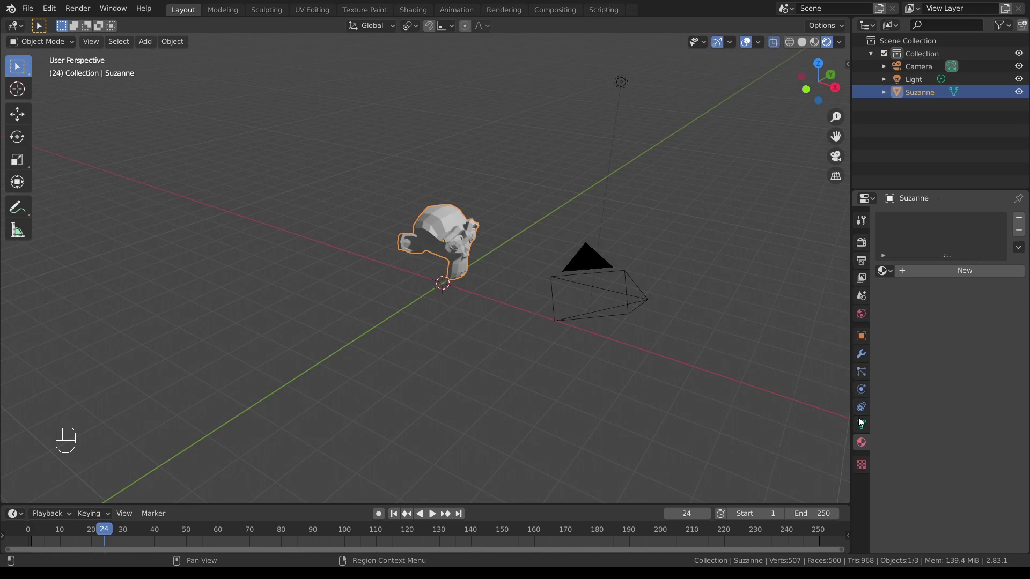
# Step: Show the Physics properties for Suzanne, with no physics type enabled yet
pyautogui.click(863, 431)
pyautogui.click(864, 414)
pyautogui.click(863, 388)
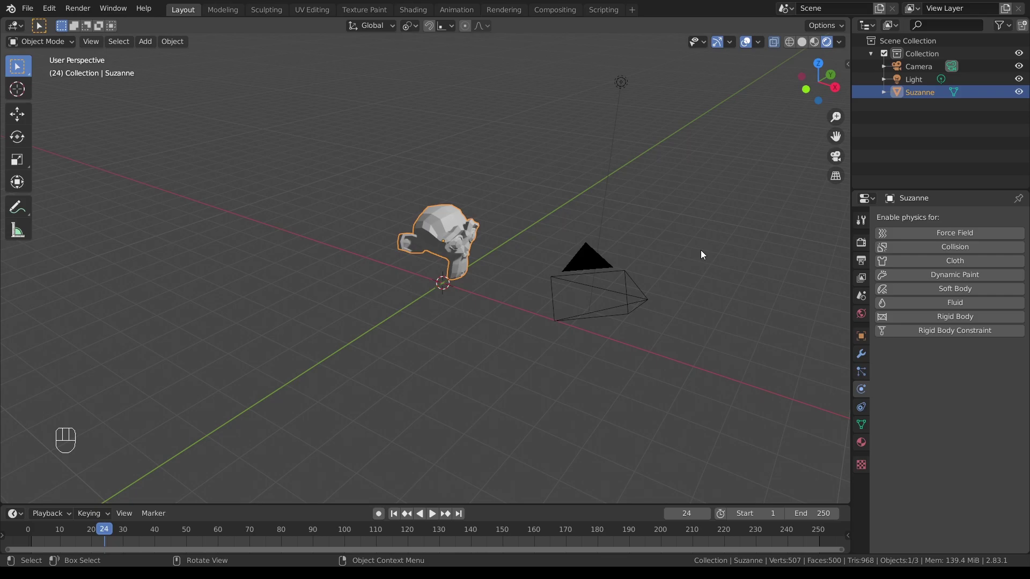
pyautogui.moveTo(694, 235); pyautogui.dragTo(692, 232)
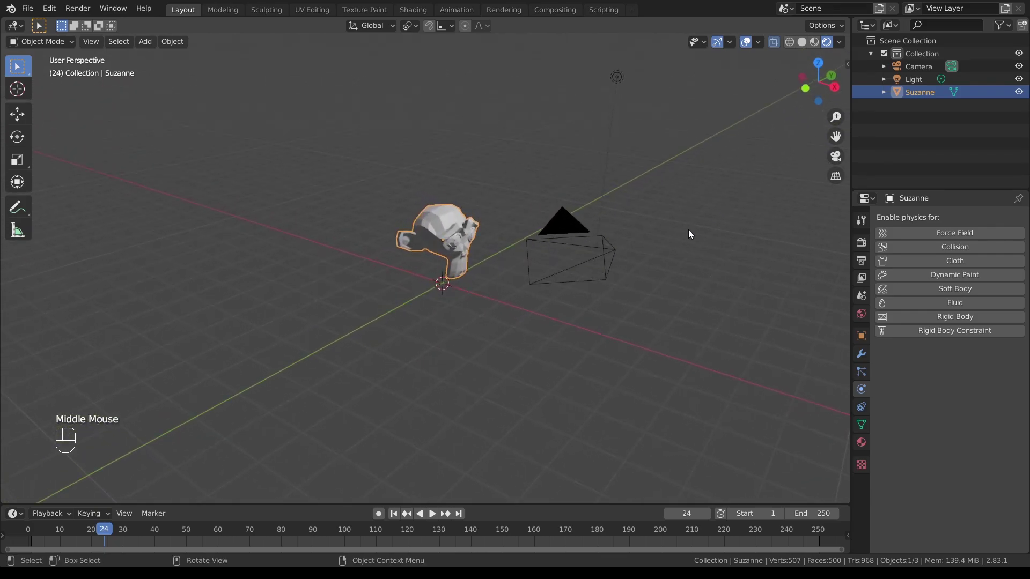